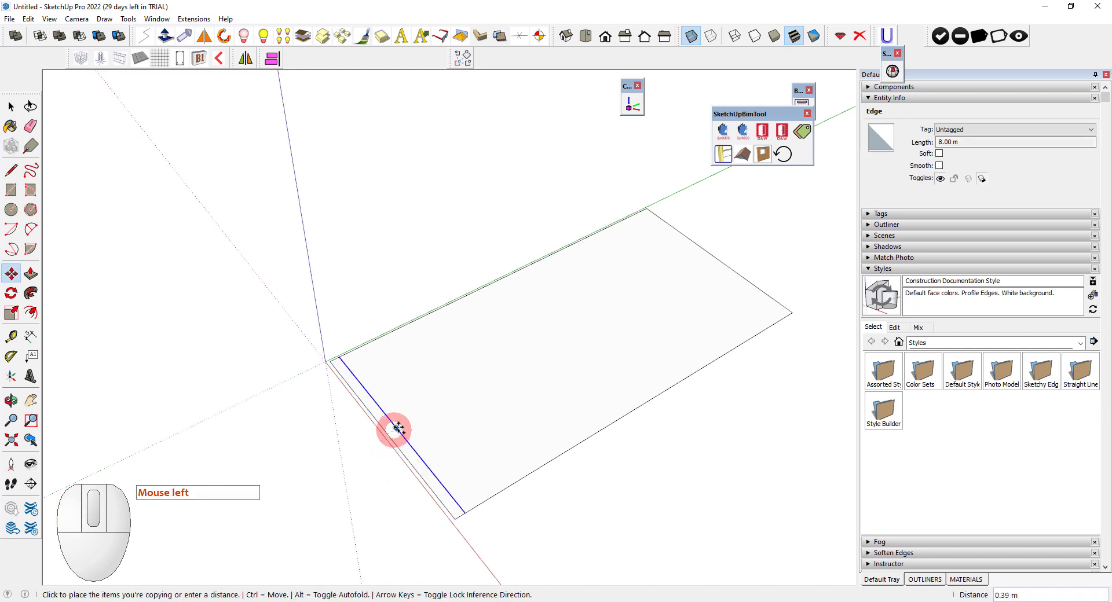
Step: Array the copied edge into 4 divisions to grid the 8 × 16 m floor
{"action": "key", "text": "4"}
{"action": "key", "text": "Return"}
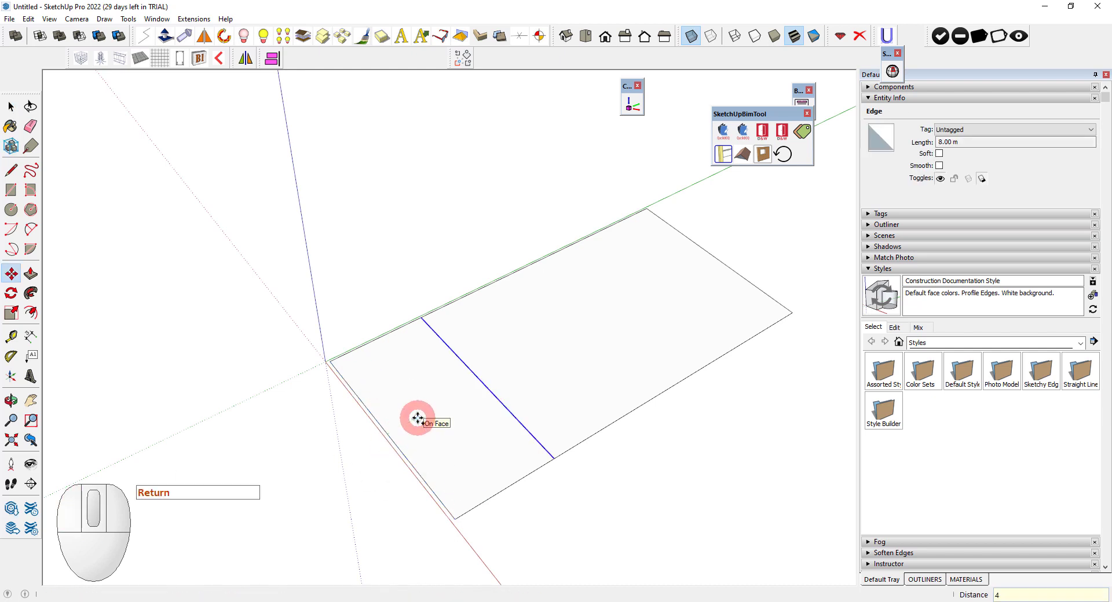
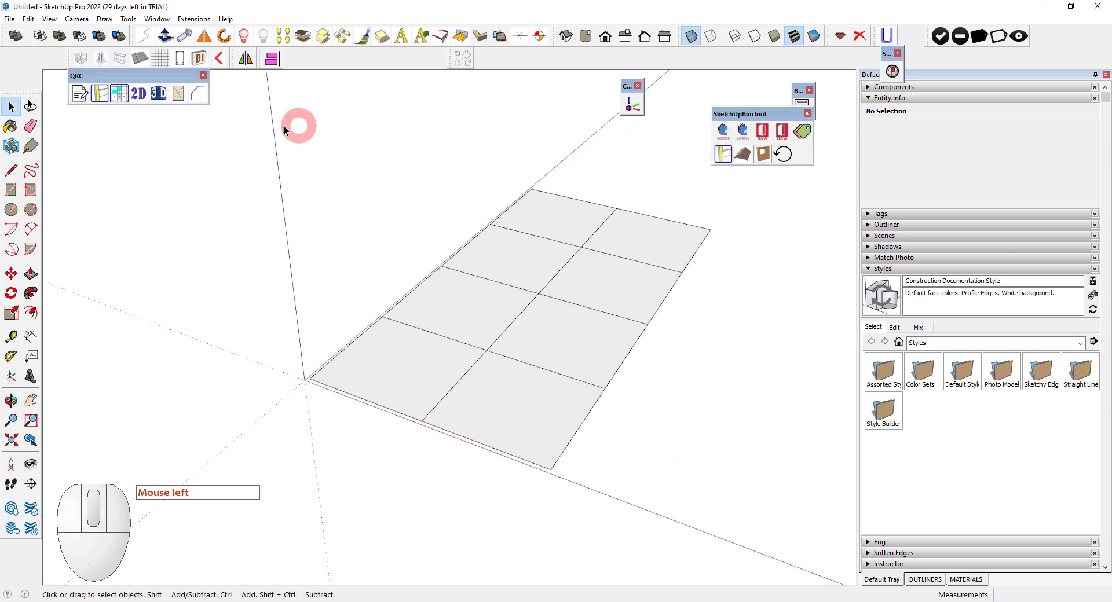
Step: Save the gridded floor model as “bimmmm” in the Documents folder
{"action": "left_click", "coordinate": [10, 20]}
{"action": "left_click", "coordinate": [42, 90]}
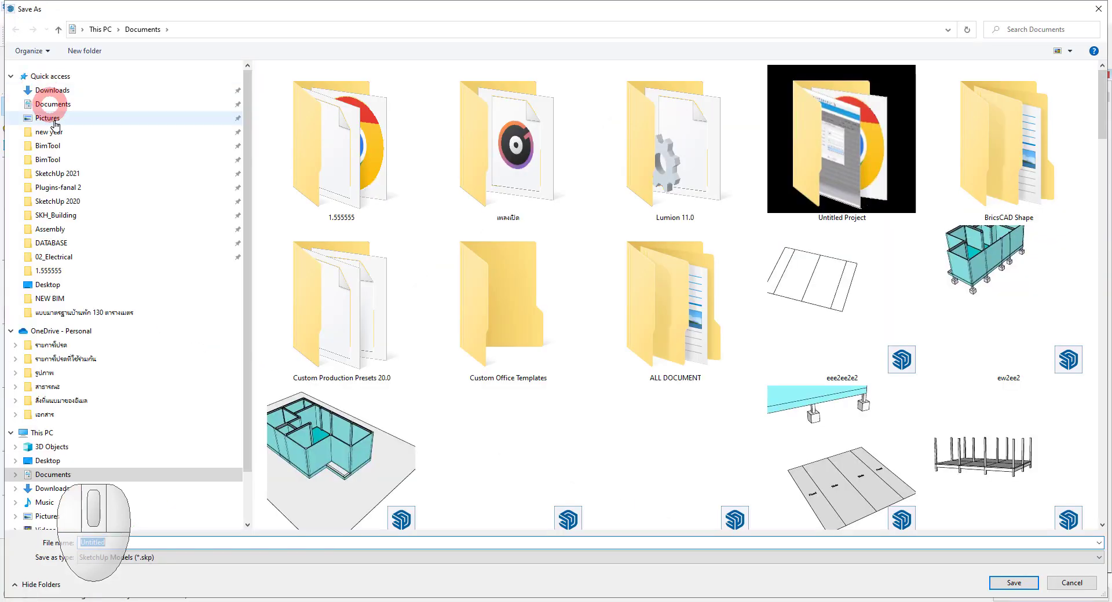
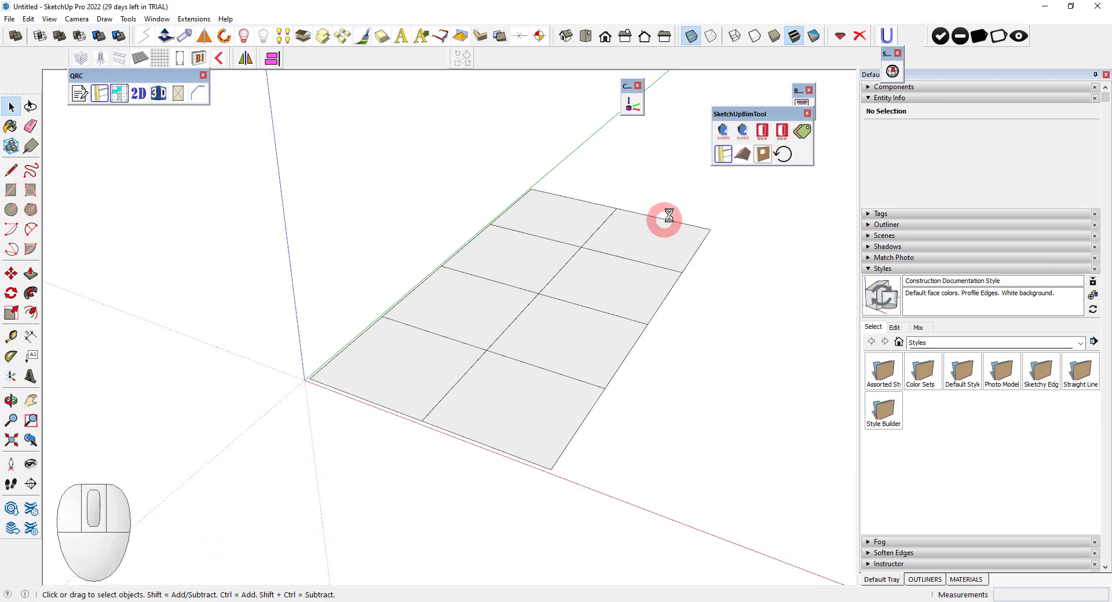
{"action": "left_click", "coordinate": [731, 157]}
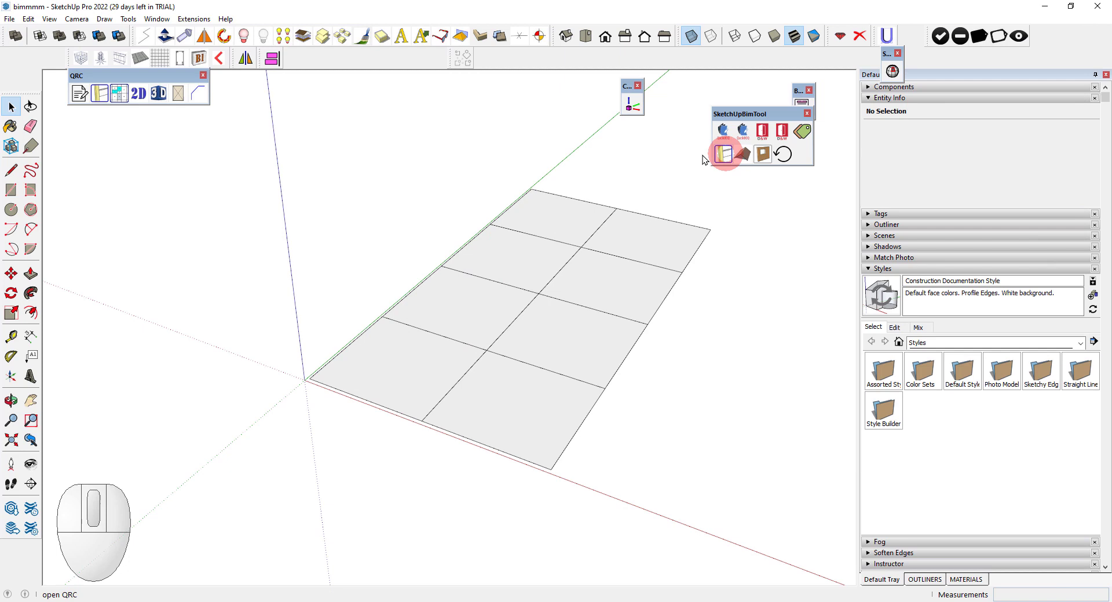
Step: Set the BIM Draw Plan element type to Foot and confirm
{"action": "left_click", "coordinate": [102, 95]}
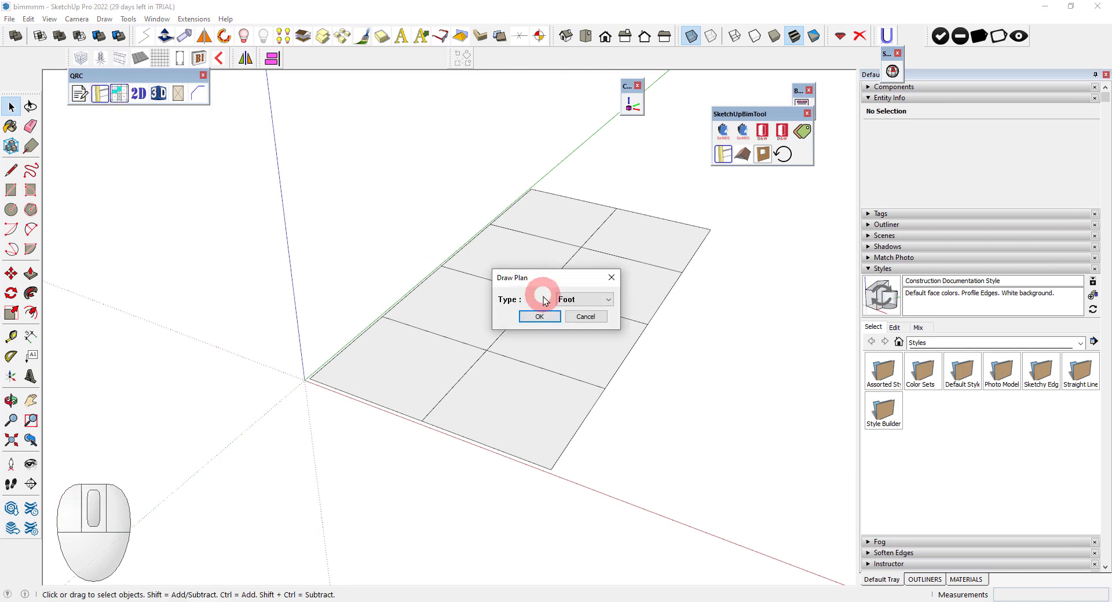
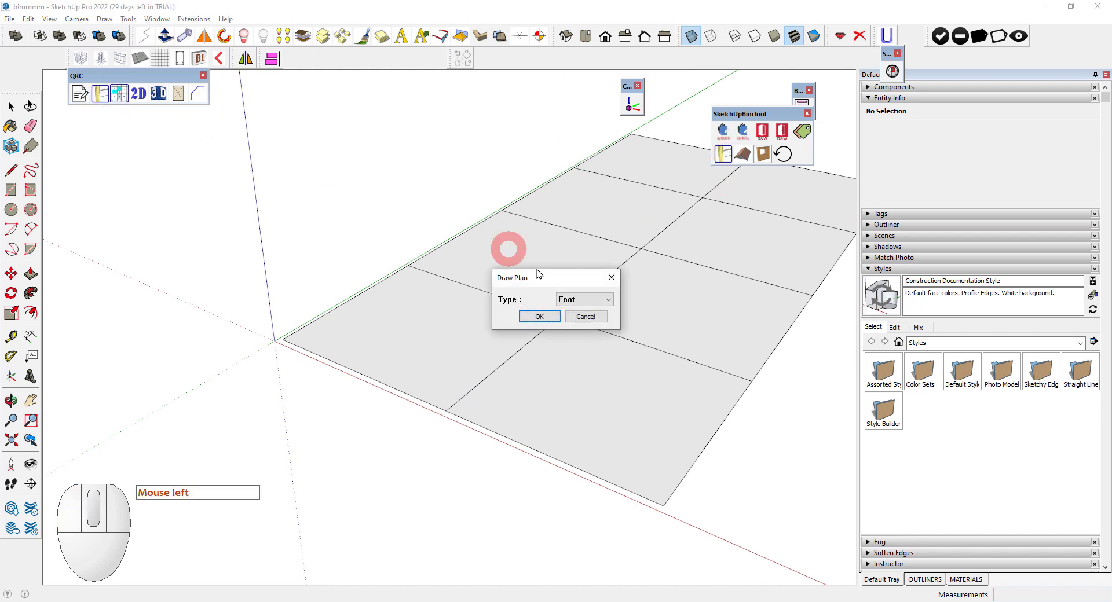
{"action": "left_click", "coordinate": [555, 318]}
{"action": "left_click", "coordinate": [543, 336]}
{"action": "left_click", "coordinate": [667, 510]}
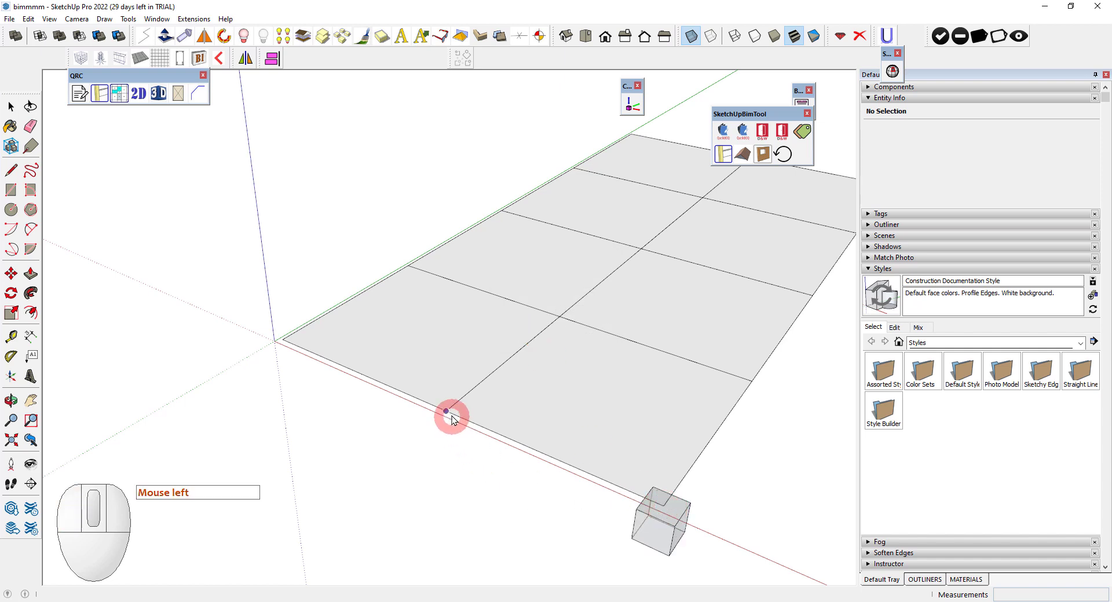
Step: Place footings at the corner, edge and interior grid intersections of the floor
{"action": "left_click_drag", "start_coordinate": [456, 416], "coordinate": [431, 415]}
{"action": "left_click", "coordinate": [291, 345]}
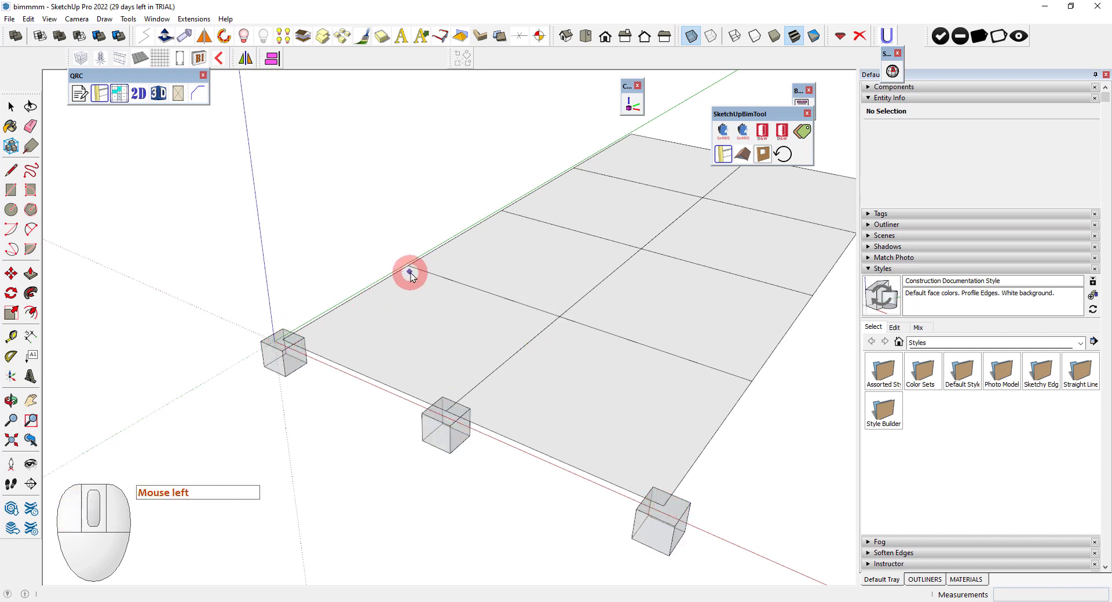
{"action": "left_click_drag", "start_coordinate": [417, 272], "coordinate": [469, 293]}
{"action": "left_click_drag", "start_coordinate": [560, 320], "coordinate": [653, 346]}
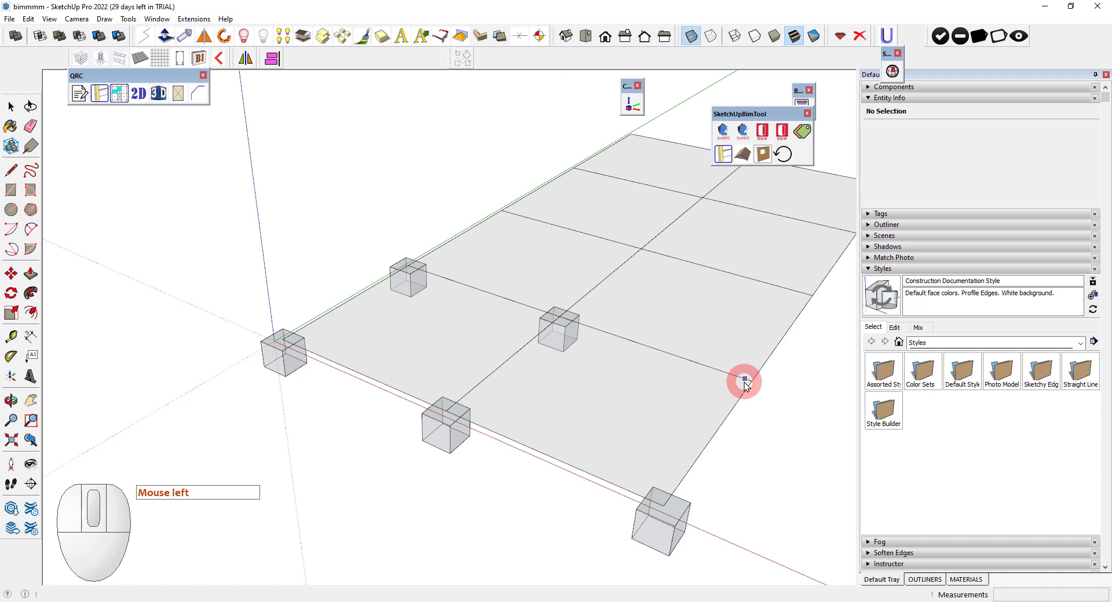
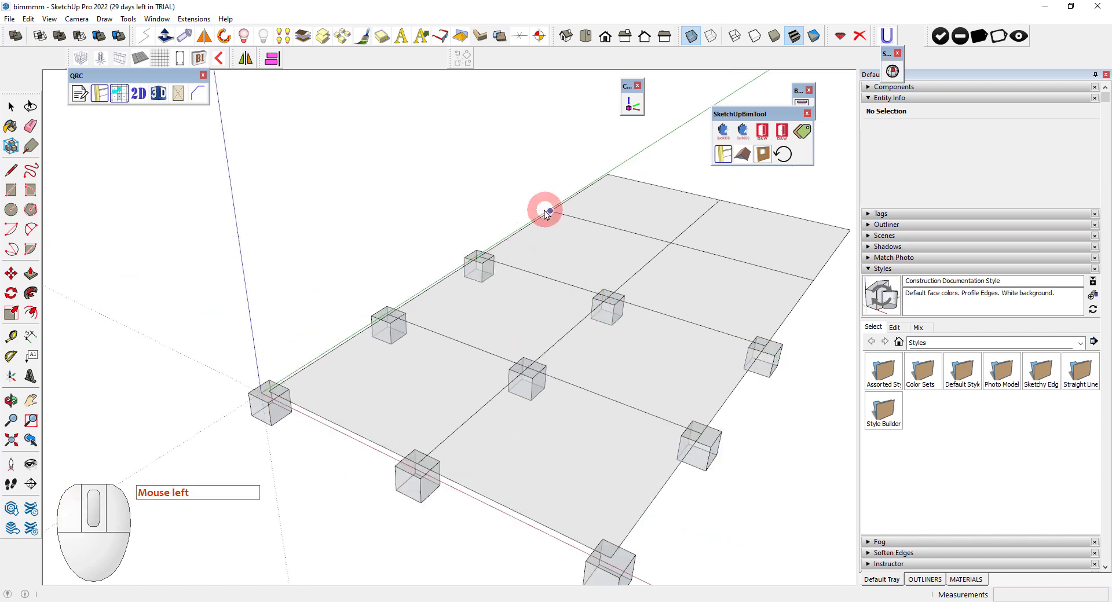
{"action": "left_click_drag", "start_coordinate": [547, 213], "coordinate": [591, 225]}
{"action": "left_click_drag", "start_coordinate": [678, 247], "coordinate": [779, 277]}
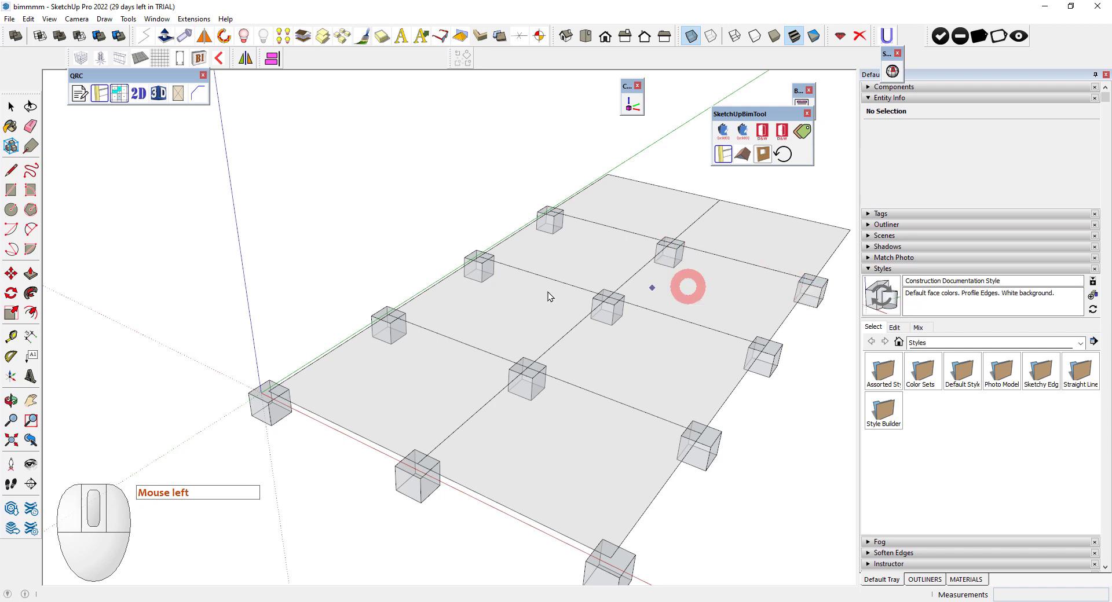
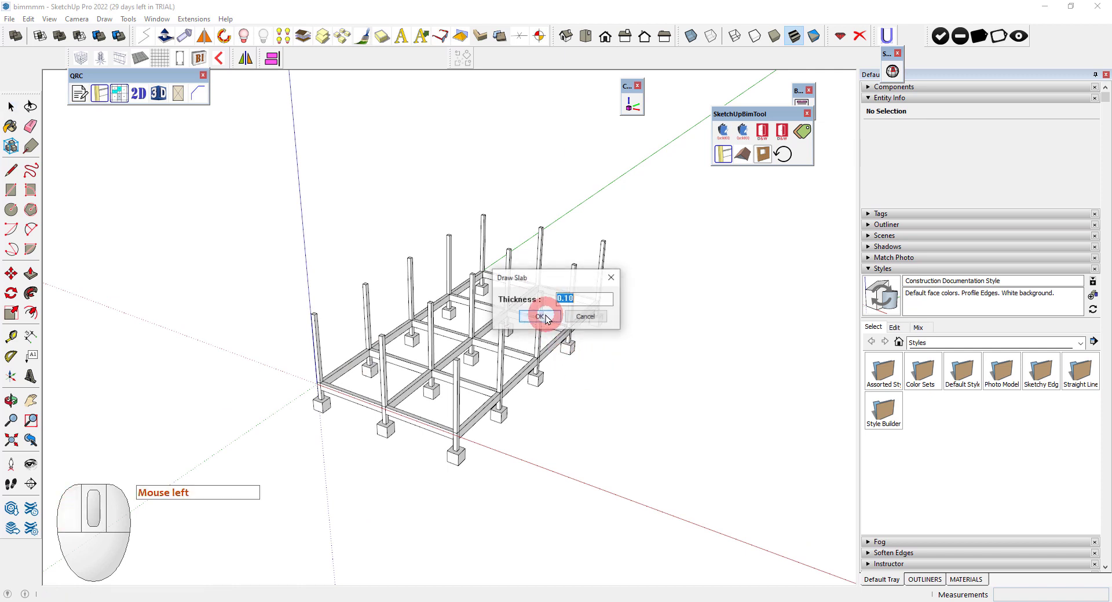
Step: Confirm the 0.10 m slab thickness and inspect the filled slab panels
{"action": "left_click", "coordinate": [551, 317]}
{"action": "scroll", "scroll_direction": "up", "scroll_amount": 3}
{"action": "middle_click", "coordinate": [531, 350]}
{"action": "scroll", "scroll_direction": "down", "scroll_amount": 3}
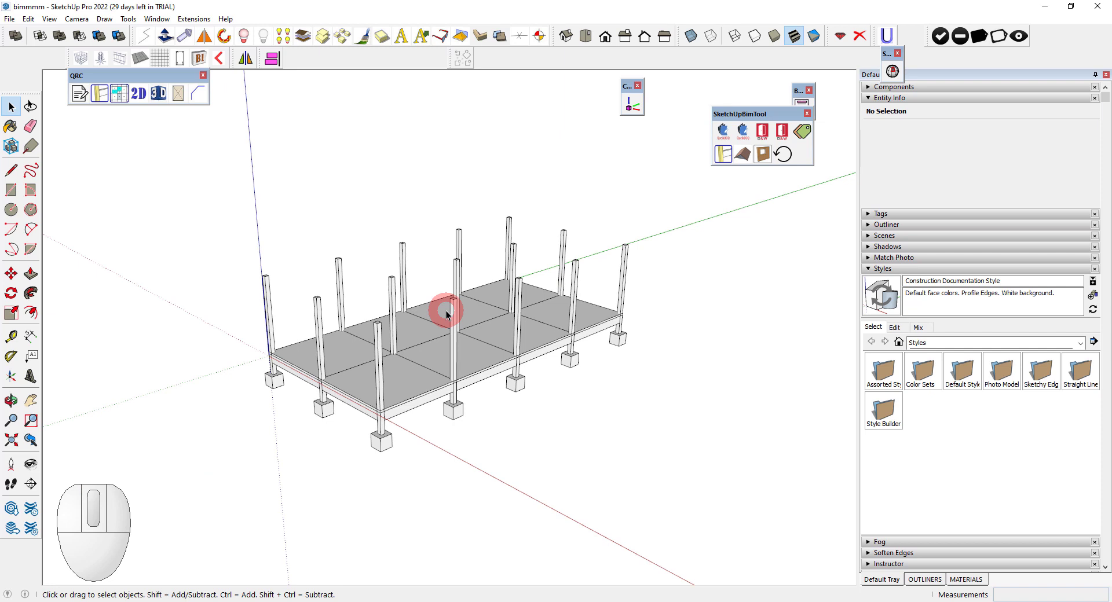
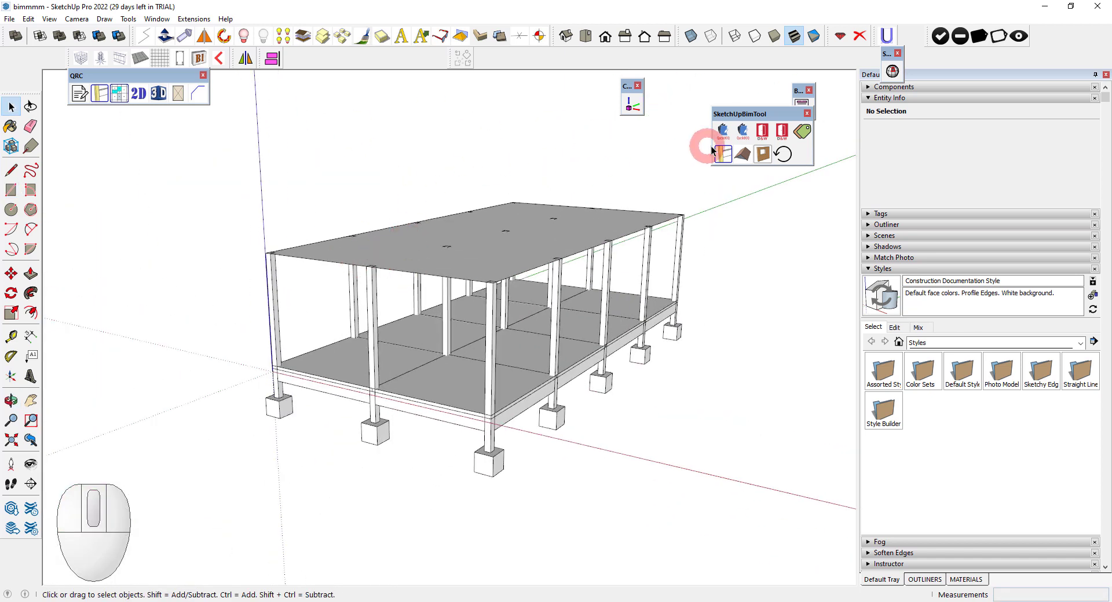
Step: Bring up the QROOF Draw Roof settings and choose the hip roof shape
{"action": "left_click", "coordinate": [749, 156]}
{"action": "left_click", "coordinate": [93, 109]}
{"action": "left_click", "coordinate": [190, 92]}
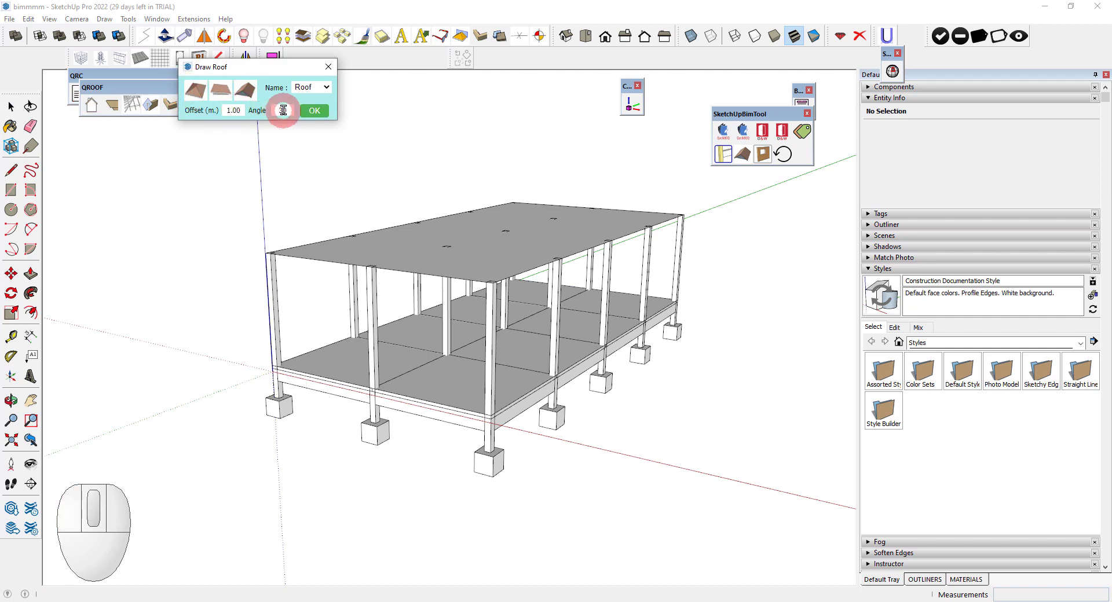
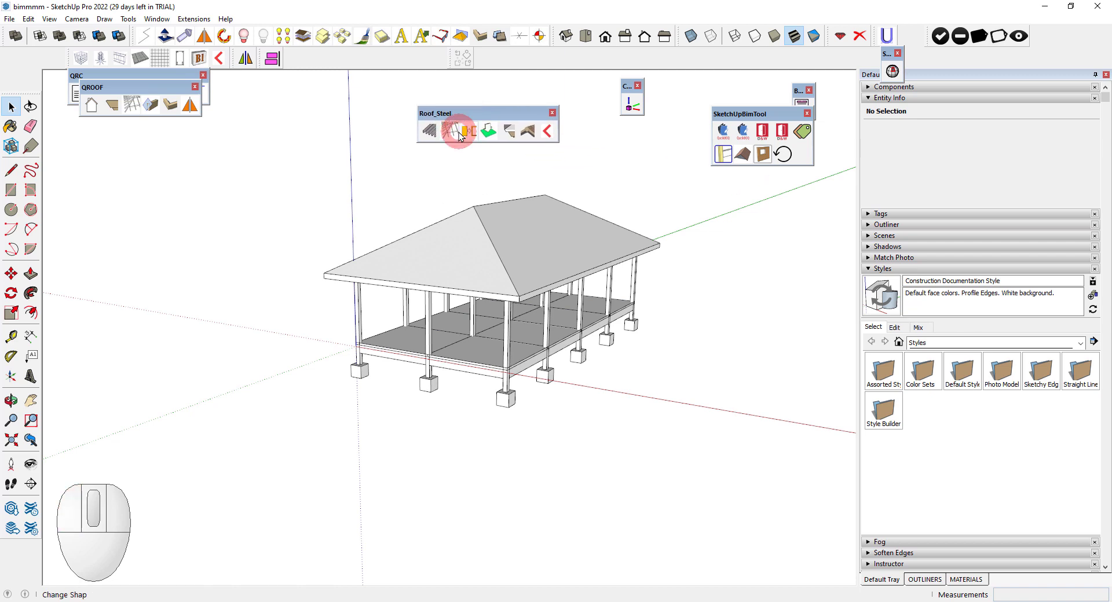
Step: Set the BeamS and Valley roof steel quantities to 2 and save the member list
{"action": "left_click", "coordinate": [432, 134]}
{"action": "left_click", "coordinate": [468, 231]}
{"action": "left_click", "coordinate": [303, 208]}
{"action": "double_click", "coordinate": [303, 208]}
{"action": "key", "text": "2"}
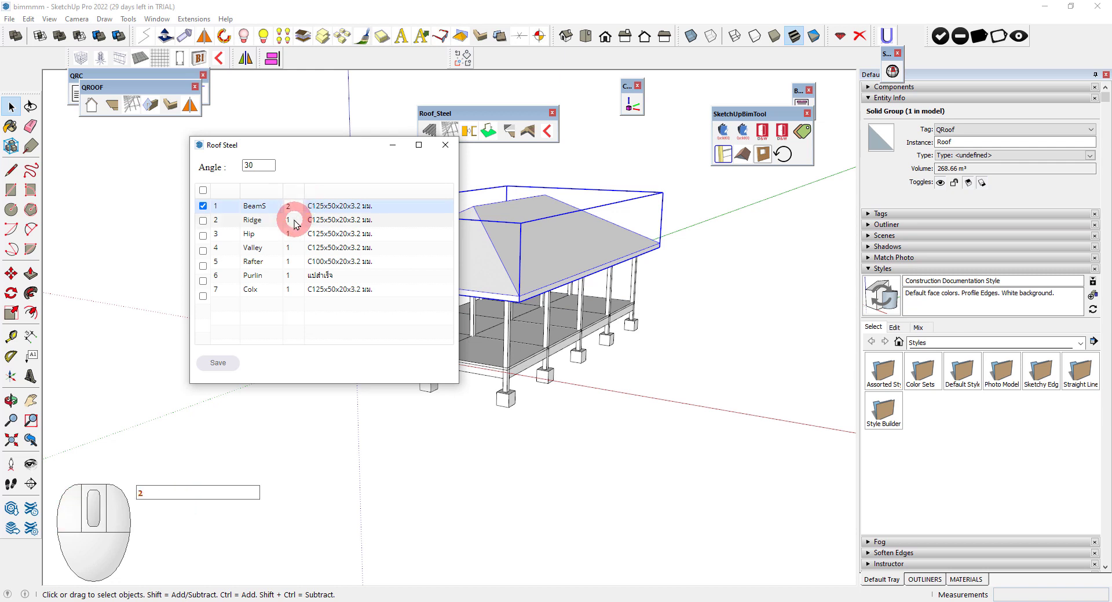
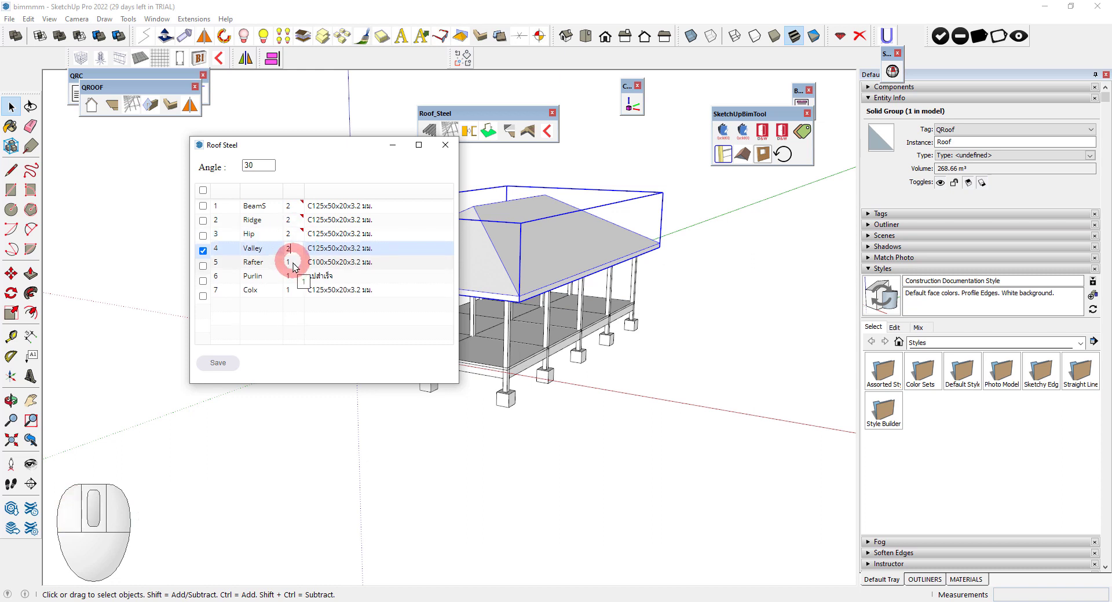
{"action": "double_click", "coordinate": [296, 289]}
{"action": "key", "text": "2"}
{"action": "left_click", "coordinate": [324, 312]}
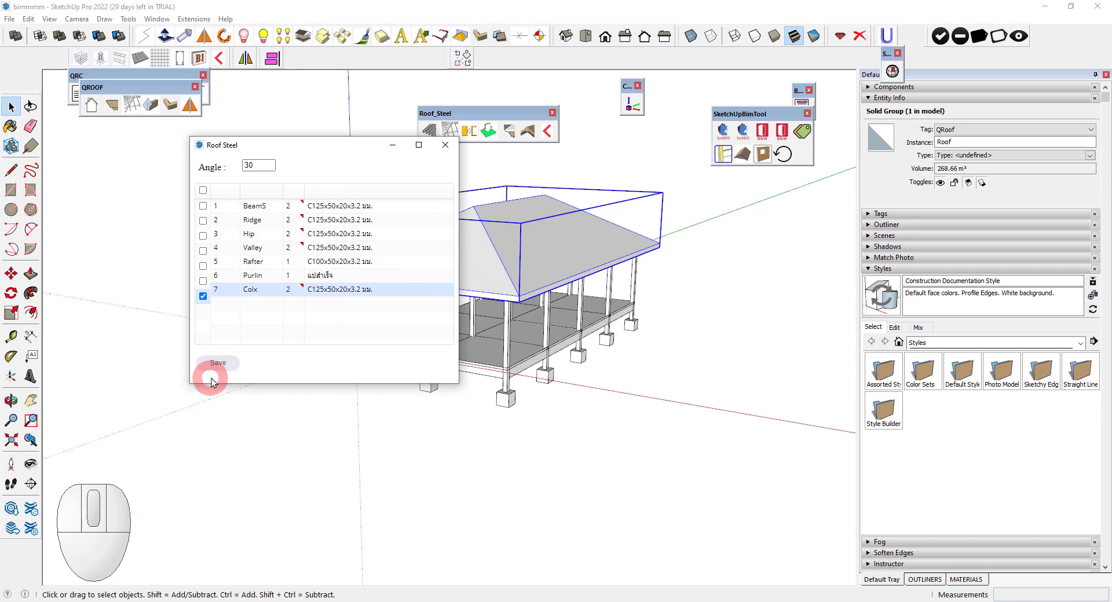
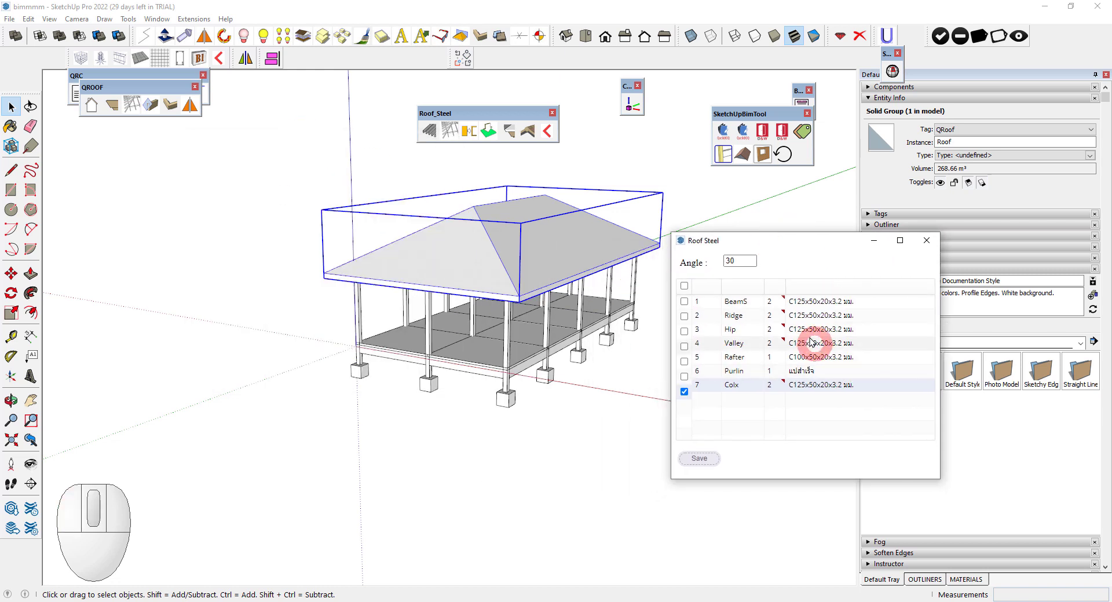
Step: Close the roof steel list and look over the roofed building
{"action": "left_click", "coordinate": [940, 245]}
{"action": "left_click_drag", "start_coordinate": [764, 323], "coordinate": [763, 323]}
{"action": "scroll", "scroll_direction": "up", "scroll_amount": 3}
{"action": "middle_click", "coordinate": [712, 315]}
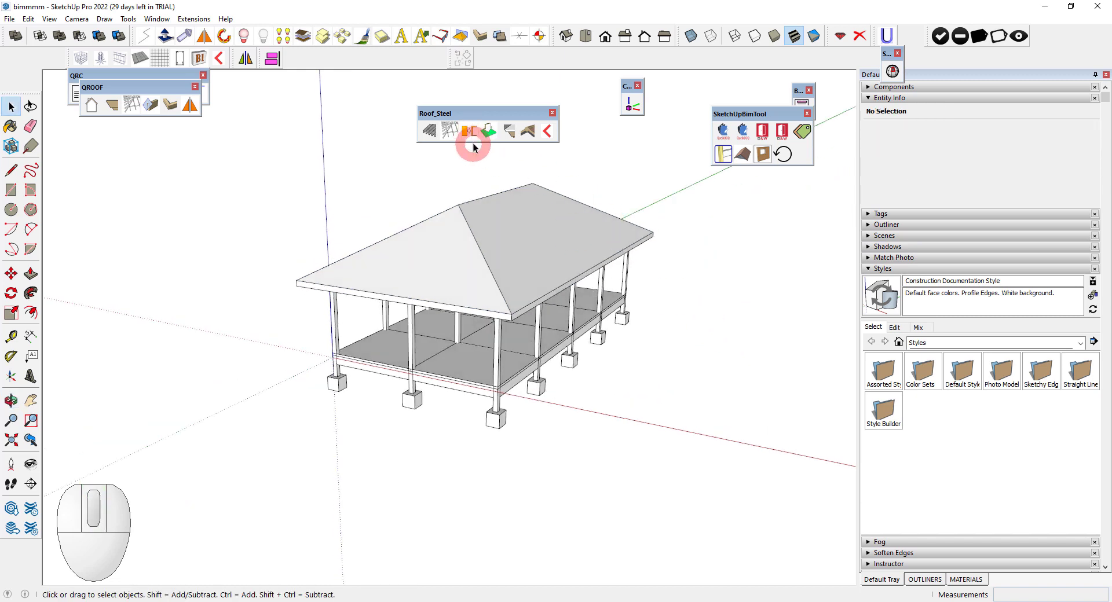
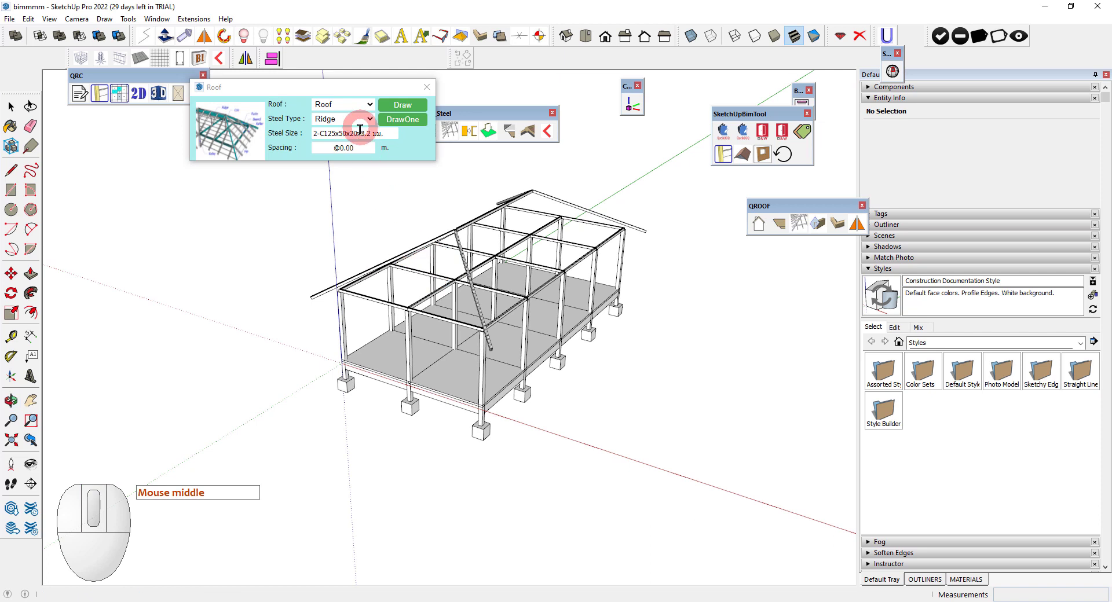
Step: Choose the Ridge-Hip steel type in the roof framing dialog
{"action": "left_click", "coordinate": [368, 120]}
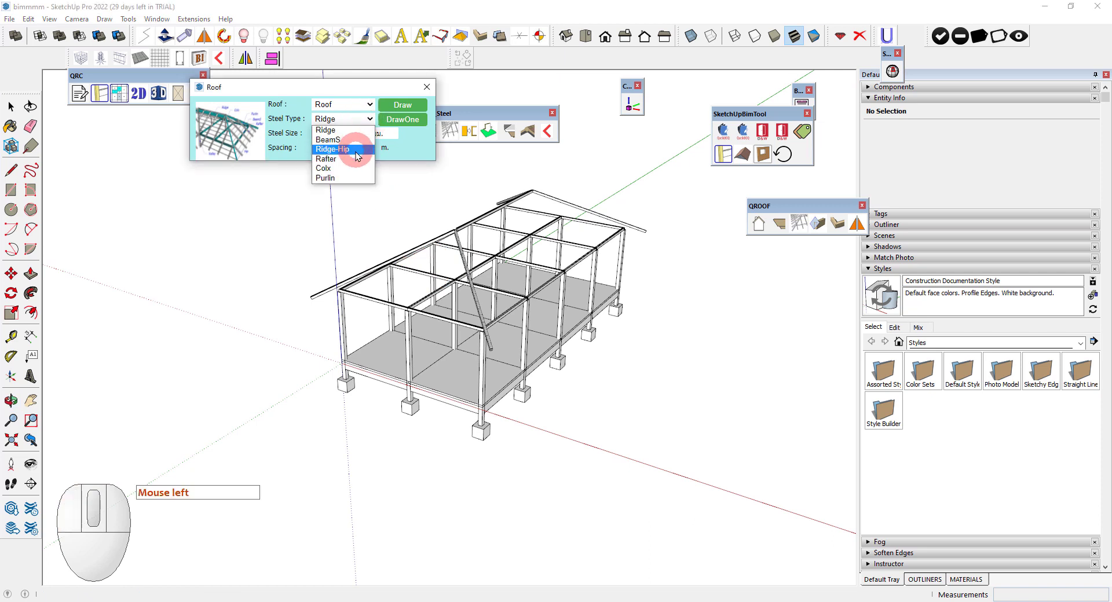
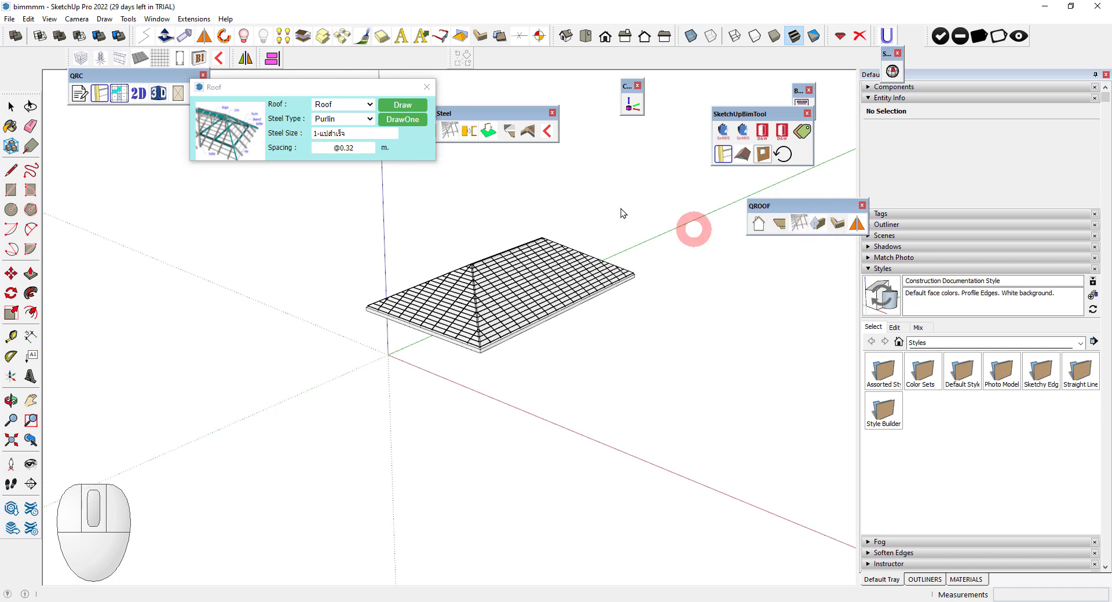
Step: Dismiss the SketchUp warning and inspect the generated purlin grid
{"action": "left_click", "coordinate": [495, 133]}
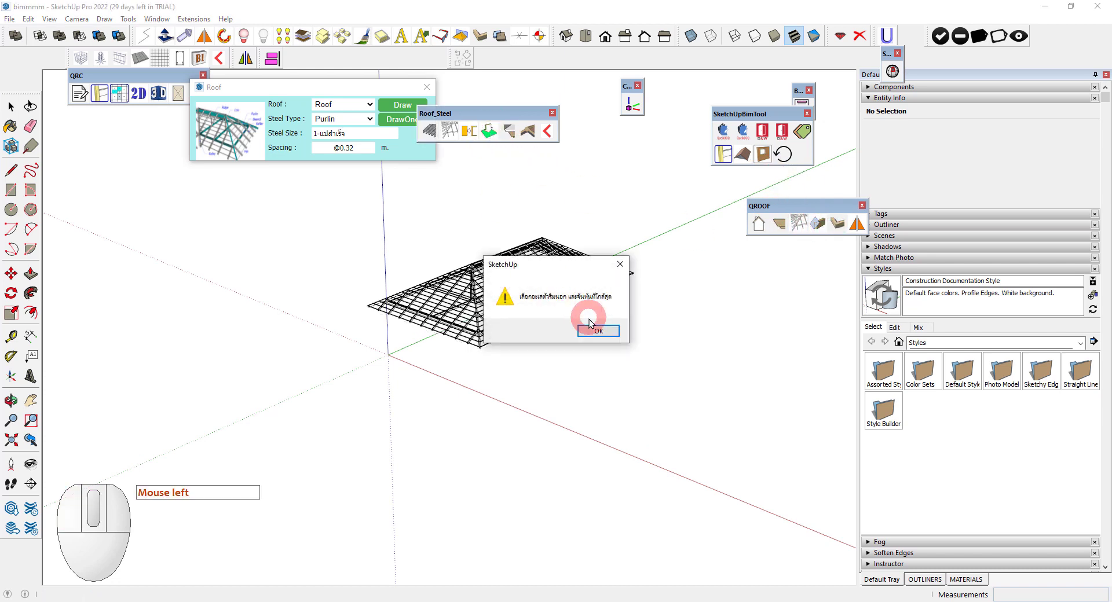
{"action": "left_click", "coordinate": [601, 334]}
{"action": "left_click_drag", "start_coordinate": [551, 338], "coordinate": [488, 295]}
{"action": "scroll", "scroll_direction": "up", "scroll_amount": 3}
{"action": "left_click", "coordinate": [499, 292]}
{"action": "left_click", "coordinate": [613, 213]}
{"action": "scroll", "scroll_direction": "down", "scroll_amount": 3}
{"action": "middle_click", "coordinate": [542, 308]}
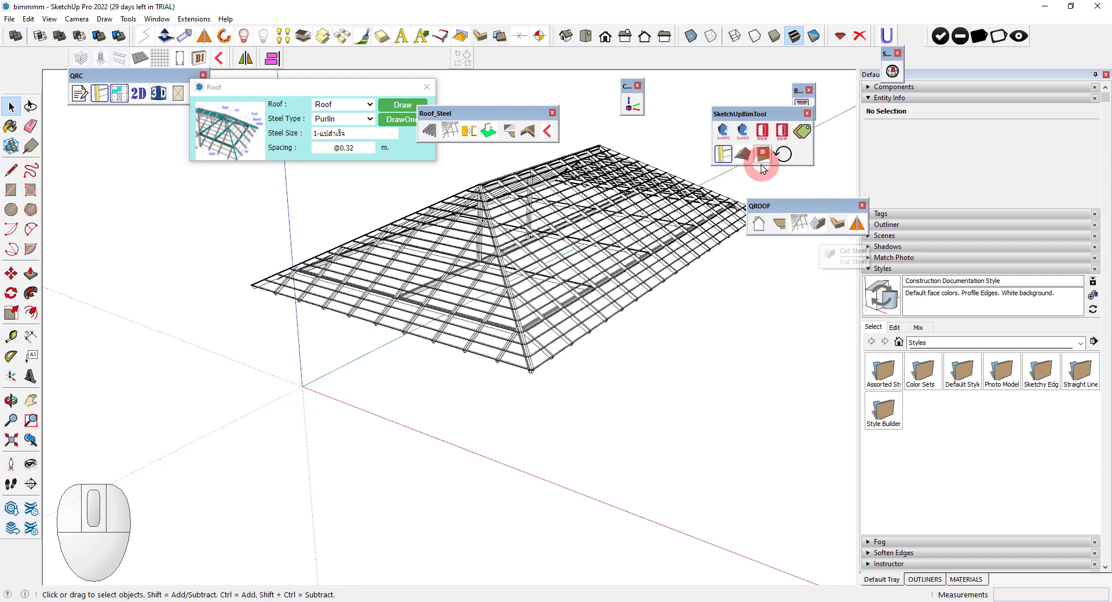
Step: Start trimming overlapping roof steel and zoom in on the hip members
{"action": "left_click", "coordinate": [474, 132]}
{"action": "scroll", "scroll_direction": "up", "scroll_amount": 3}
{"action": "middle_click", "coordinate": [563, 324]}
{"action": "key", "text": "space"}
{"action": "middle_click", "coordinate": [525, 391]}
{"action": "scroll", "scroll_direction": "down", "scroll_amount": 3}
{"action": "key", "text": "space"}
{"action": "scroll", "scroll_direction": "up", "scroll_amount": 3}
{"action": "scroll", "scroll_direction": "down", "scroll_amount": 3}
Step: Bring up the context menu of the C125x50x20x3.2 hip steel member
{"action": "right_click", "coordinate": [437, 280]}
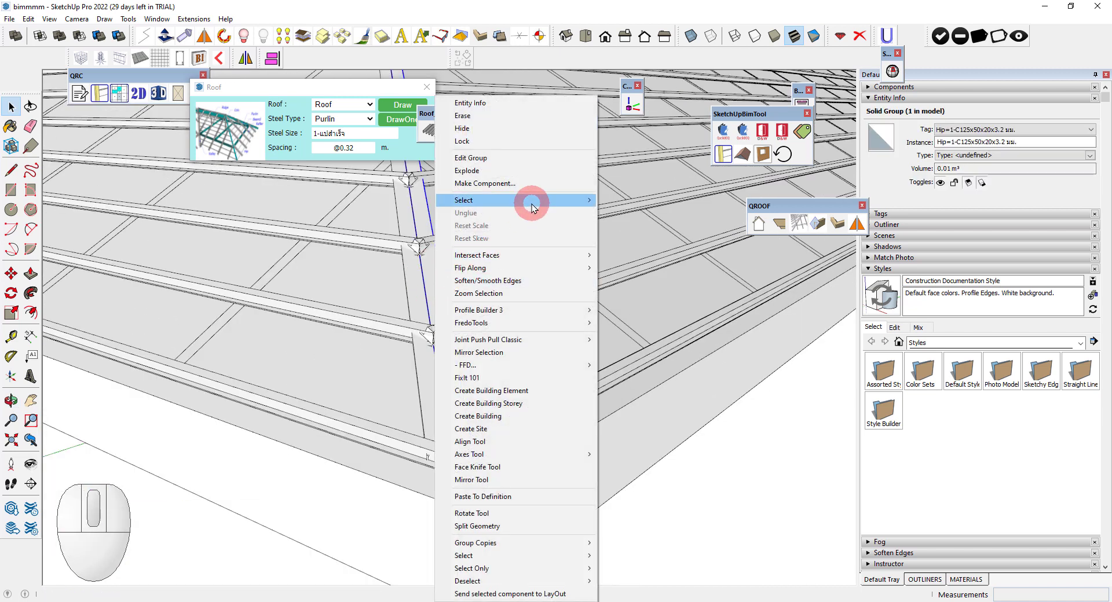
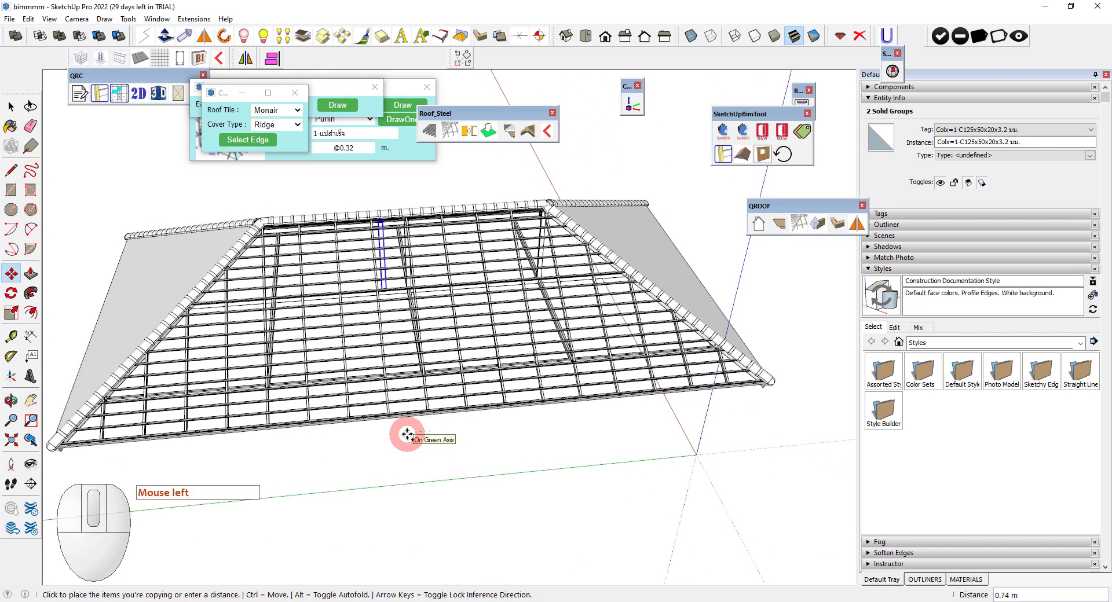
Step: Move the roof assembly 4 m along the blue axis over the columns
{"action": "key", "text": "4"}
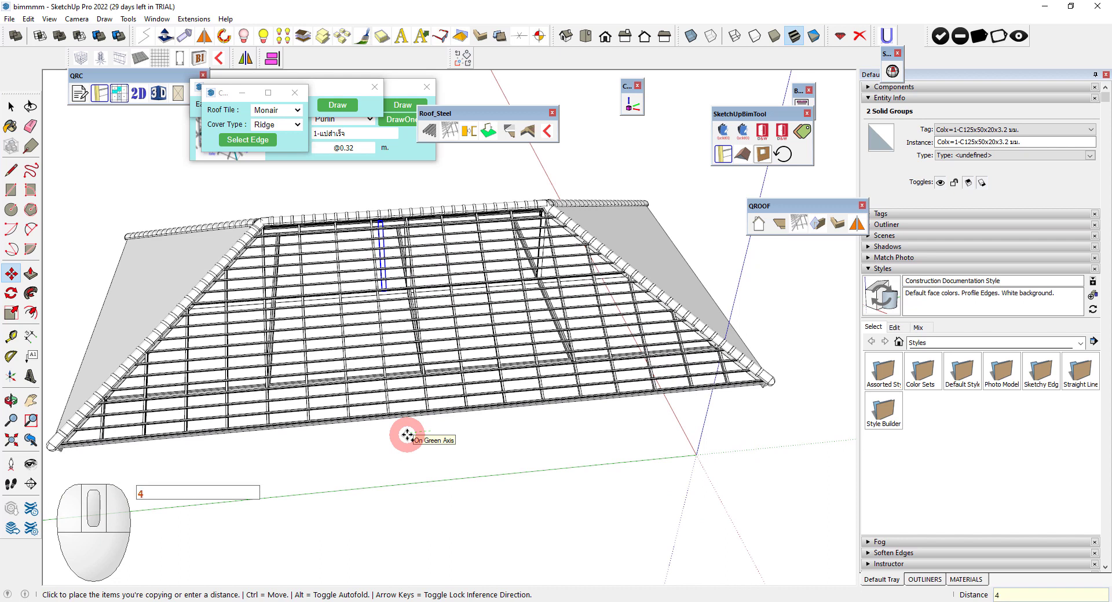
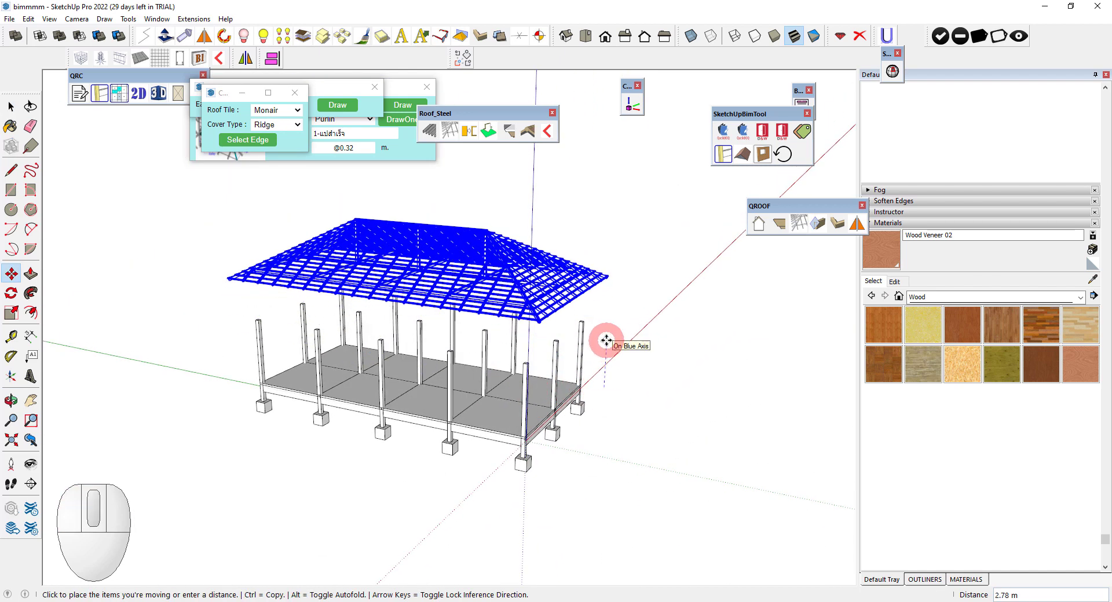
Step: Lift the roof framing clear above the columns and list the In Model components
{"action": "key", "text": "6"}
{"action": "key", "text": "6"}
{"action": "key", "text": "Return"}
{"action": "key", "text": "g"}
{"action": "left_click_drag", "start_coordinate": [915, 156], "coordinate": [870, 101]}
{"action": "left_click", "coordinate": [870, 101]}
{"action": "left_click", "coordinate": [886, 93]}
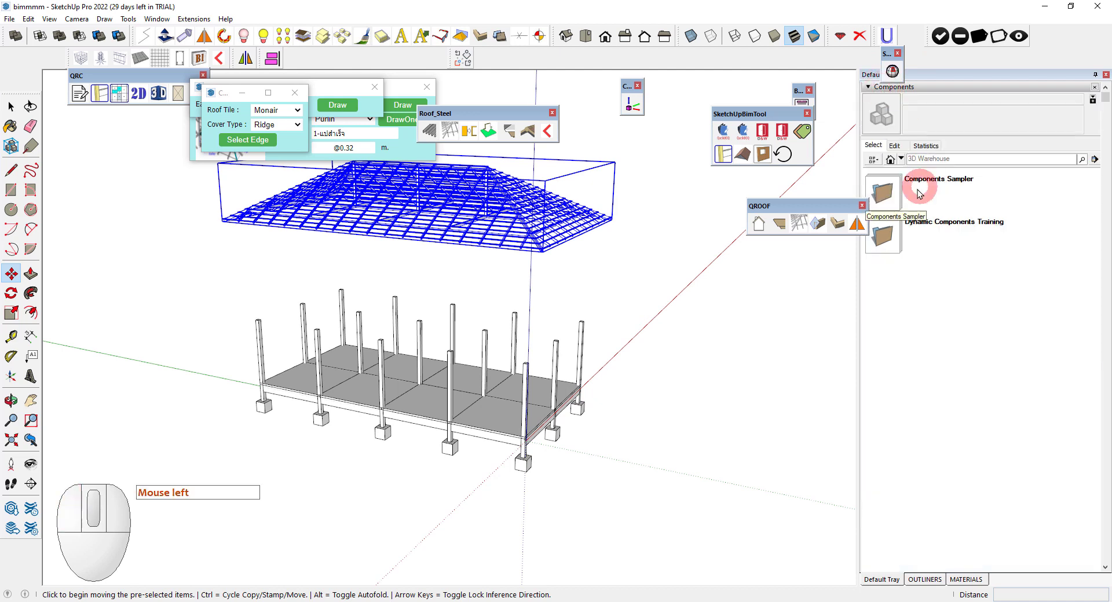
{"action": "left_click", "coordinate": [894, 163]}
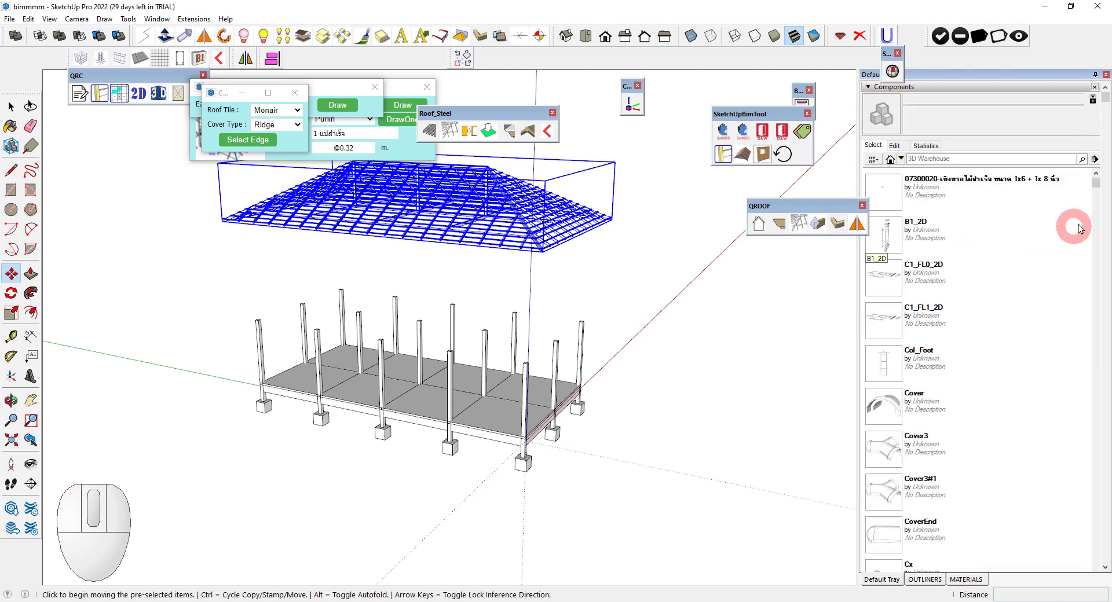
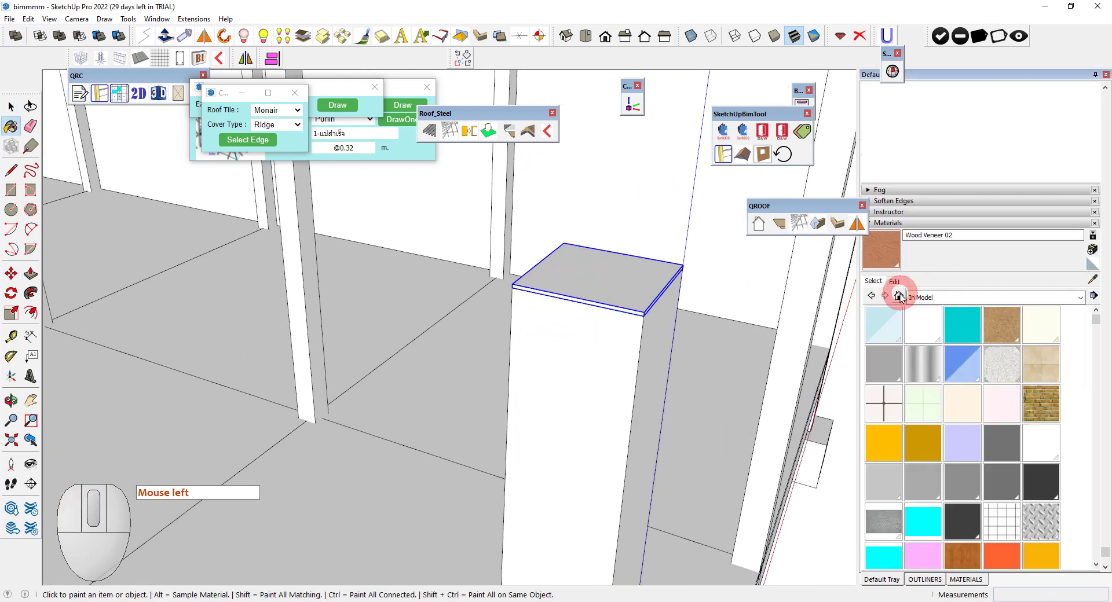
Step: Show the In Model materials as a named list in the Materials tray
{"action": "left_click", "coordinate": [1099, 297]}
{"action": "left_click", "coordinate": [1009, 438]}
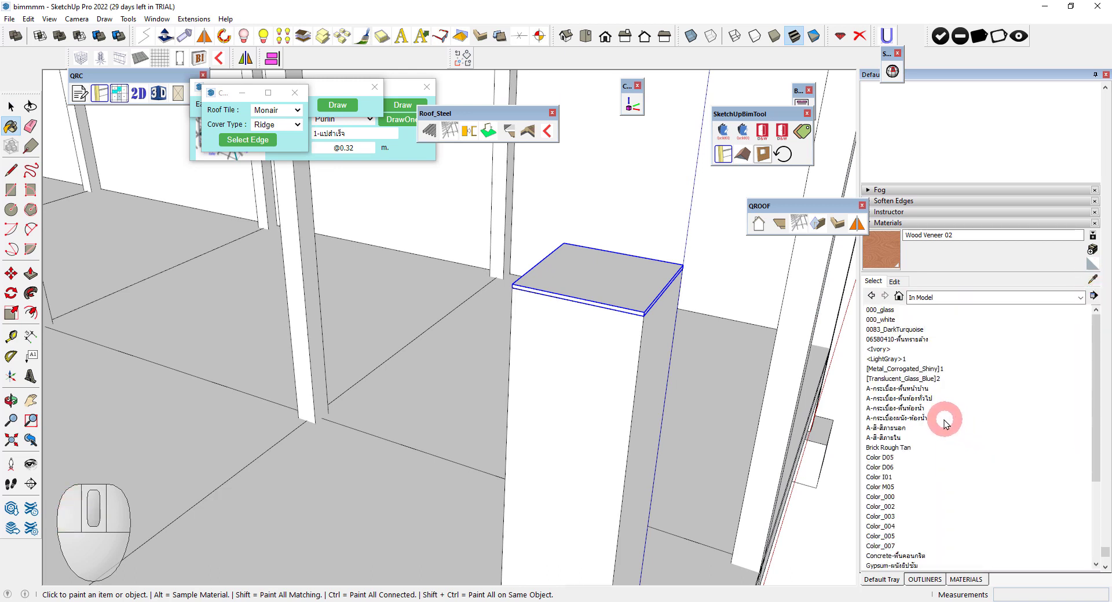
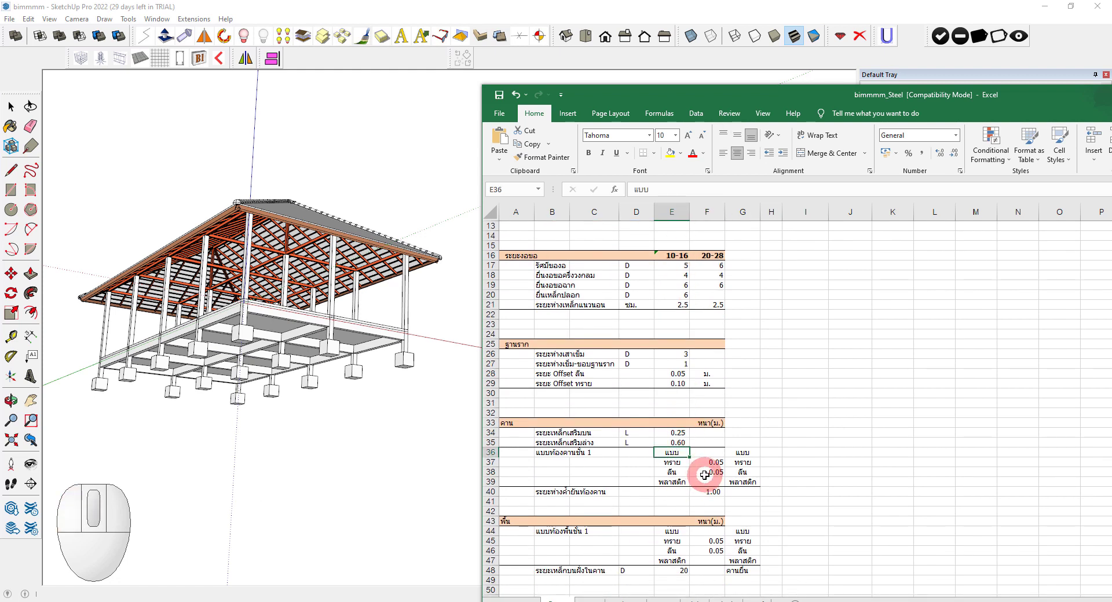
Step: Clear the entry in cell E36 of the steel settings sheet
{"action": "key", "text": "Delete"}
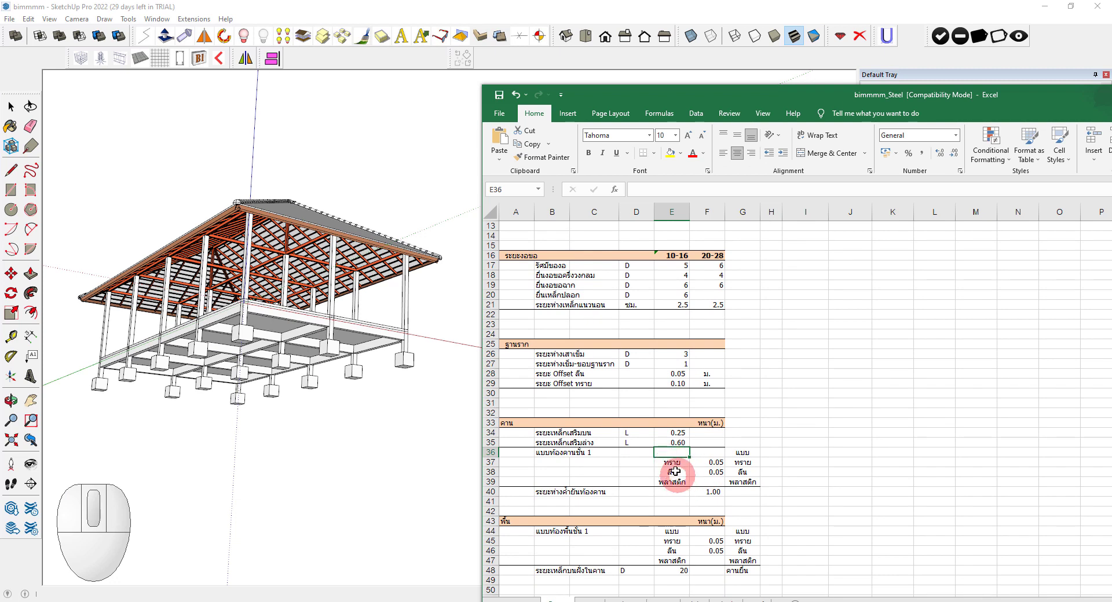
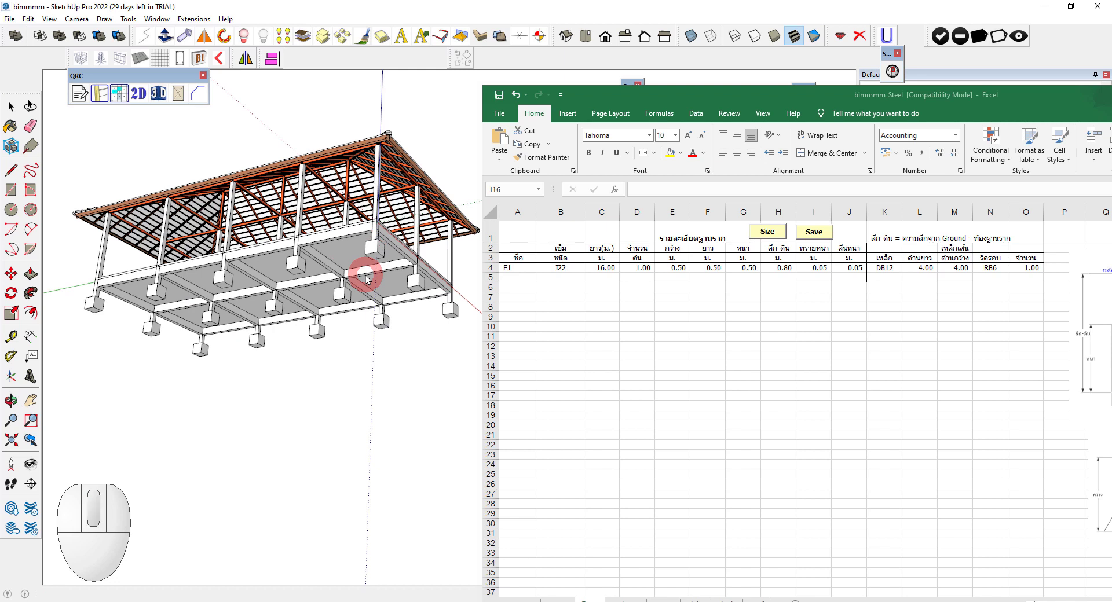
Step: Scroll the beam details sheet to review beams B1 and B2
{"action": "scroll", "scroll_direction": "up", "scroll_amount": 3}
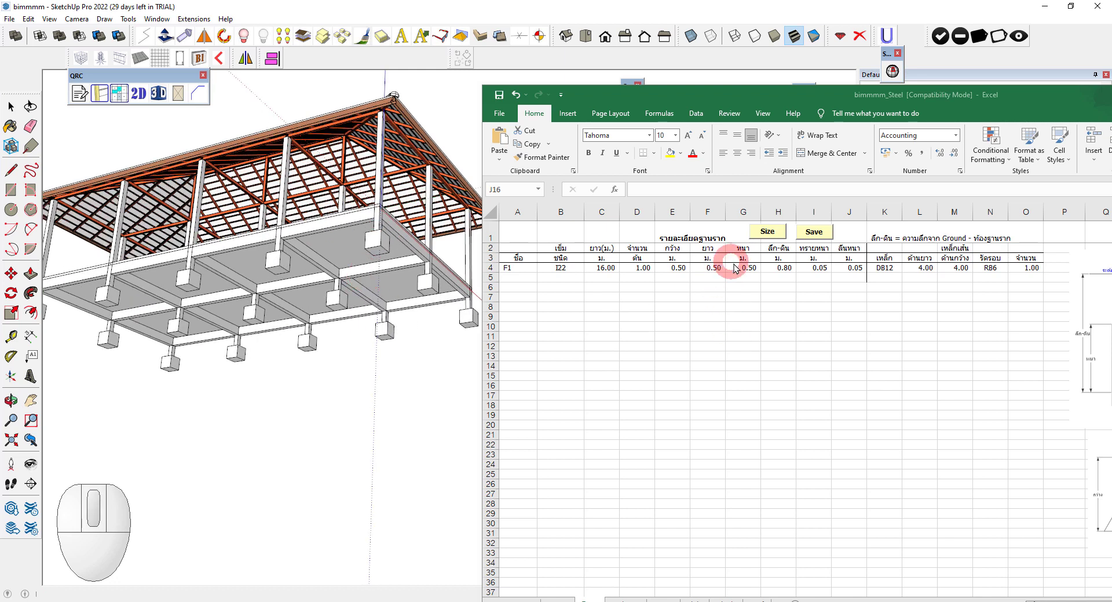
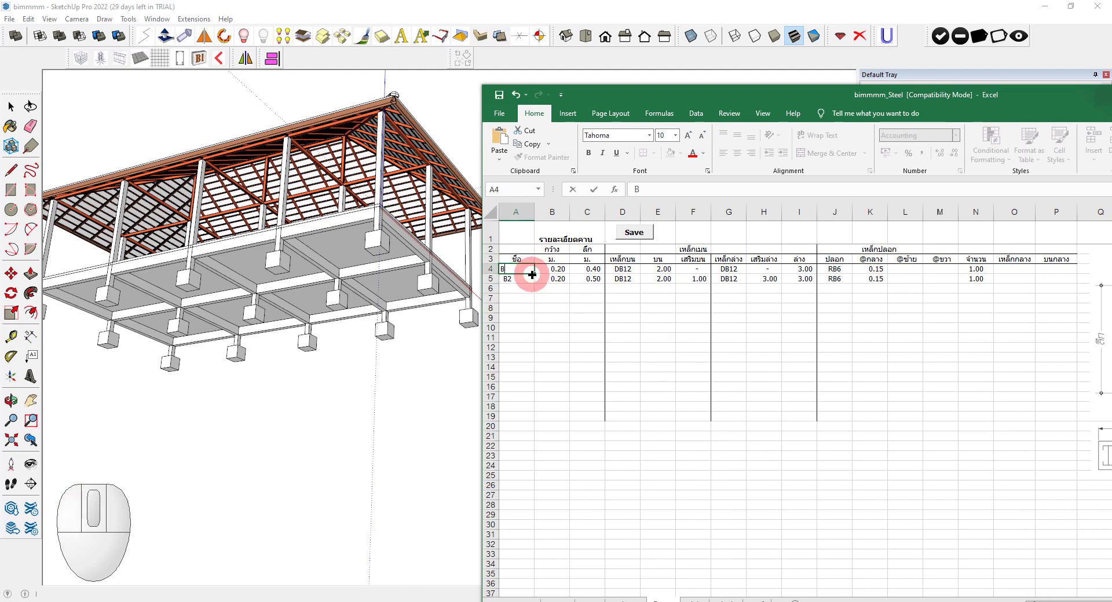
Step: Rename the two beams to GB1 and GB2
{"action": "key", "text": "shift+BackSpace"}
{"action": "key", "text": "shift+b"}
{"action": "key", "text": "1"}
{"action": "key", "text": "Return"}
{"action": "key", "text": "shift+b"}
{"action": "key", "text": "2"}
{"action": "key", "text": "Return"}
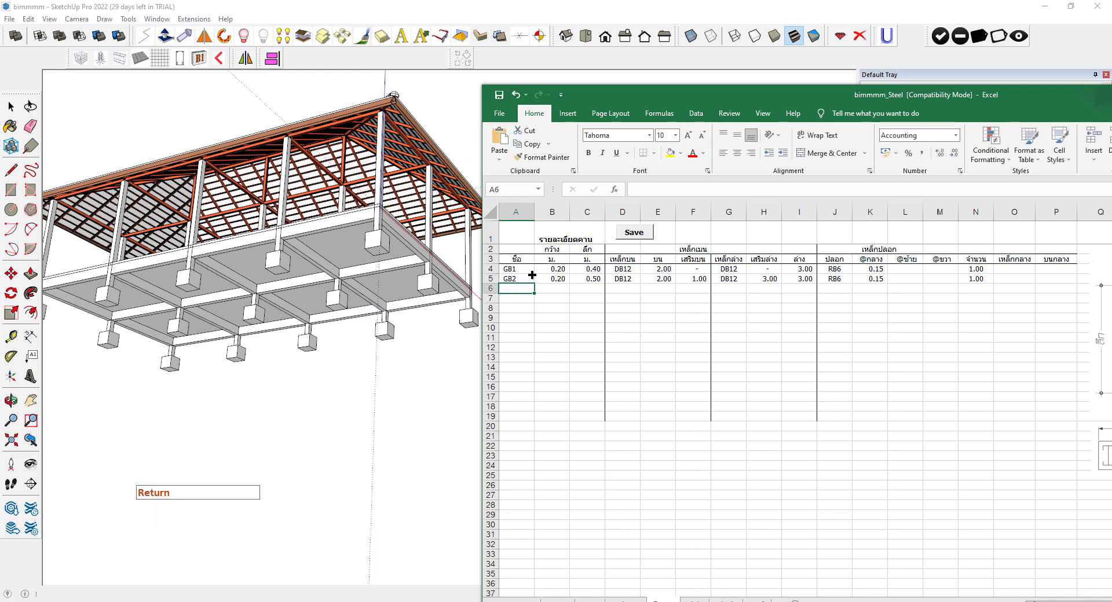
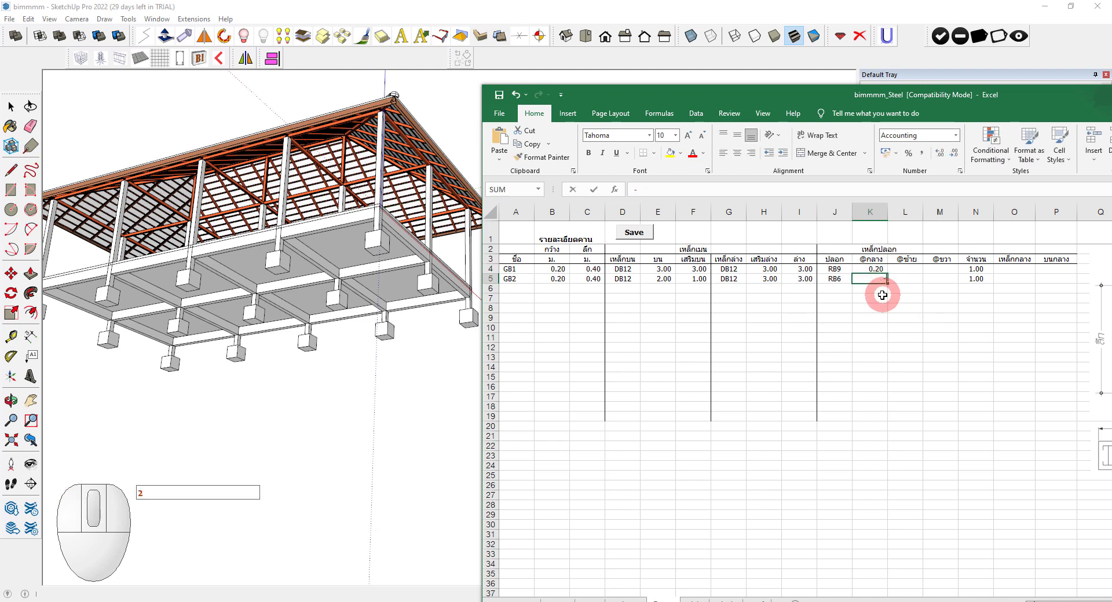
Step: Set GB2 stirrups to RB9 at 0.20 spacing
{"action": "key", "text": "BackSpace"}
{"action": "key", "text": "0"}
{"action": "key", "text": "BackSpace"}
{"action": "key", "text": "BackSpace"}
{"action": "key", "text": "BackSpace"}
{"action": "key", "text": "0"}
{"action": "key", "text": "2"}
{"action": "key", "text": "Return"}
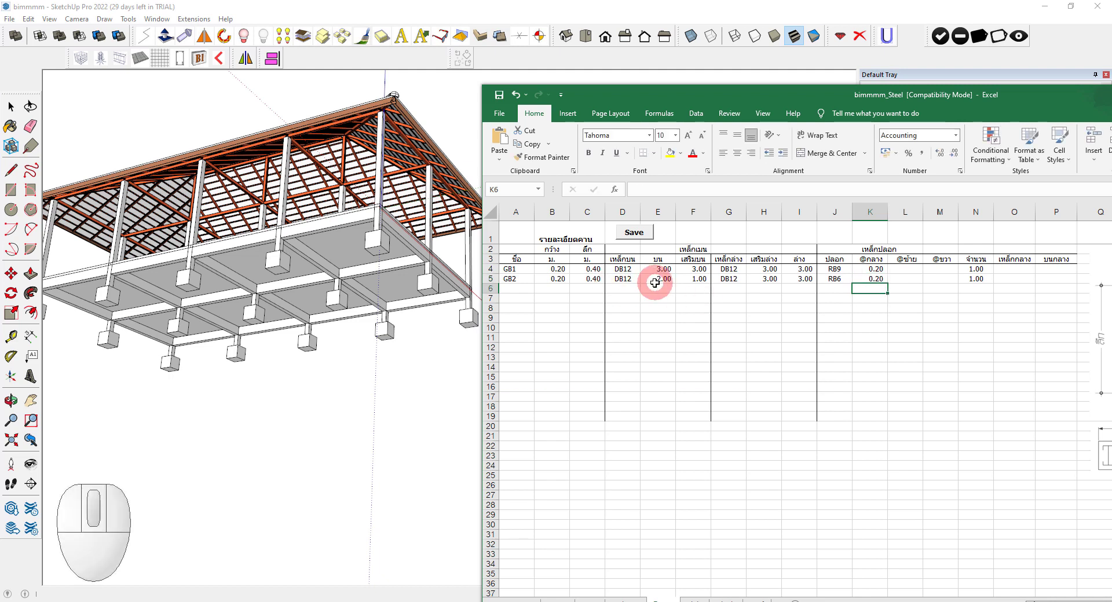
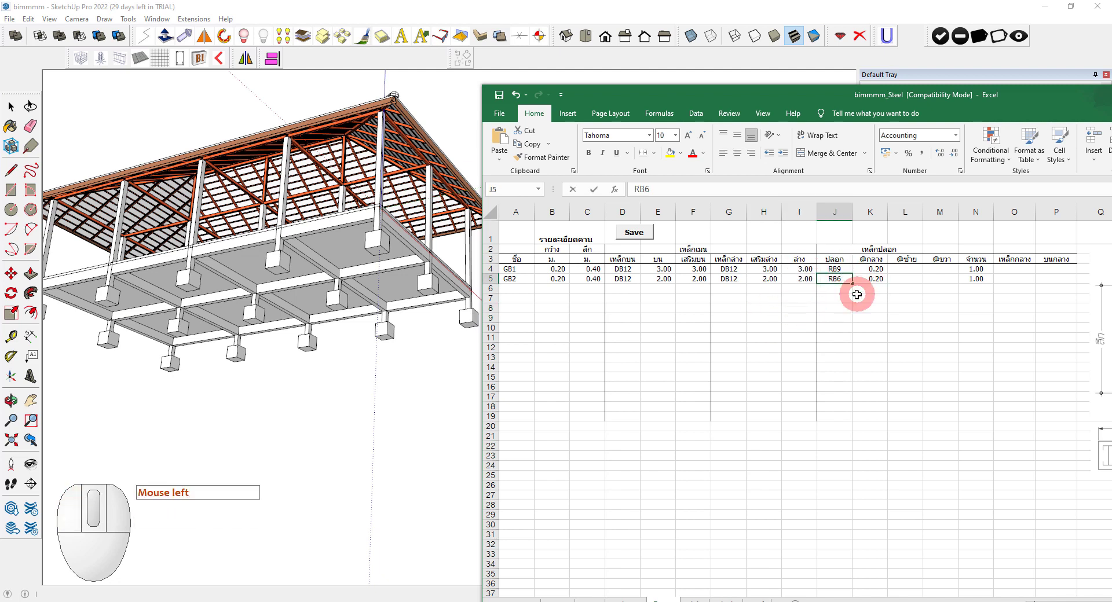
{"action": "key", "text": "BackSpace"}
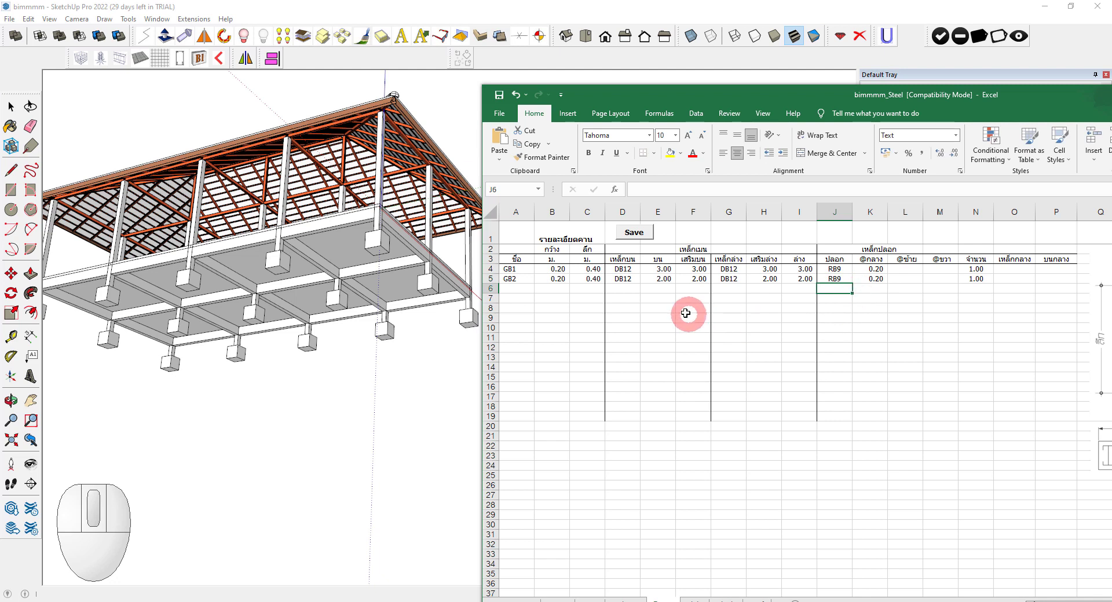
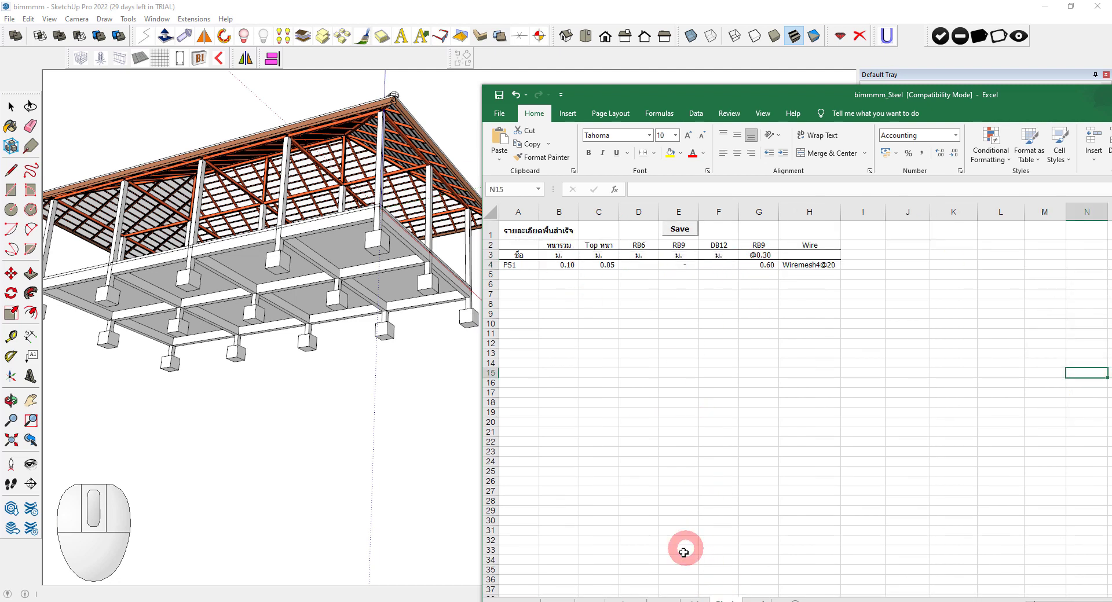
Step: Scroll the precast slab sheet listing PS1 with Wiremesh4@20 before saving
{"action": "scroll", "scroll_direction": "up", "scroll_amount": 3}
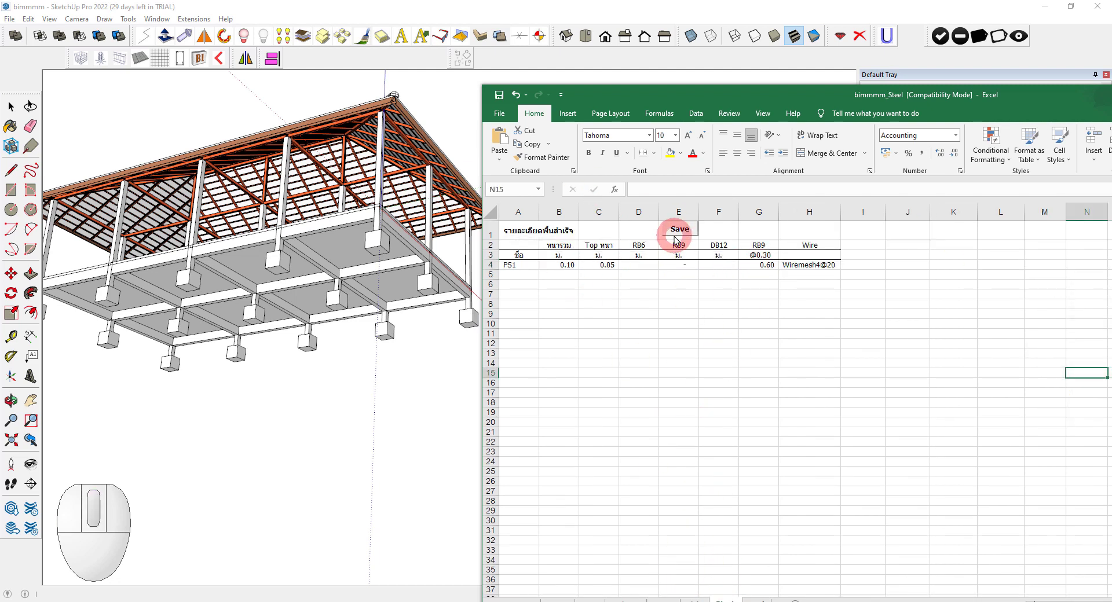
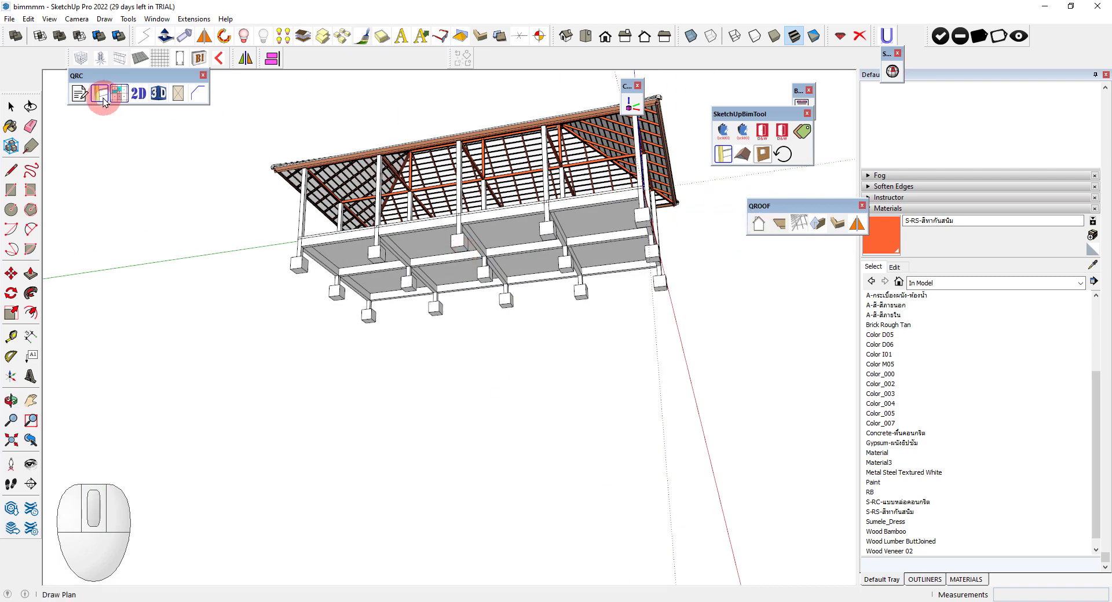
Step: Select the F2 footings and C1_FL1 columns in the QRC Project selector and delete them
{"action": "left_click", "coordinate": [118, 98]}
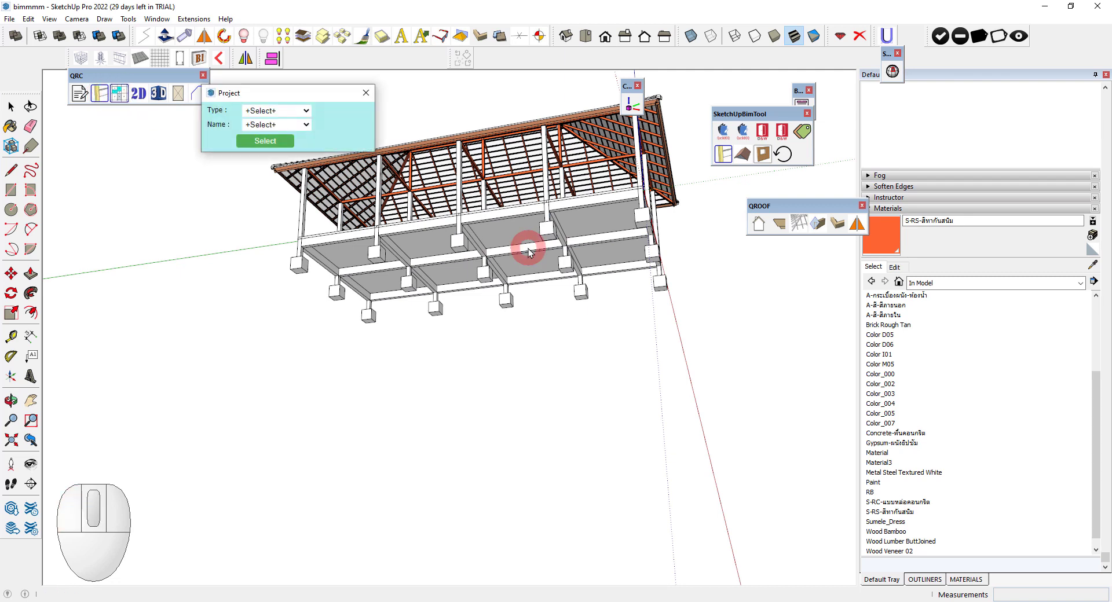
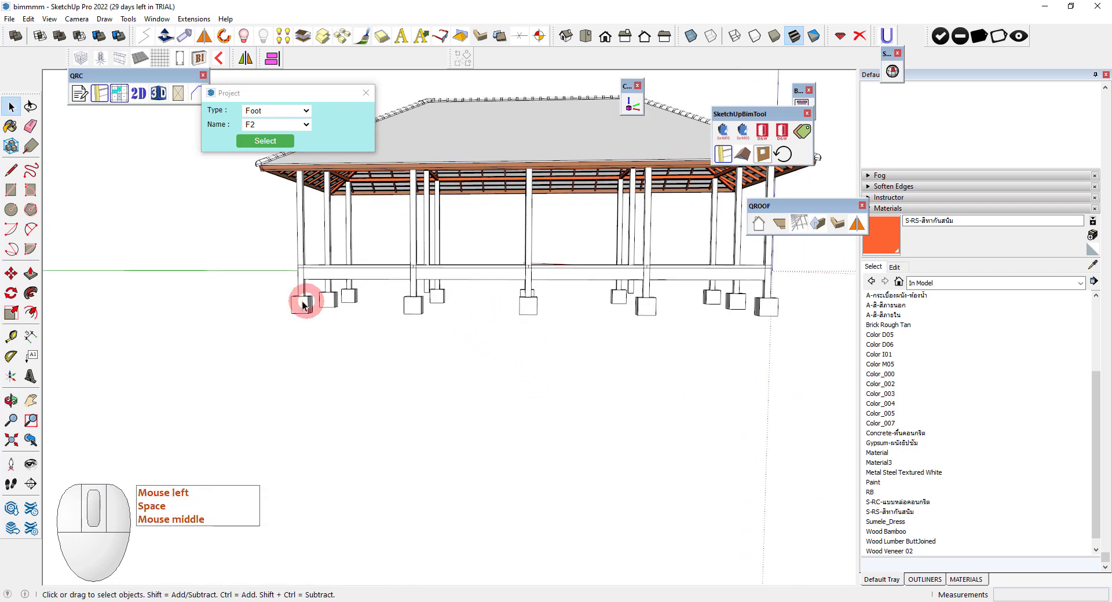
{"action": "left_click", "coordinate": [280, 296]}
{"action": "middle_click", "coordinate": [701, 359]}
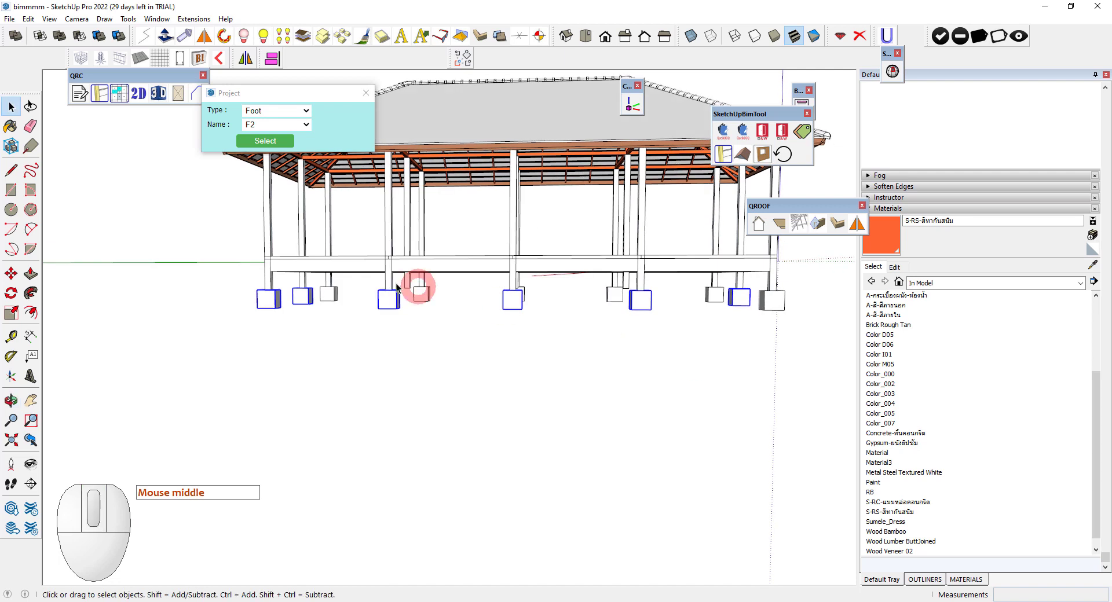
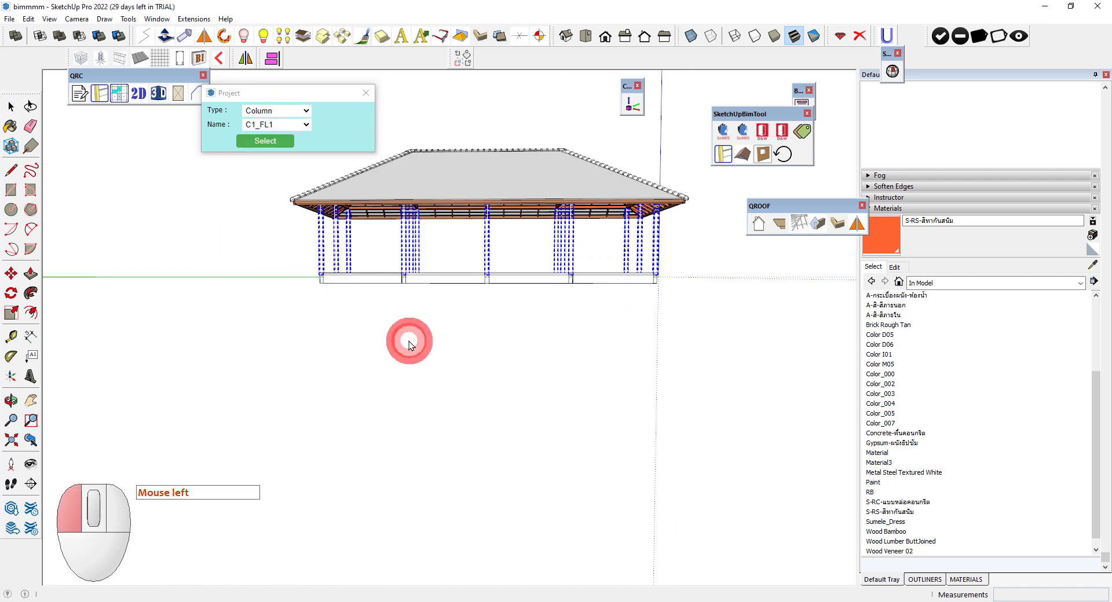
{"action": "key", "text": "space"}
Step: Close the Project selection window, leaving only the slabs and raised roof
{"action": "left_click", "coordinate": [417, 342]}
{"action": "middle_click", "coordinate": [406, 315]}
{"action": "scroll", "scroll_direction": "down", "scroll_amount": 3}
{"action": "scroll", "scroll_direction": "up", "scroll_amount": 3}
{"action": "left_click", "coordinate": [287, 130]}
{"action": "left_click", "coordinate": [286, 117]}
{"action": "left_click", "coordinate": [282, 169]}
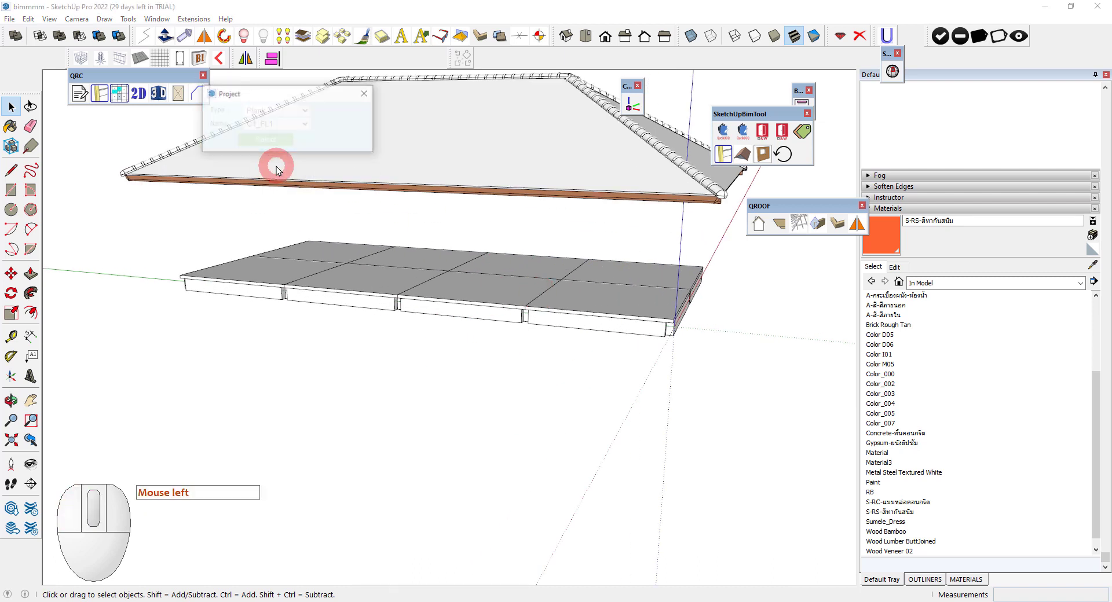
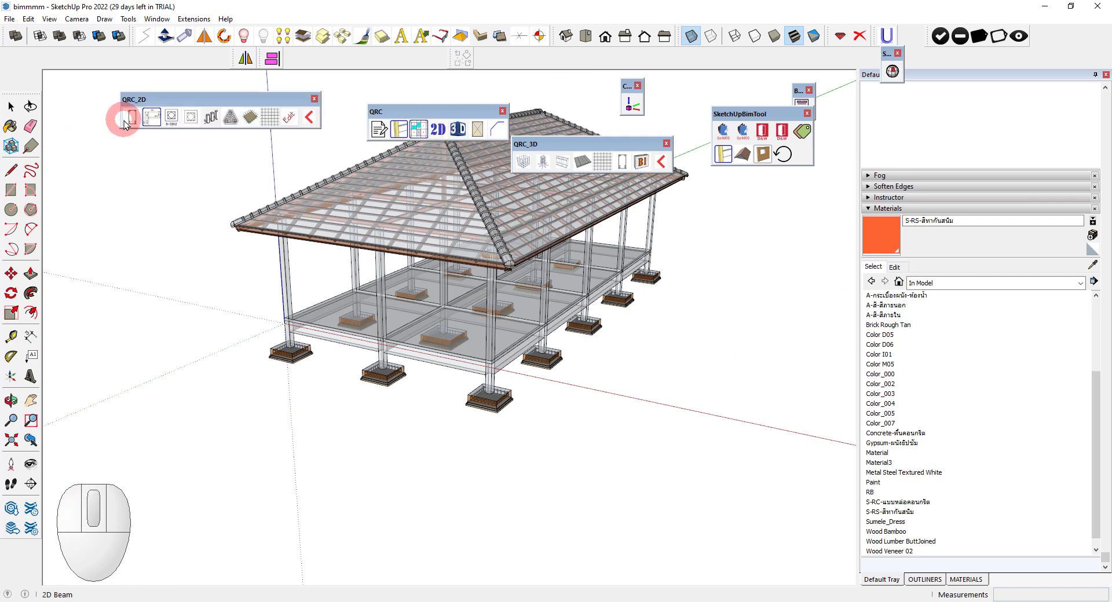
Step: Show the QRC_2D toolbar and dismiss the warning from a first 2D drawing attempt
{"action": "left_click", "coordinate": [134, 124]}
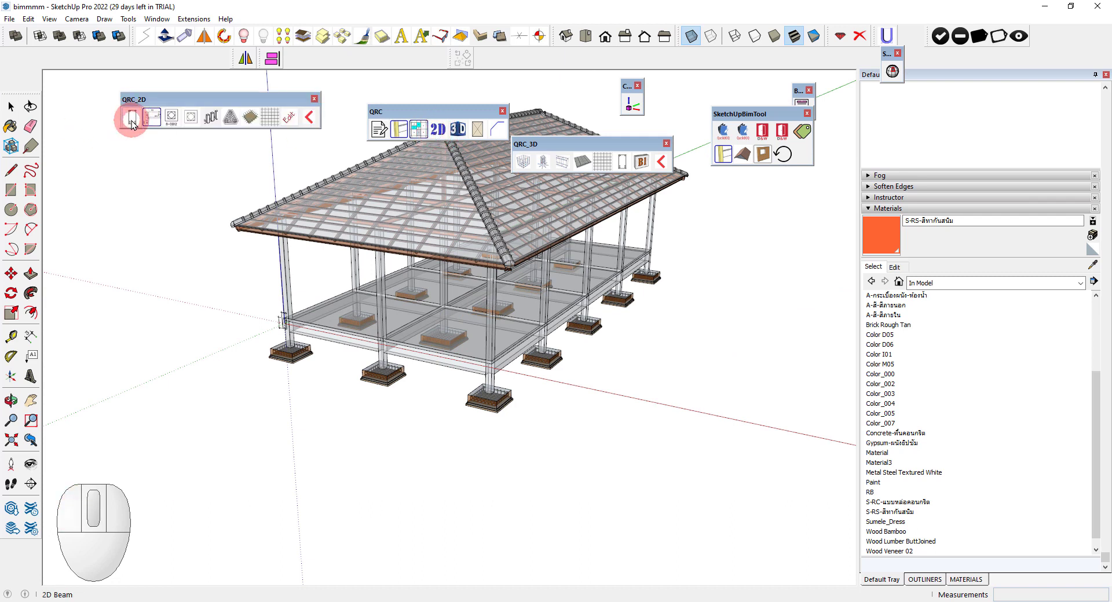
{"action": "left_click", "coordinate": [257, 139]}
{"action": "left_click", "coordinate": [176, 122]}
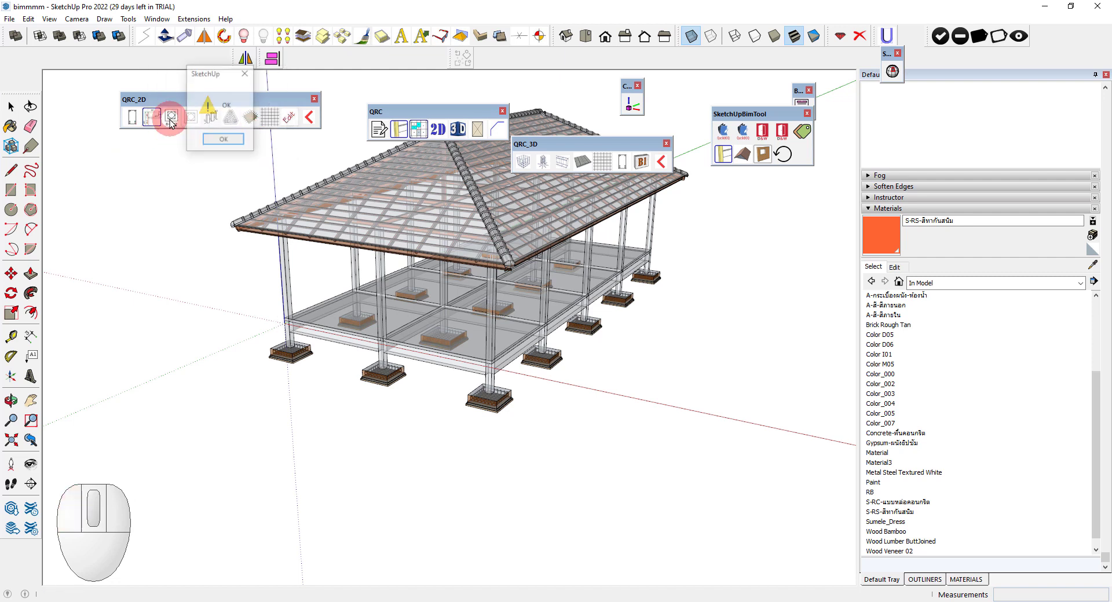
{"action": "left_click", "coordinate": [240, 148]}
{"action": "left_click", "coordinate": [236, 128]}
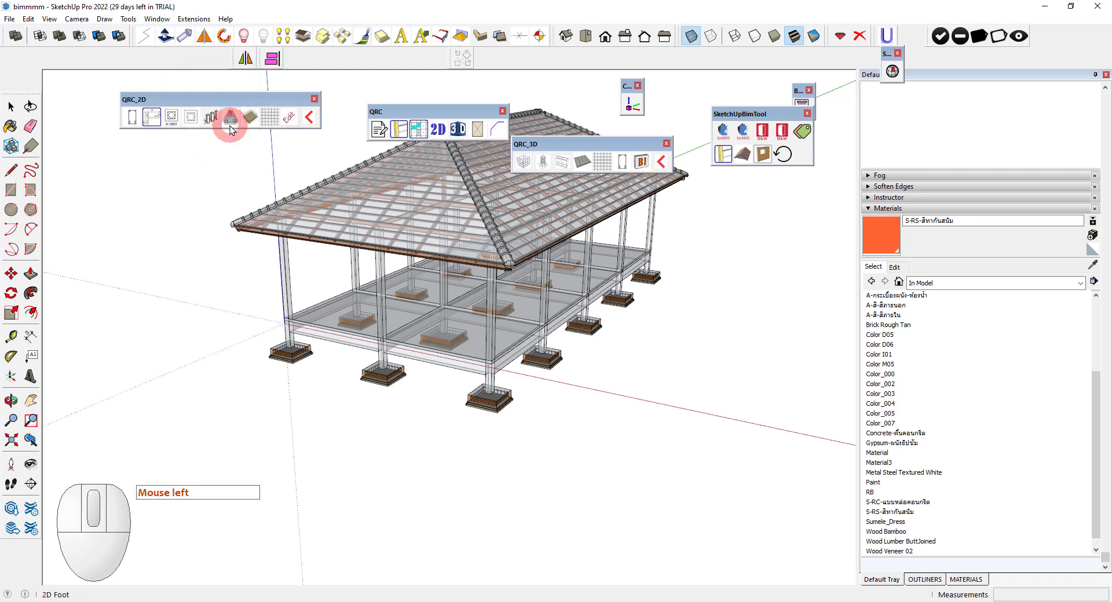
Step: Generate and place the 2D section drawings for the footings
{"action": "left_click", "coordinate": [232, 142]}
{"action": "left_click", "coordinate": [257, 121]}
{"action": "left_click", "coordinate": [236, 143]}
{"action": "left_click", "coordinate": [267, 119]}
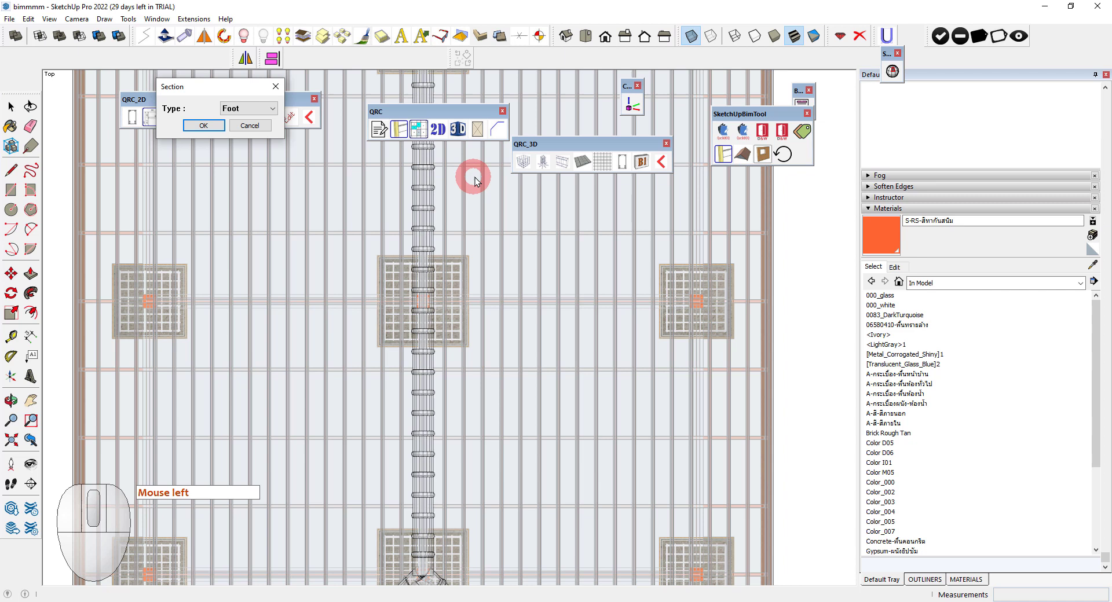
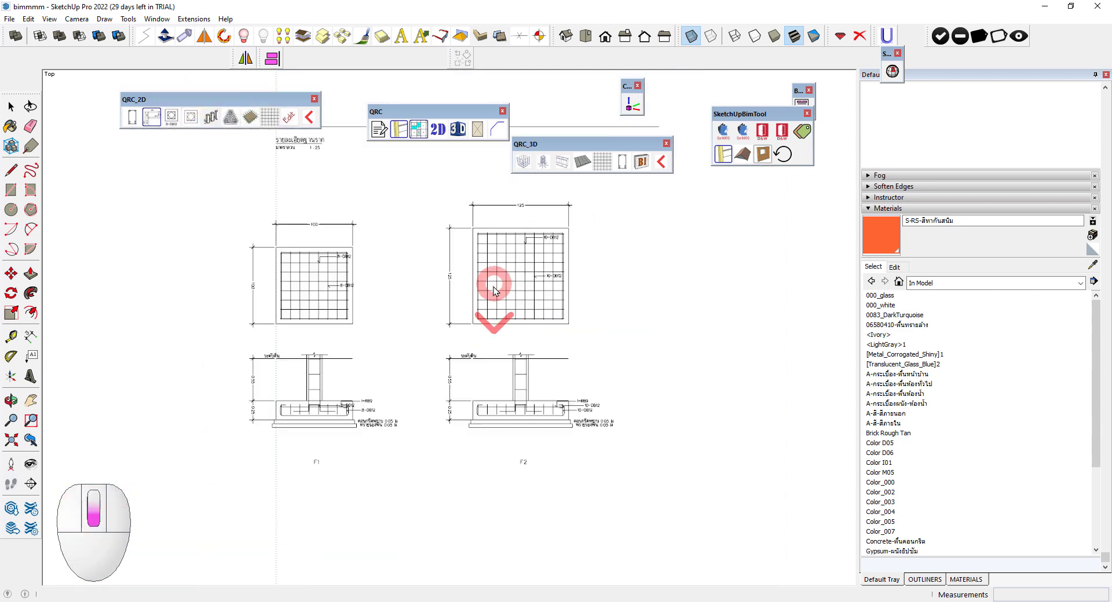
{"action": "left_click", "coordinate": [276, 119]}
Step: Generate and place 2D sections for columns C1-FL1/C1-FL0 and beams GB1/GB2
{"action": "left_click", "coordinate": [261, 113]}
{"action": "left_click", "coordinate": [261, 131]}
{"action": "left_click", "coordinate": [215, 131]}
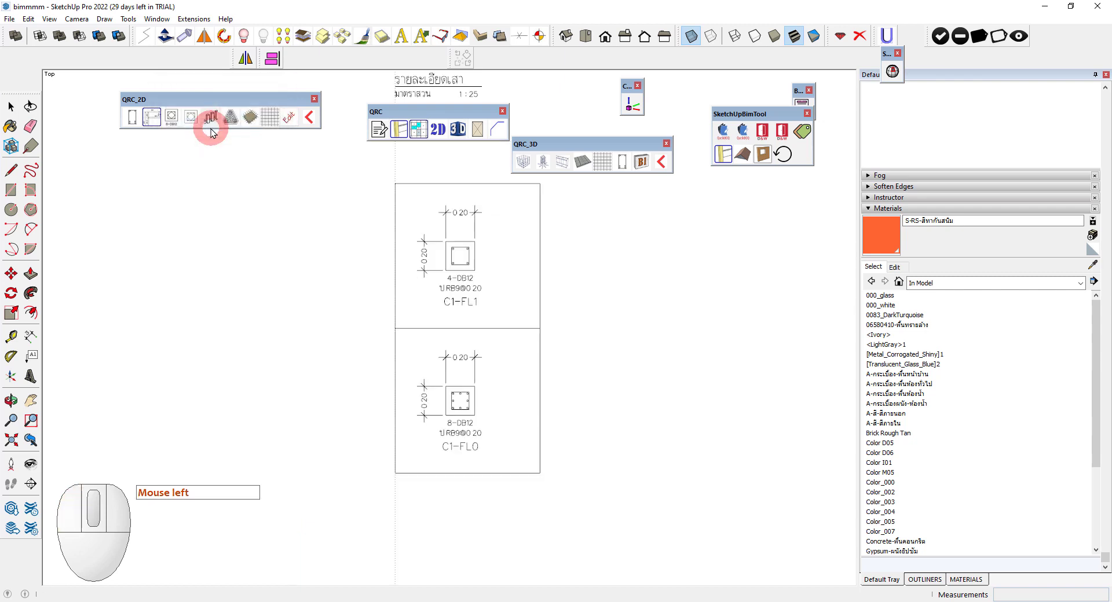
{"action": "left_click", "coordinate": [273, 117]}
{"action": "left_click", "coordinate": [256, 113]}
{"action": "left_click", "coordinate": [256, 139]}
{"action": "left_click", "coordinate": [217, 128]}
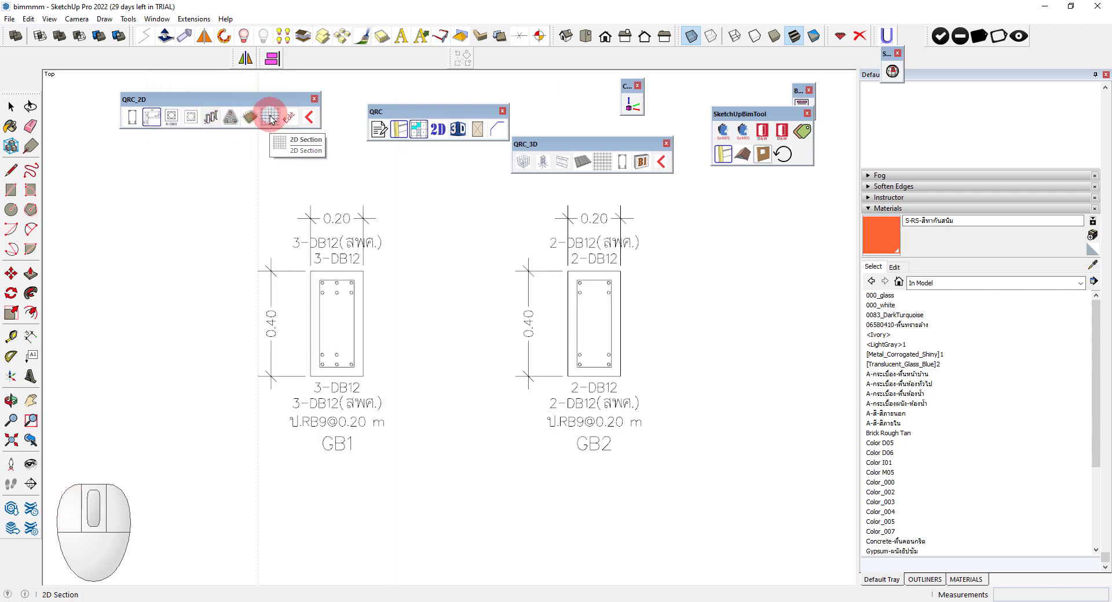
Step: Start another 2D section and choose Slab as the section type
{"action": "left_click", "coordinate": [276, 120]}
{"action": "left_click", "coordinate": [262, 113]}
{"action": "left_click", "coordinate": [260, 150]}
{"action": "left_click", "coordinate": [208, 129]}
Step: Zoom into the beam cross-section in Front view and select the small square group inside it
{"action": "scroll", "scroll_direction": "down", "scroll_amount": 3}
{"action": "scroll", "scroll_direction": "up", "scroll_amount": 3}
{"action": "scroll", "scroll_direction": "down", "scroll_amount": 3}
{"action": "key", "text": "space"}
{"action": "scroll", "scroll_direction": "up", "scroll_amount": 3}
{"action": "left_click_drag", "start_coordinate": [342, 171], "coordinate": [377, 316]}
{"action": "key", "text": "space"}
{"action": "double_click", "coordinate": [377, 316]}
{"action": "left_click", "coordinate": [376, 320]}
{"action": "double_click", "coordinate": [376, 320]}
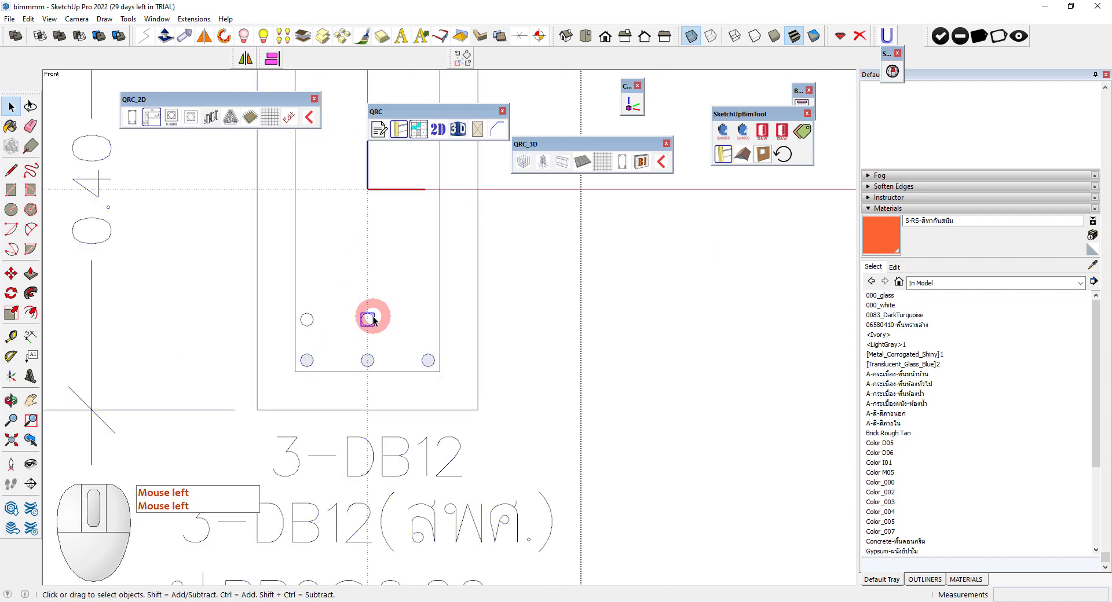
Step: Pick up the small square bar mark with Move and try positions among the bars
{"action": "key", "text": "m"}
{"action": "left_click", "coordinate": [390, 331]}
{"action": "key", "text": "m"}
{"action": "key", "text": "space"}
{"action": "left_click", "coordinate": [434, 360]}
{"action": "left_click", "coordinate": [430, 366]}
{"action": "key", "text": "m"}
{"action": "key", "text": "space"}
{"action": "left_click", "coordinate": [314, 323]}
{"action": "key", "text": "space"}
{"action": "key", "text": "m"}
{"action": "left_click", "coordinate": [328, 327]}
Step: Drop the bar mark about 0.10 m away and confirm it remains a group
{"action": "key", "text": "space"}
{"action": "middle_click", "coordinate": [364, 398]}
{"action": "key", "text": "space"}
{"action": "left_click", "coordinate": [367, 394]}
{"action": "middle_click", "coordinate": [383, 248]}
{"action": "left_click", "coordinate": [410, 215]}
{"action": "key", "text": "m"}
{"action": "left_click", "coordinate": [399, 235]}
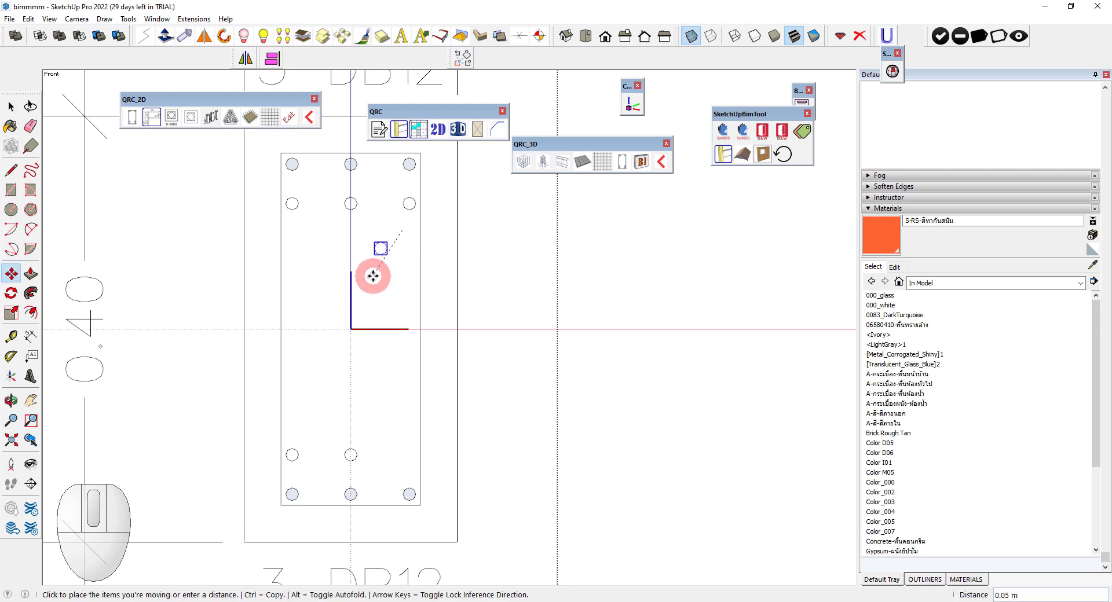
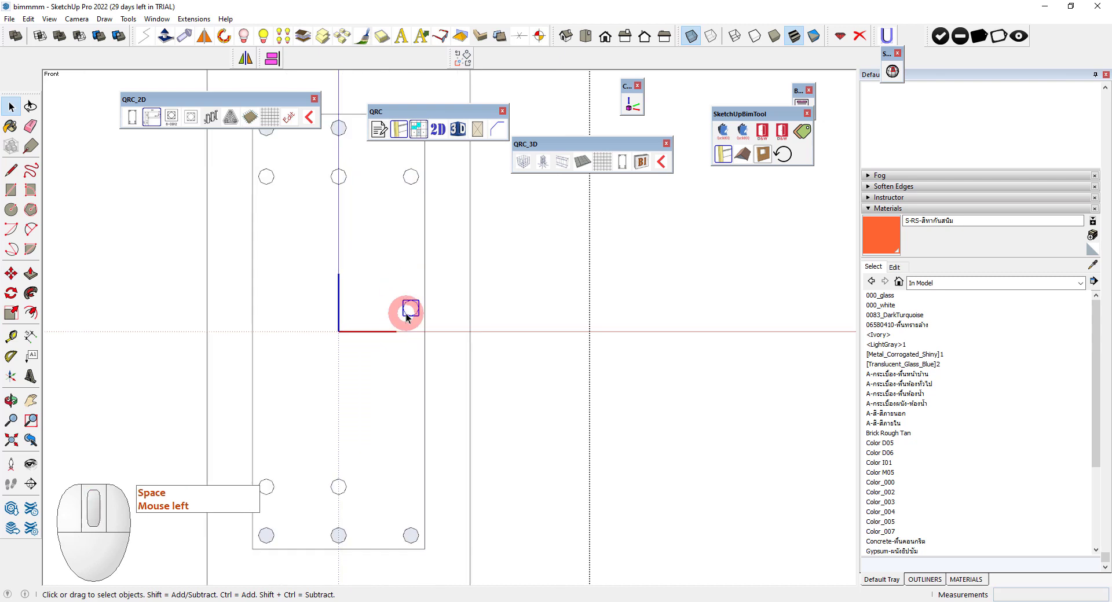
{"action": "right_click", "coordinate": [414, 308]}
{"action": "right_click", "coordinate": [417, 304]}
{"action": "left_click", "coordinate": [455, 34]}
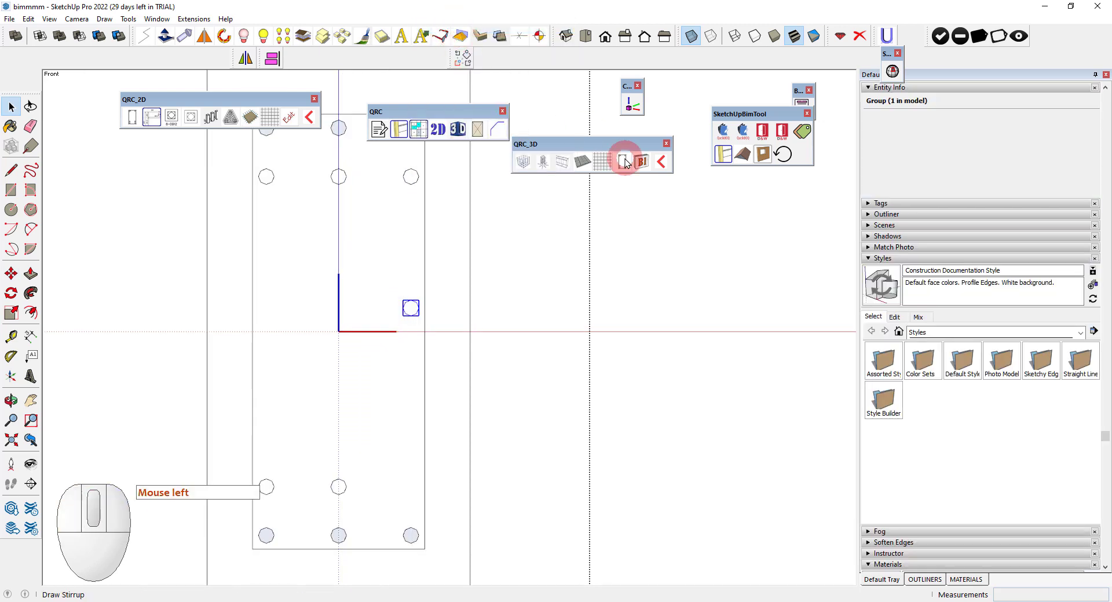
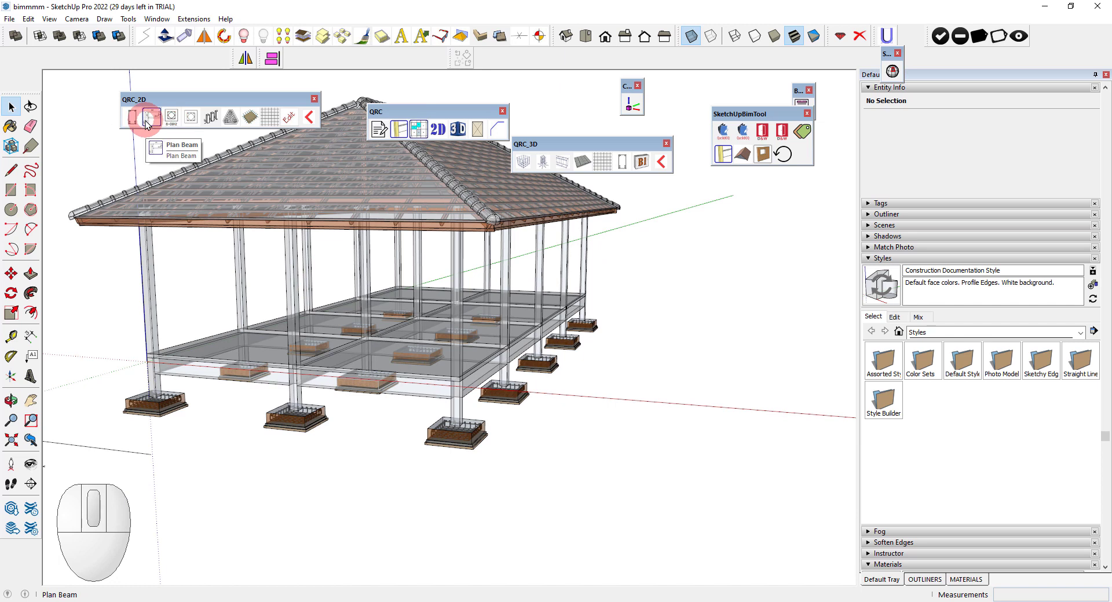
Step: Run Plan Beam to add reinforcement markings along the ground beams in 3D
{"action": "left_click", "coordinate": [149, 122]}
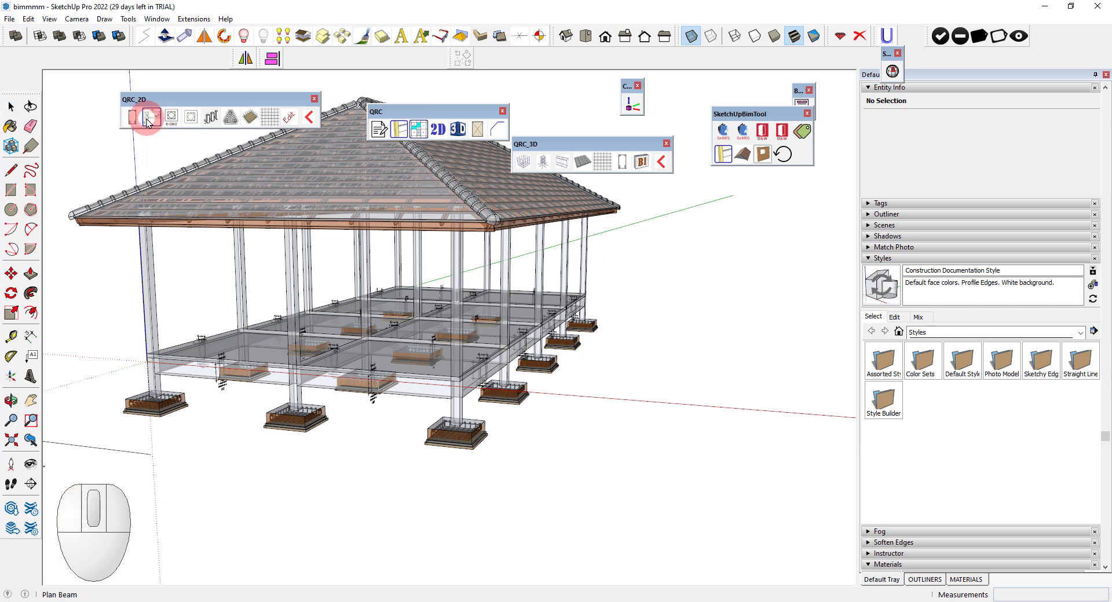
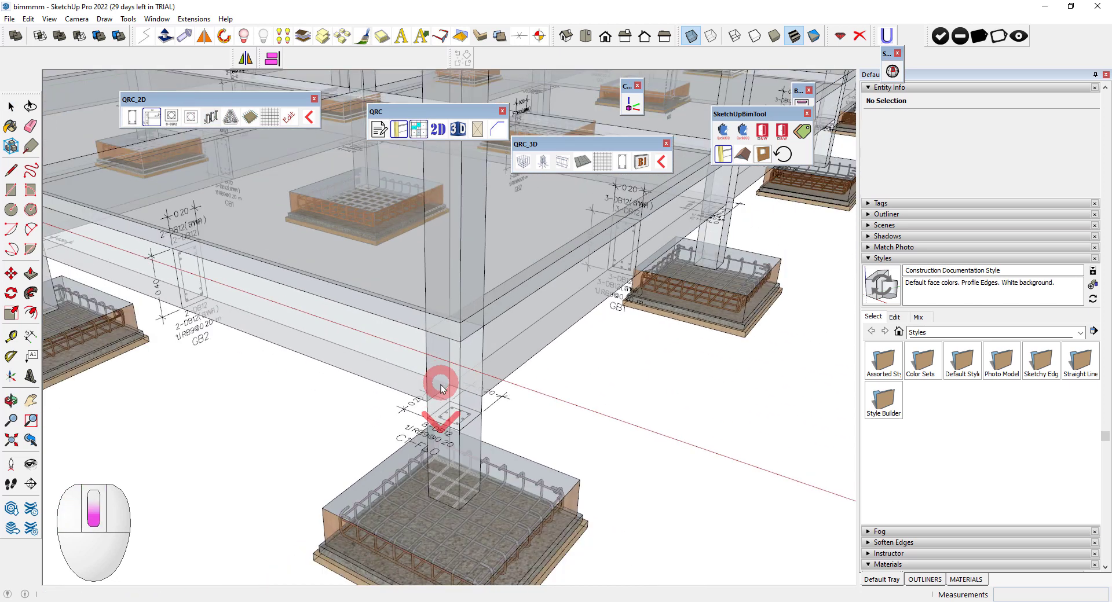
Step: Orbit and zoom around the model while the beam rebar script runs
{"action": "scroll", "scroll_direction": "down", "scroll_amount": 3}
{"action": "middle_click", "coordinate": [439, 380]}
{"action": "scroll", "scroll_direction": "down", "scroll_amount": 3}
{"action": "middle_click", "coordinate": [417, 246]}
{"action": "scroll", "scroll_direction": "up", "scroll_amount": 3}
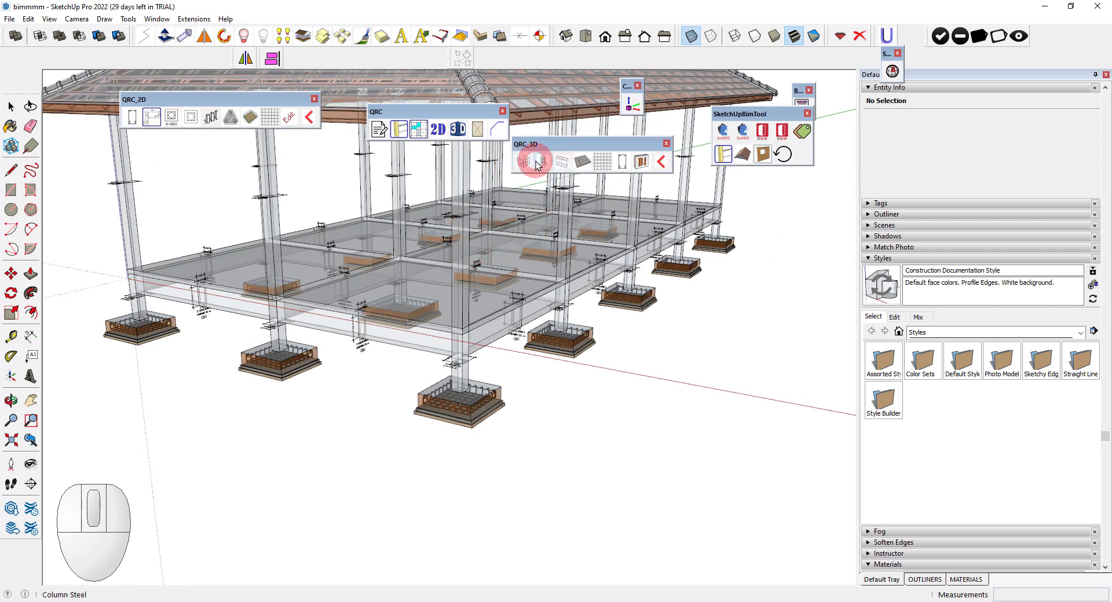
Step: Confirm rebar generation for all columns, close the Ruby Console and view the beam grid
{"action": "left_click", "coordinate": [547, 163]}
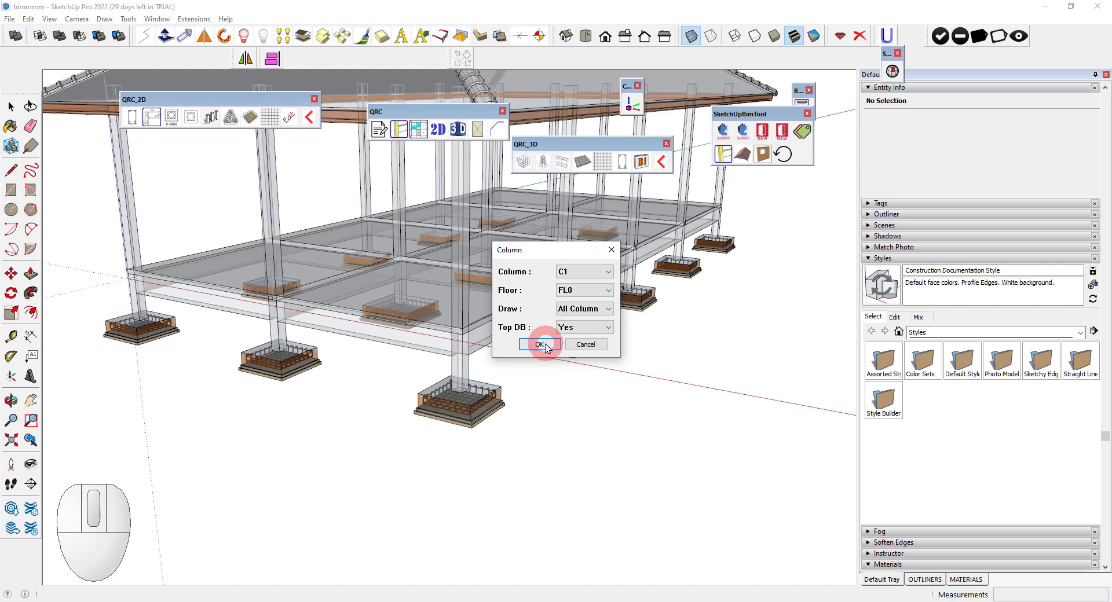
{"action": "left_click", "coordinate": [546, 349]}
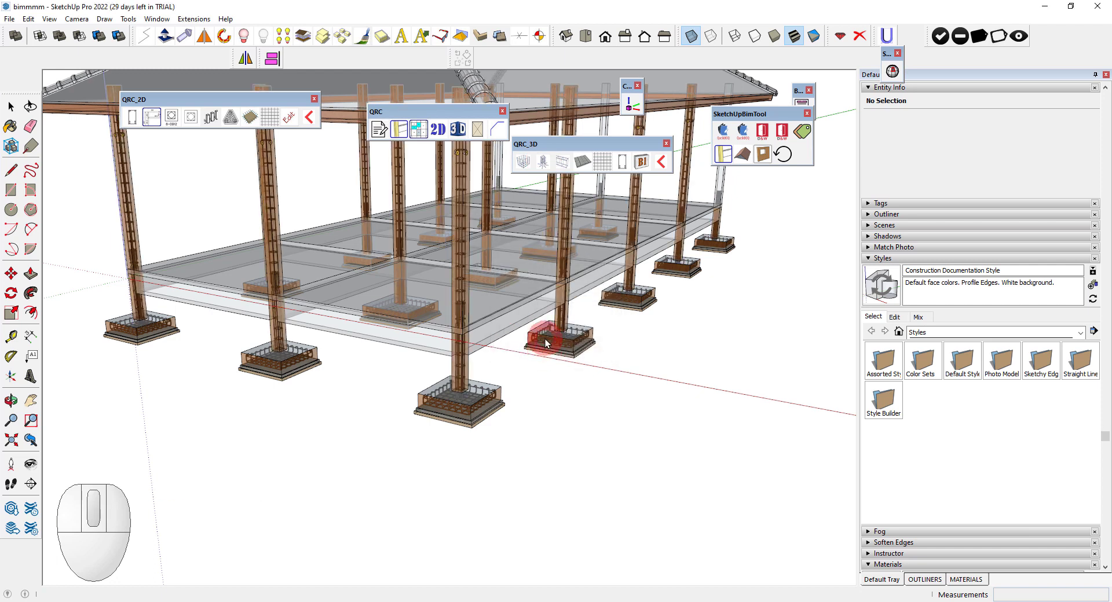
{"action": "left_click", "coordinate": [561, 168]}
{"action": "left_click", "coordinate": [843, 324]}
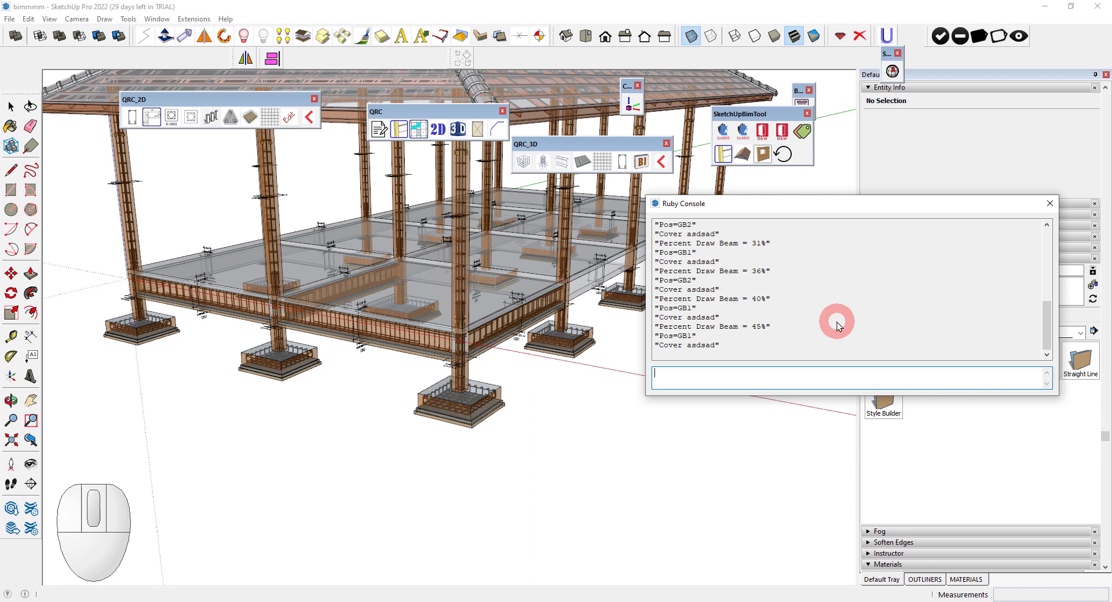
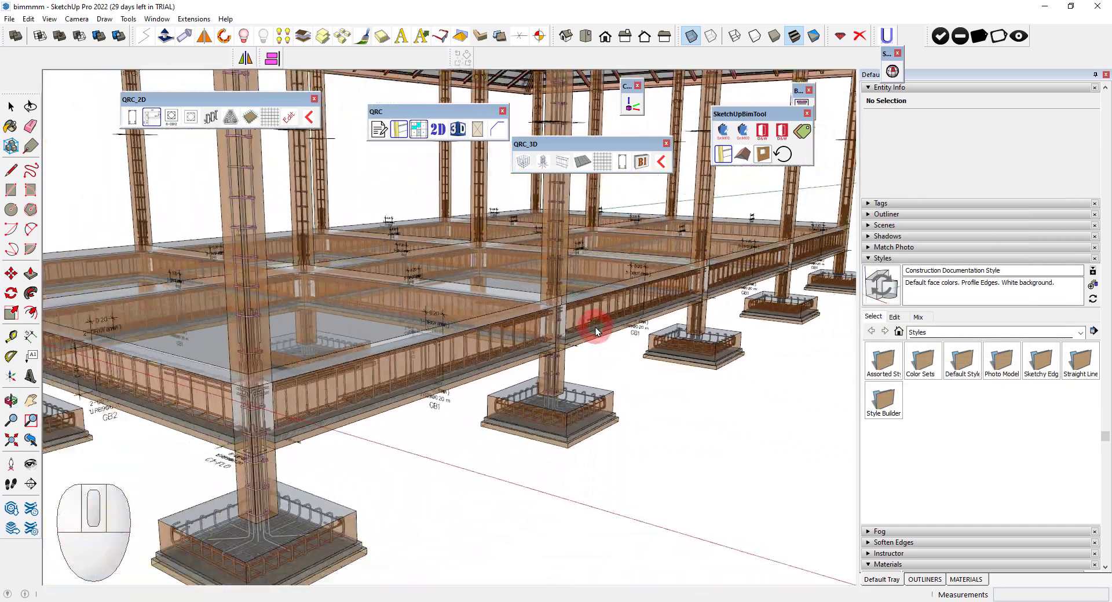
{"action": "middle_click", "coordinate": [504, 282]}
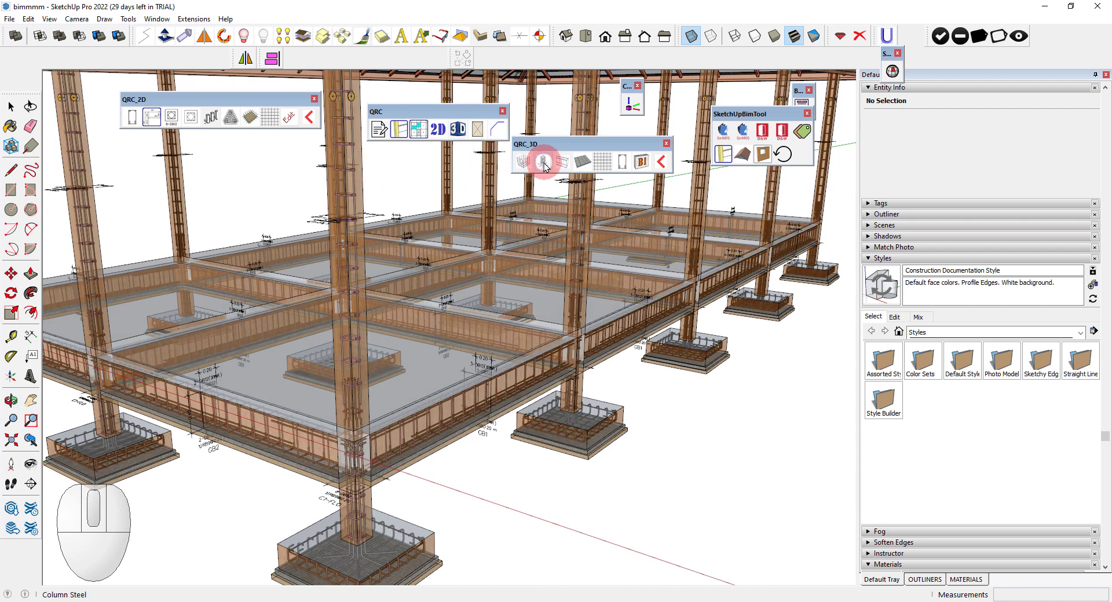
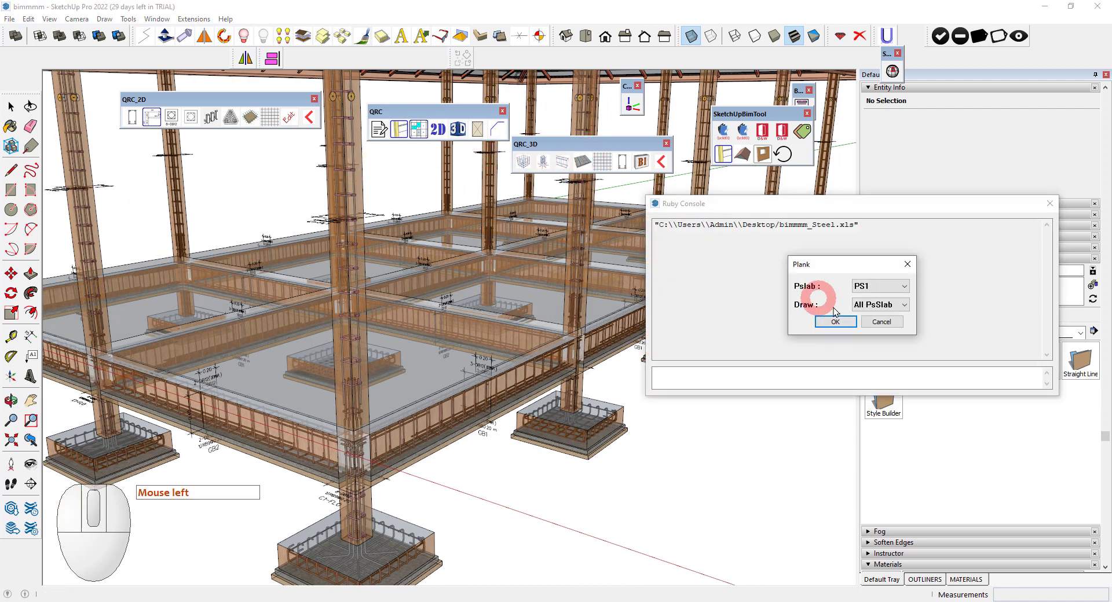
Step: Confirm drawing PS1 precast planks in all slab panels
{"action": "left_click", "coordinate": [838, 322]}
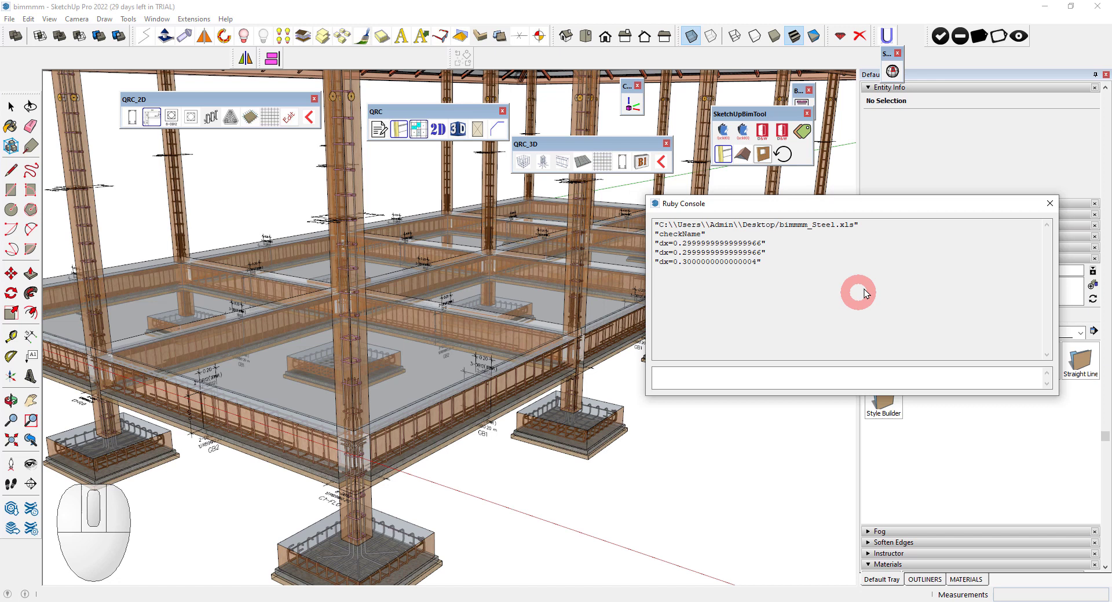
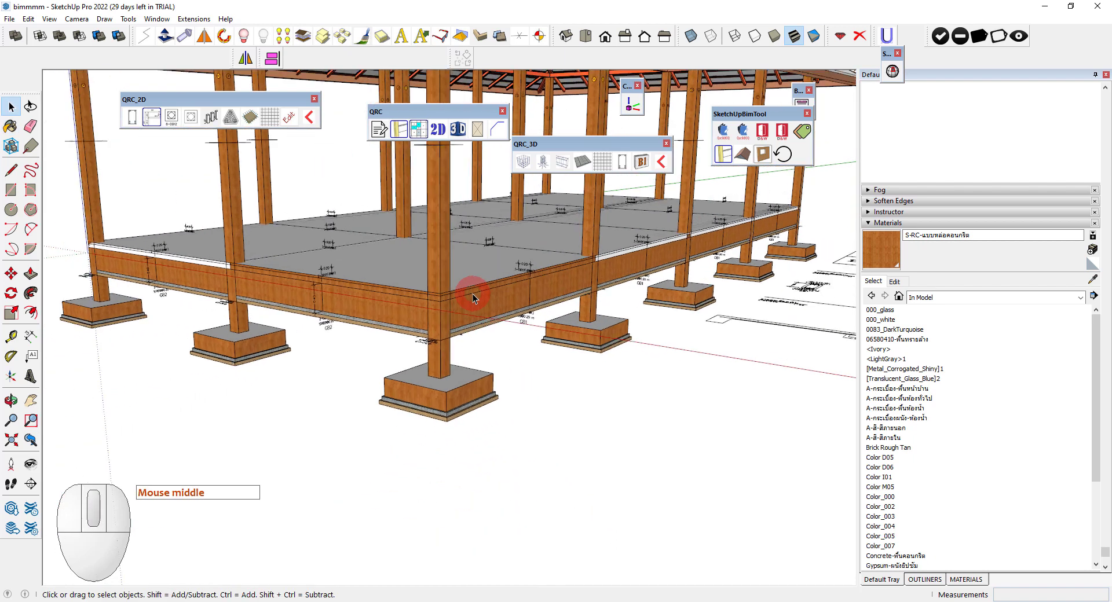
Step: Review the Quickboq quantity and cost table, then close its window
{"action": "left_click", "coordinate": [749, 132]}
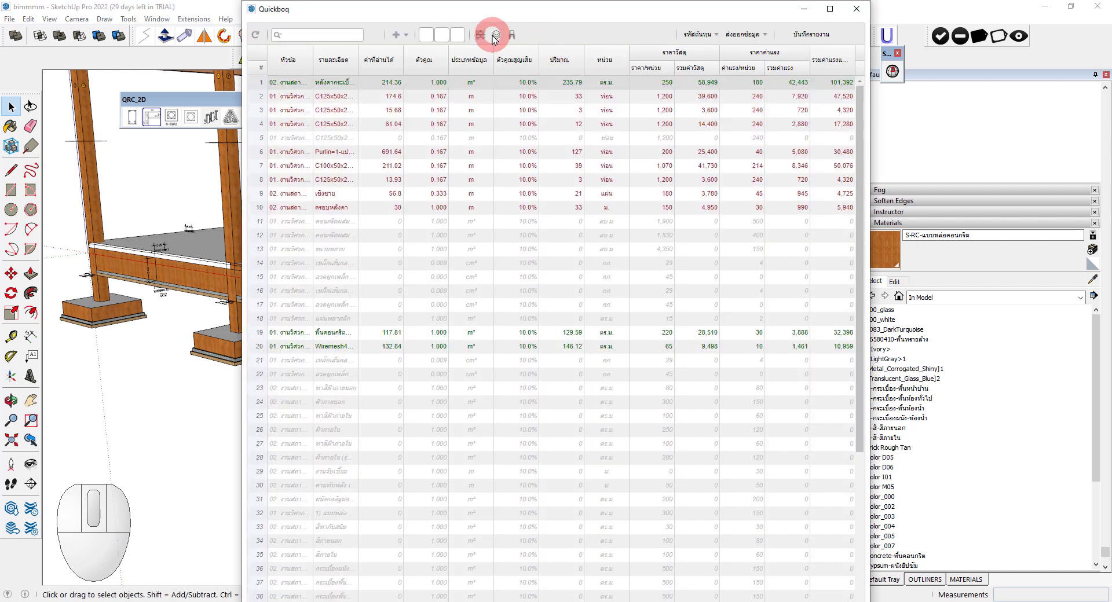
{"action": "left_click", "coordinate": [546, 9]}
{"action": "left_click", "coordinate": [558, 8]}
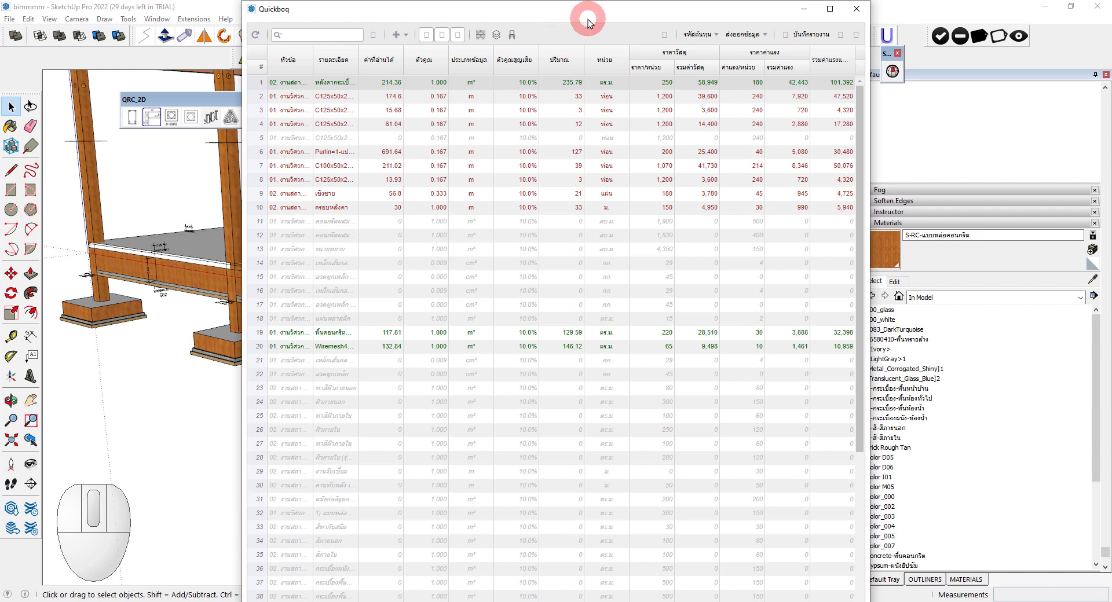
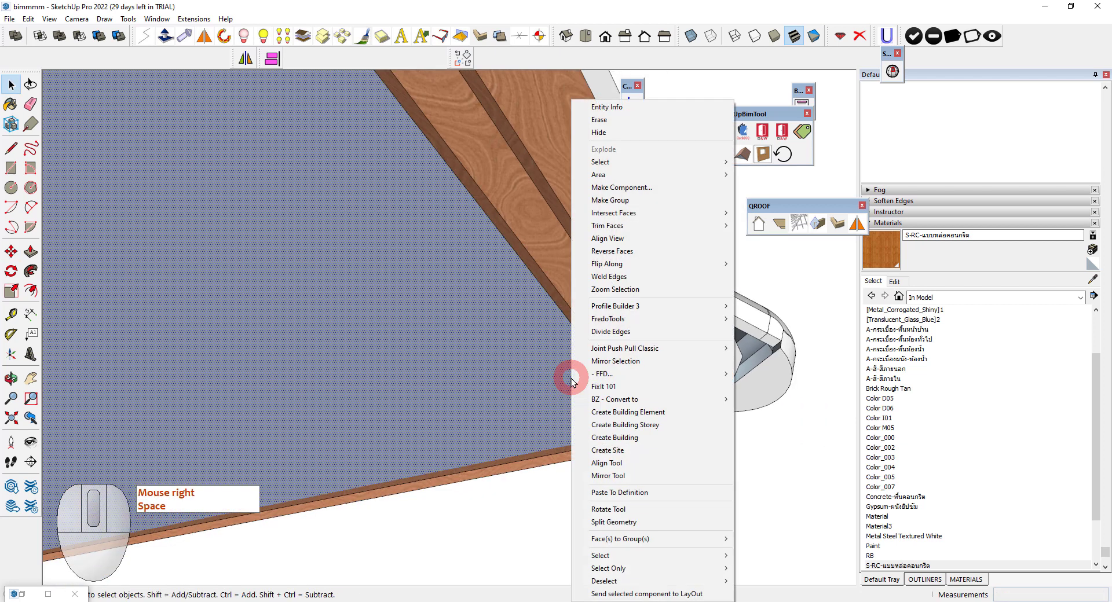
Step: Enter keyboard values to place the grey ceiling panel beneath the roof
{"action": "left_click", "coordinate": [785, 225]}
{"action": "key", "text": "9"}
{"action": "key", "text": "m"}
{"action": "key", "text": "m"}
{"action": "key", "text": "Return"}
{"action": "key", "text": "m"}
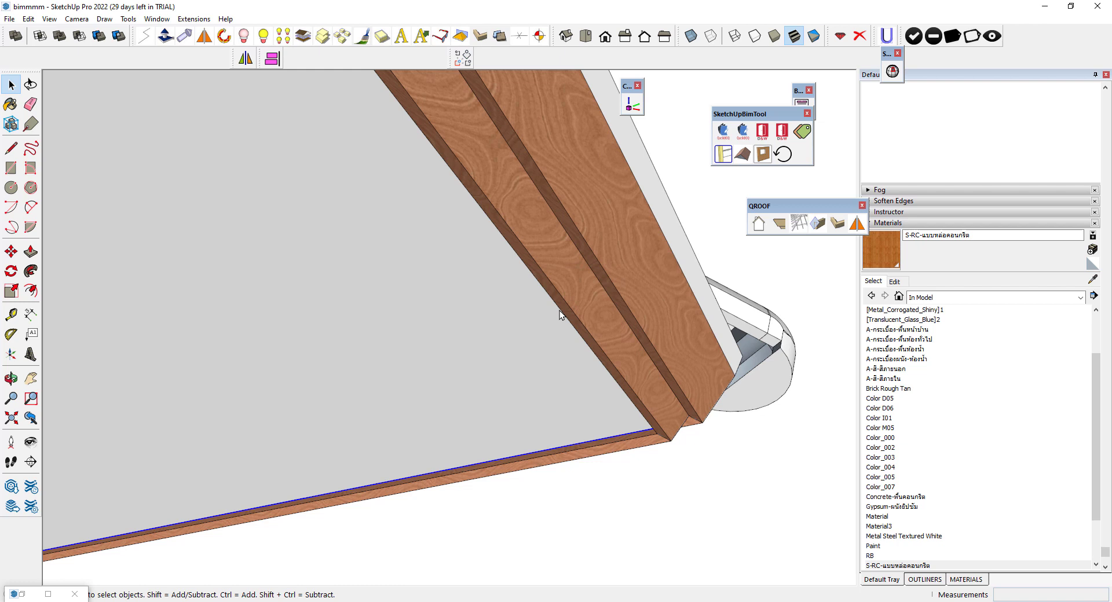
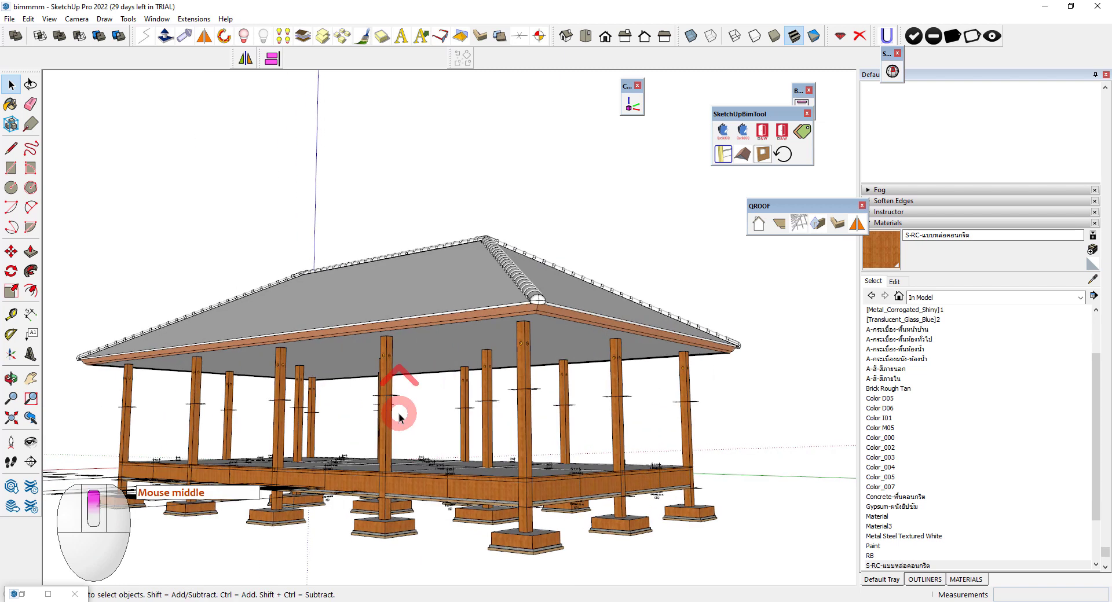
Step: Orbit to look up at the roof underside and bring up the Curic LA layer panel
{"action": "middle_click", "coordinate": [409, 407]}
{"action": "scroll", "scroll_direction": "down", "scroll_amount": 3}
{"action": "left_click_drag", "start_coordinate": [391, 350], "coordinate": [426, 284]}
{"action": "left_click", "coordinate": [426, 284]}
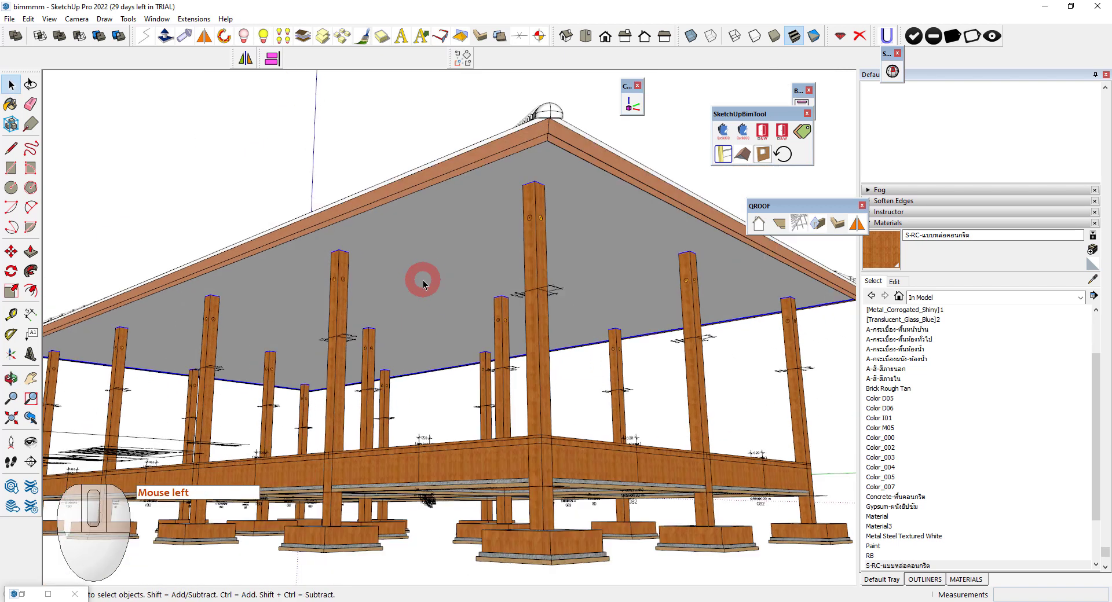
{"action": "middle_click", "coordinate": [425, 284]}
{"action": "key", "text": "k"}
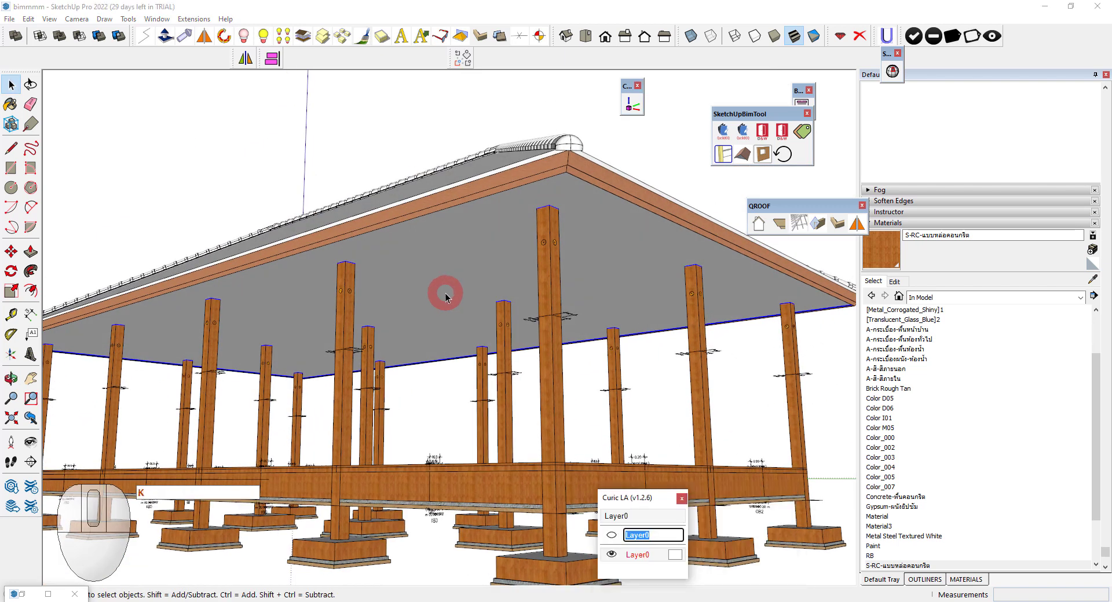
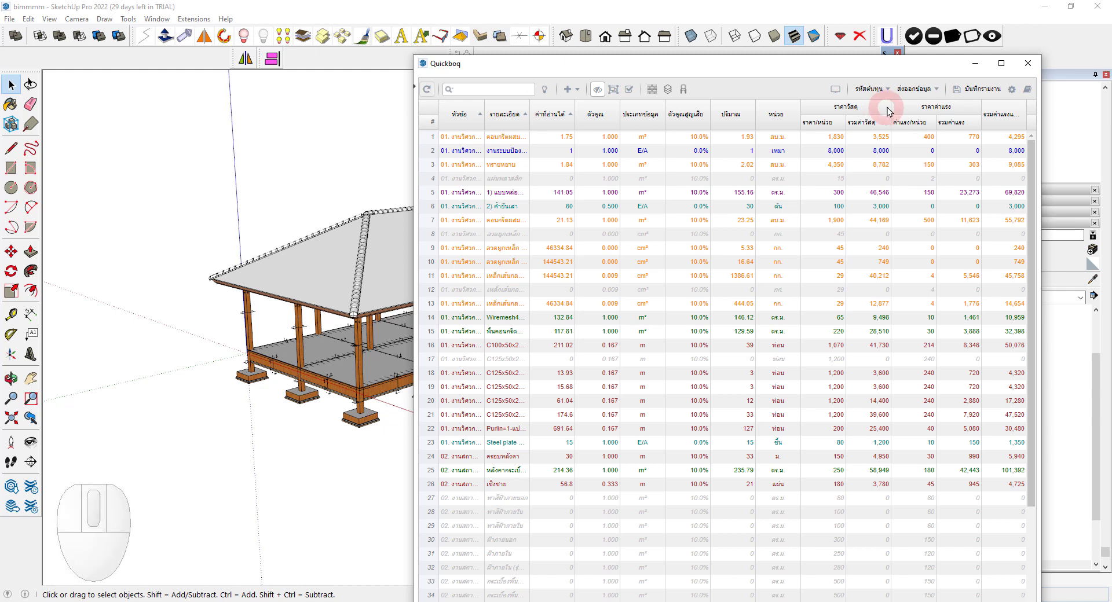
Step: Switch Quickboq to grouped document presentation and highlight the concrete rows 3-5 in the model
{"action": "left_click", "coordinate": [841, 94]}
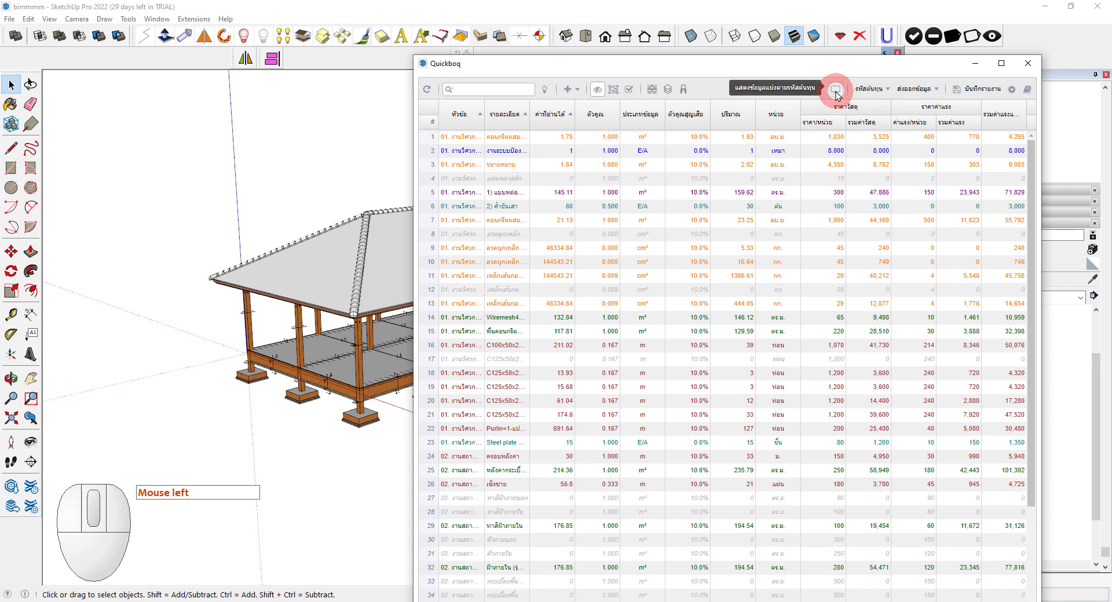
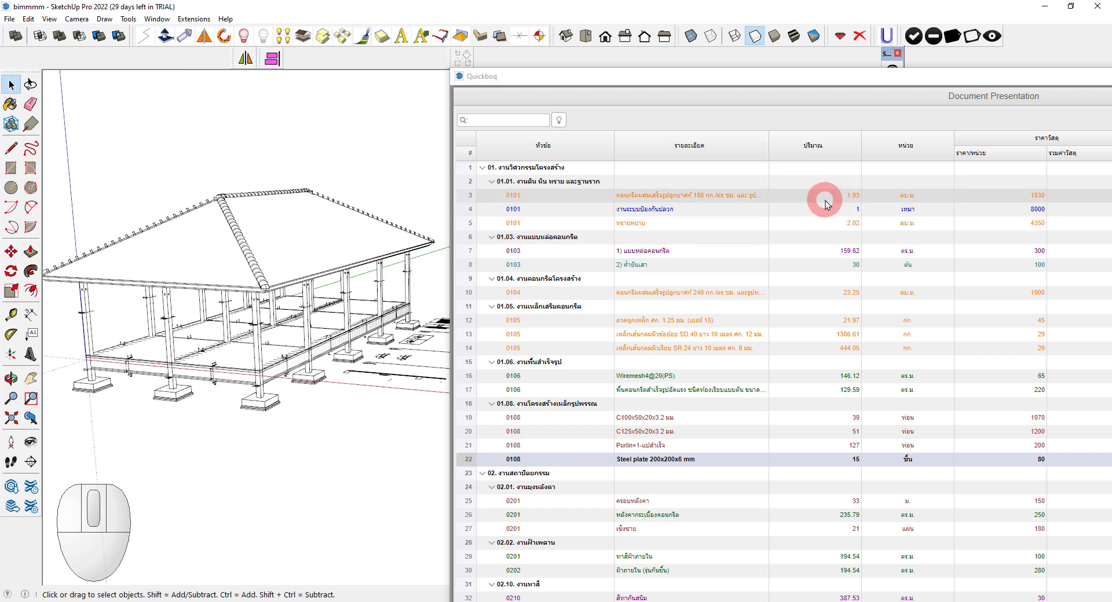
{"action": "left_click", "coordinate": [833, 204]}
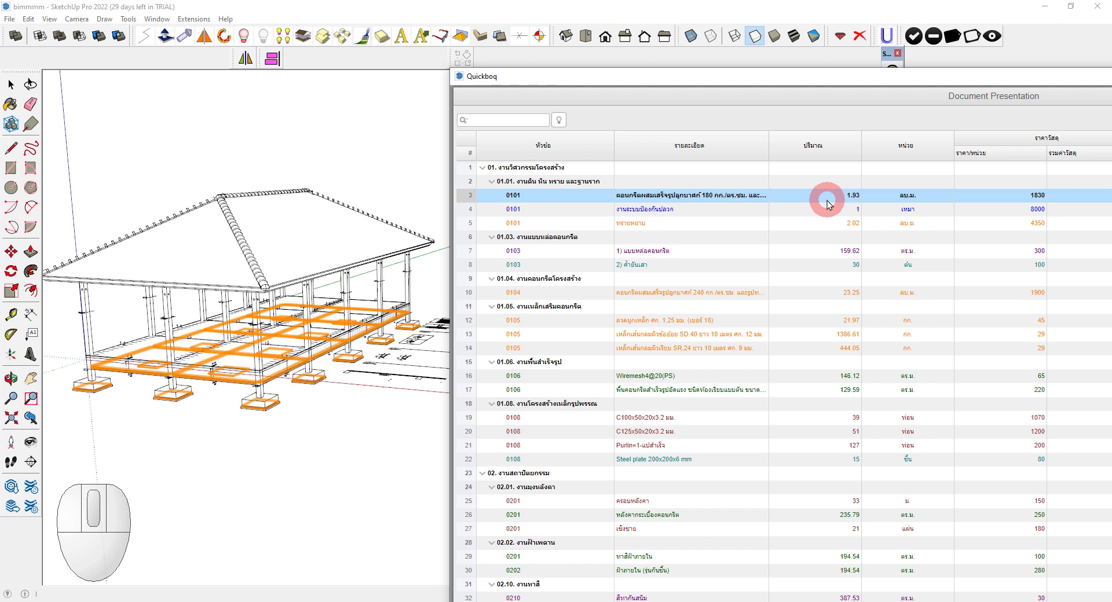
{"action": "left_click", "coordinate": [834, 216]}
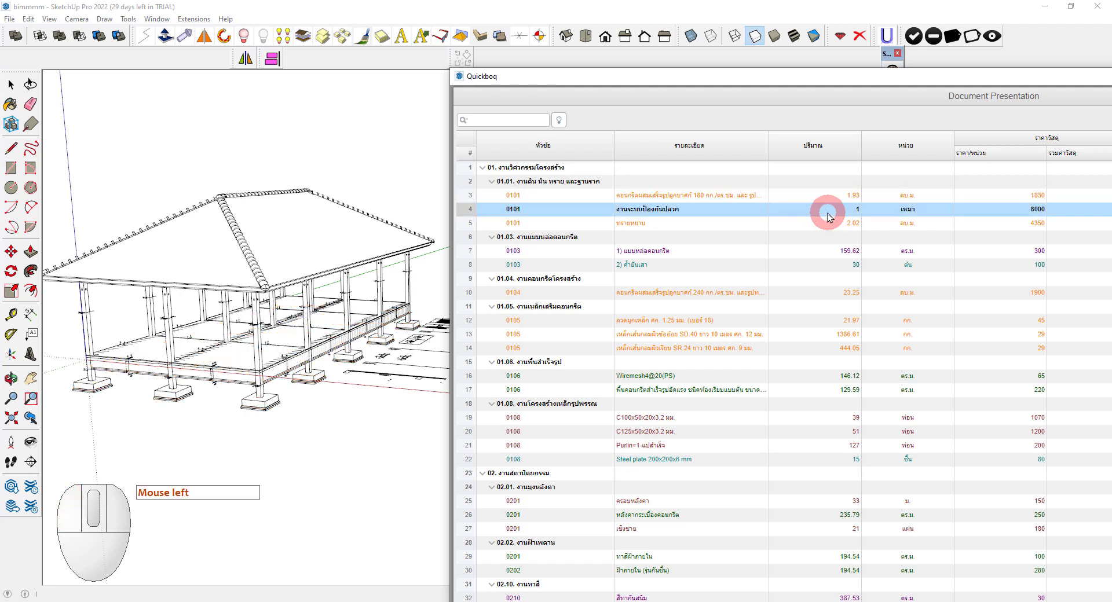
{"action": "left_click", "coordinate": [850, 227]}
Step: Highlight the formwork, structural concrete and rebar rows (7, 8, 10, 13) in the model
{"action": "left_click", "coordinate": [849, 254]}
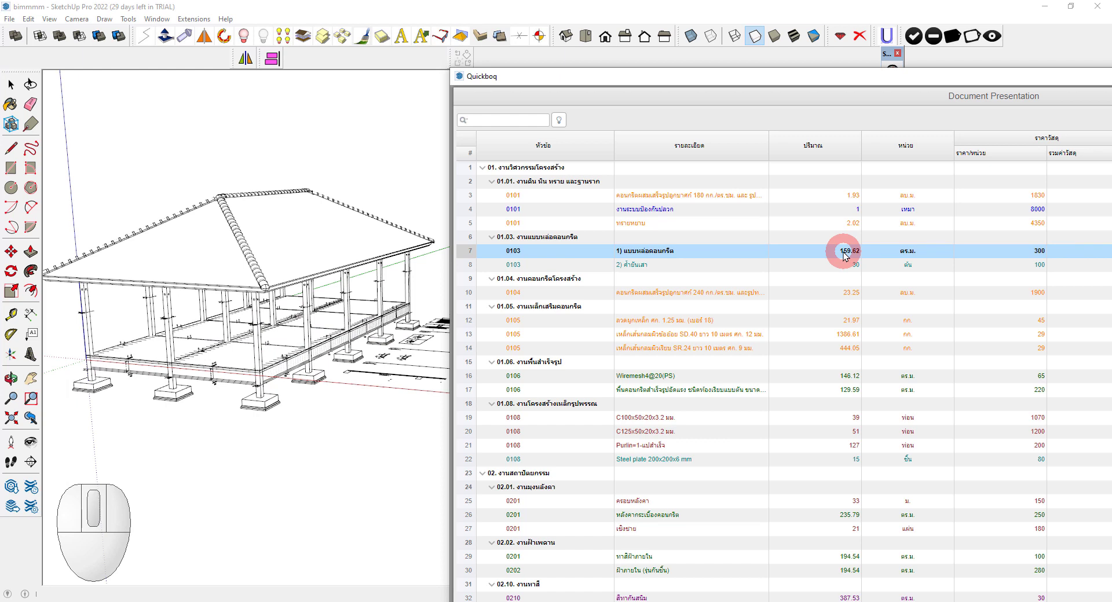
{"action": "left_click", "coordinate": [859, 268]}
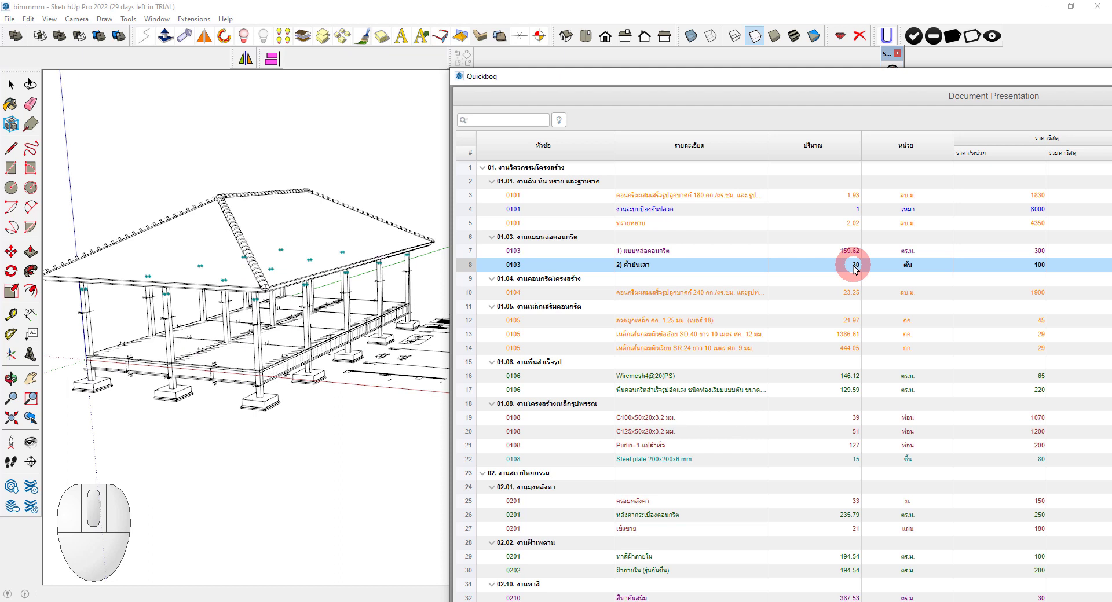
{"action": "left_click", "coordinate": [857, 297]}
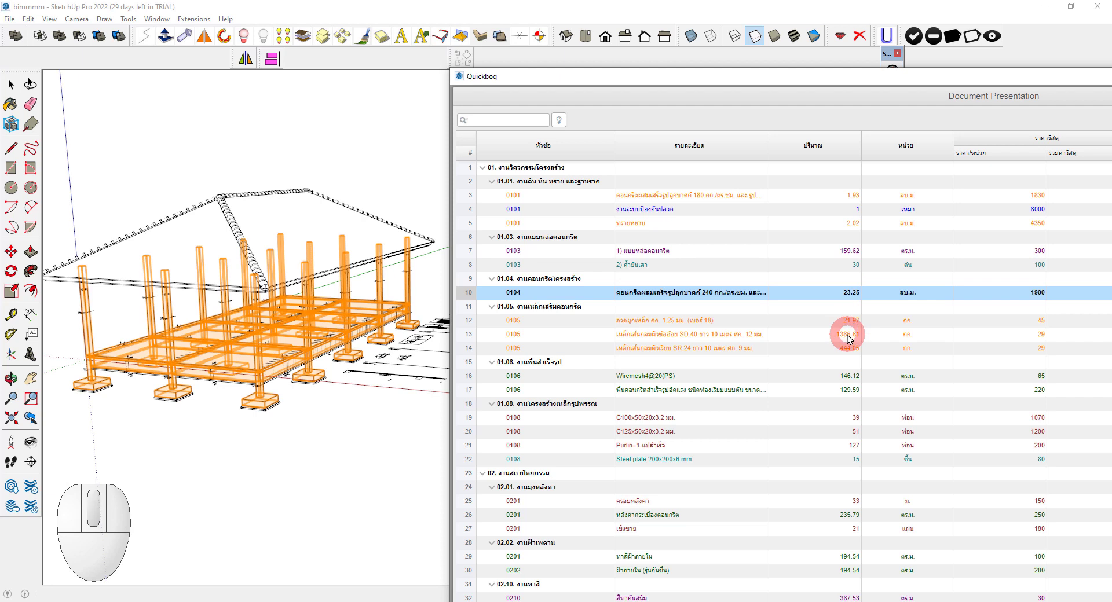
{"action": "left_click", "coordinate": [853, 338]}
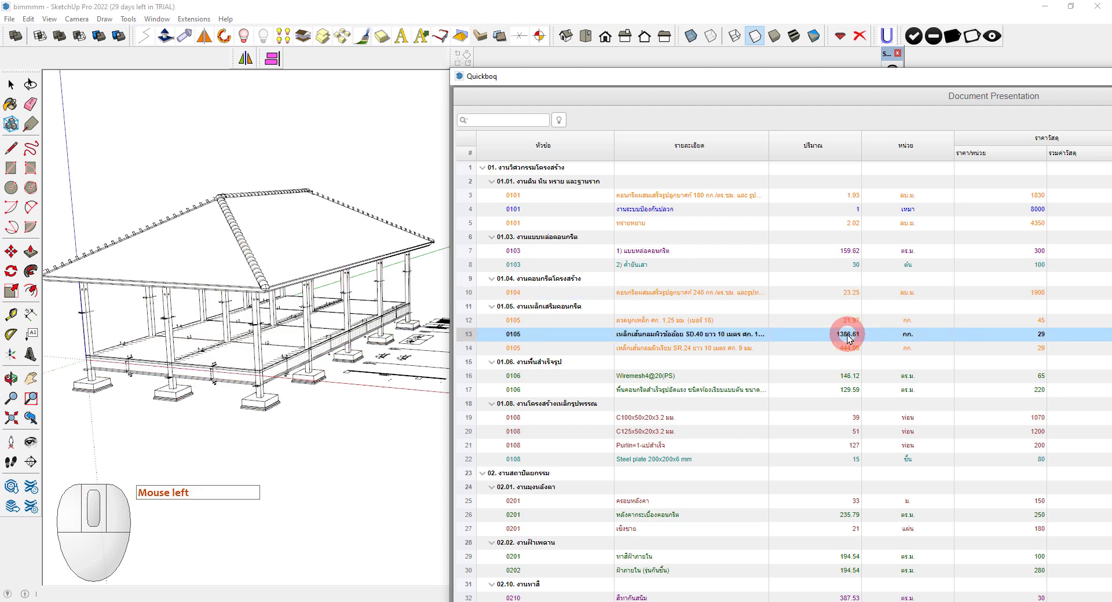
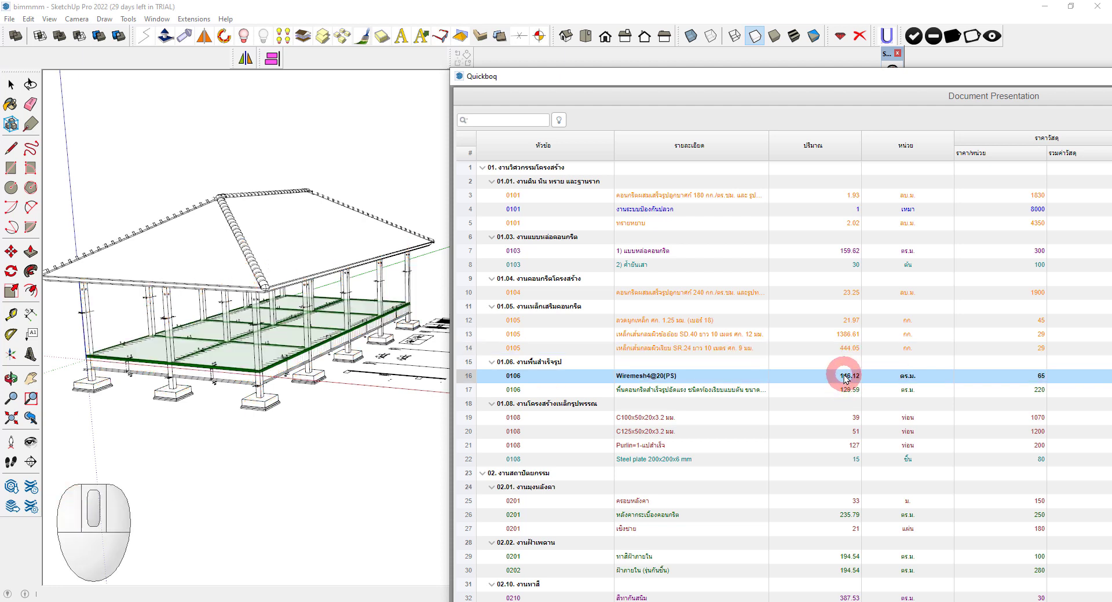
{"action": "left_click", "coordinate": [853, 391]}
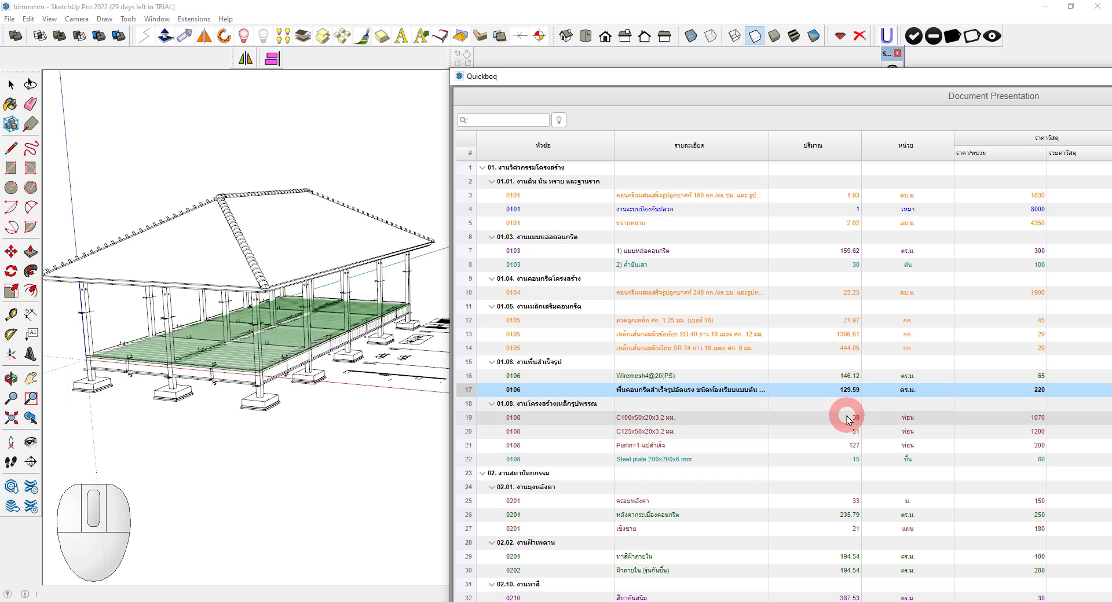
{"action": "left_click", "coordinate": [853, 422]}
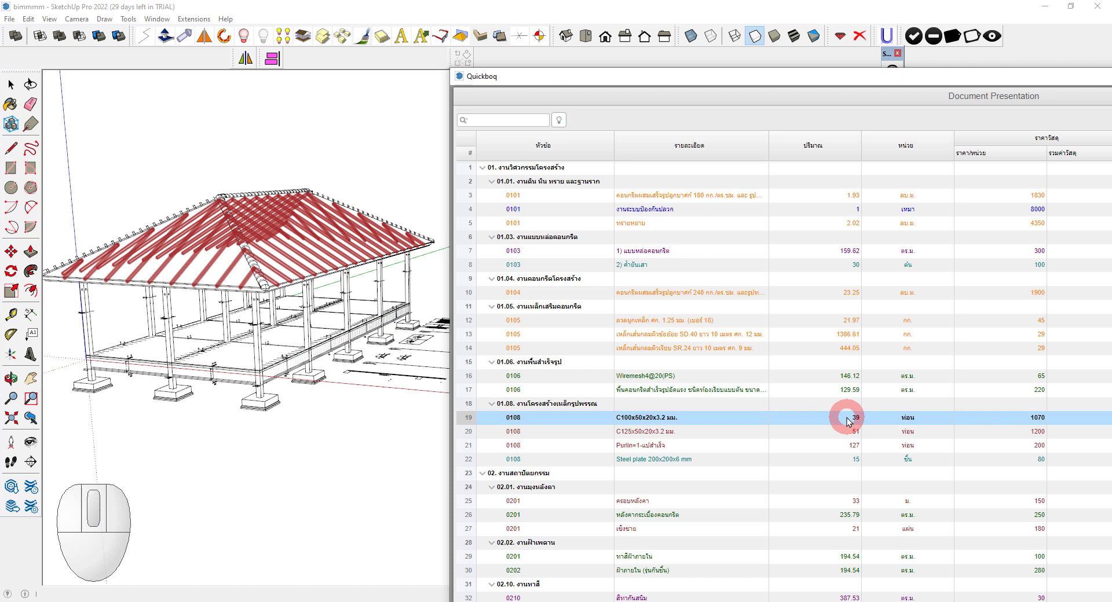
{"action": "left_click", "coordinate": [853, 434]}
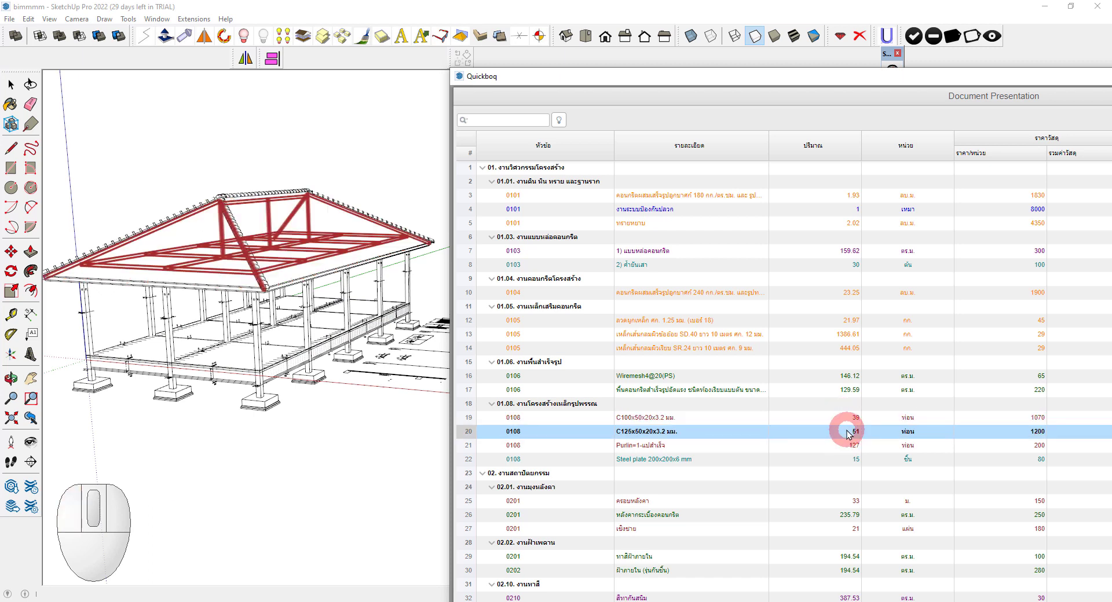
{"action": "left_click", "coordinate": [851, 446]}
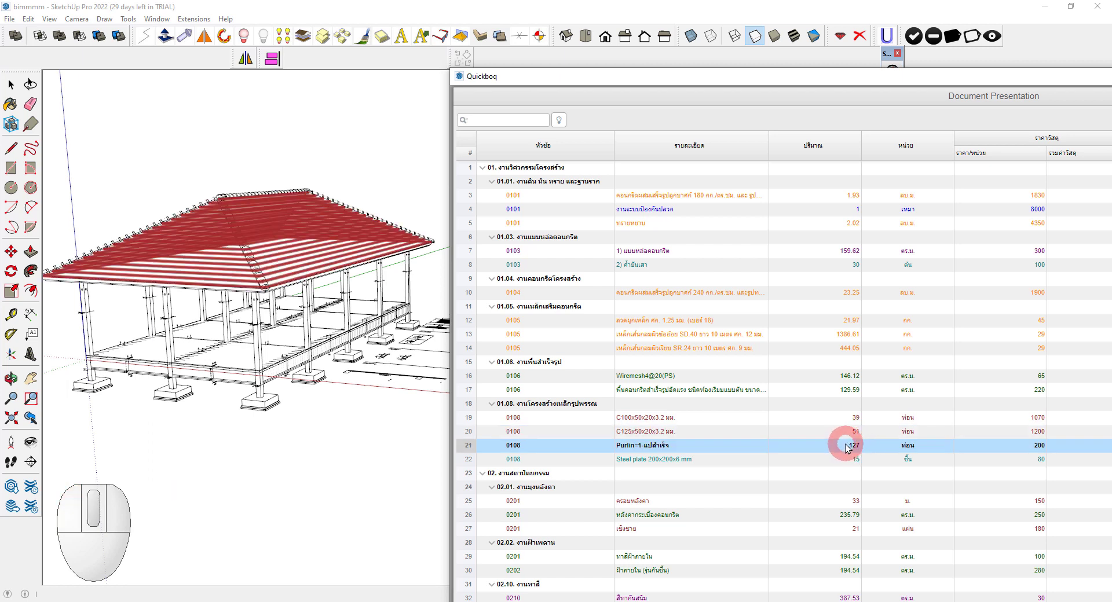
{"action": "left_click", "coordinate": [852, 458]}
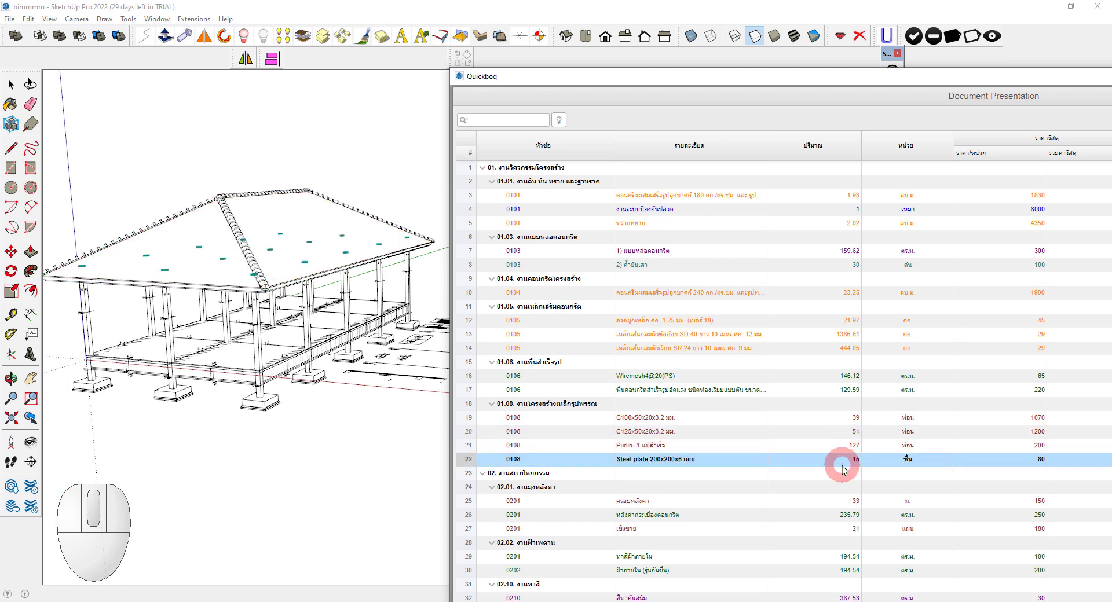
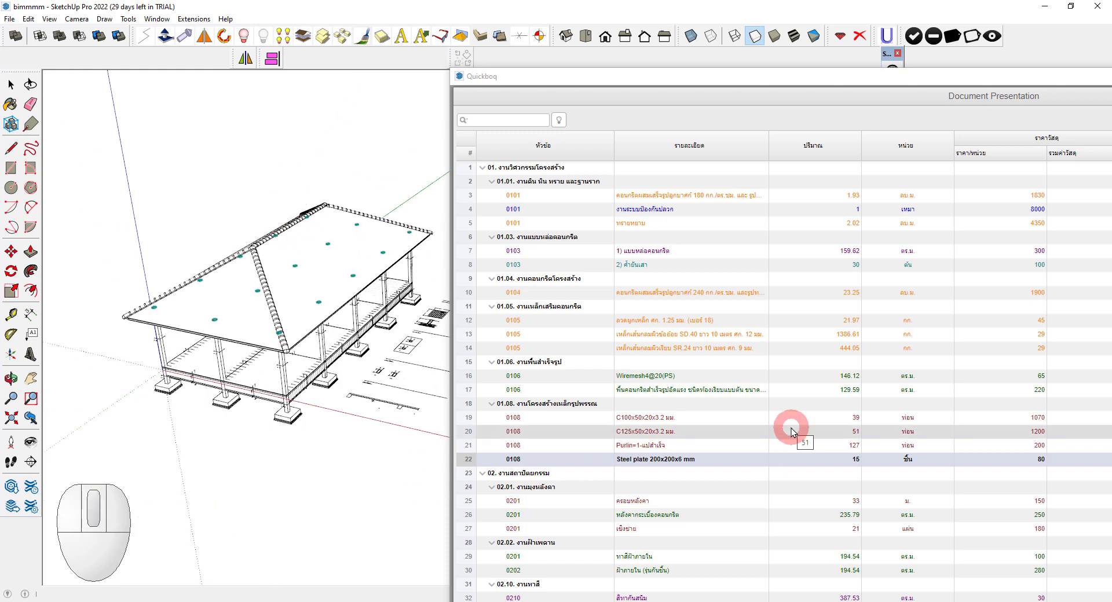
Step: Highlight the architectural rows — ridge caps, roof tiles, moisture-resistant ceiling — in the model
{"action": "scroll", "scroll_direction": "down", "scroll_amount": 3}
{"action": "left_click", "coordinate": [653, 506]}
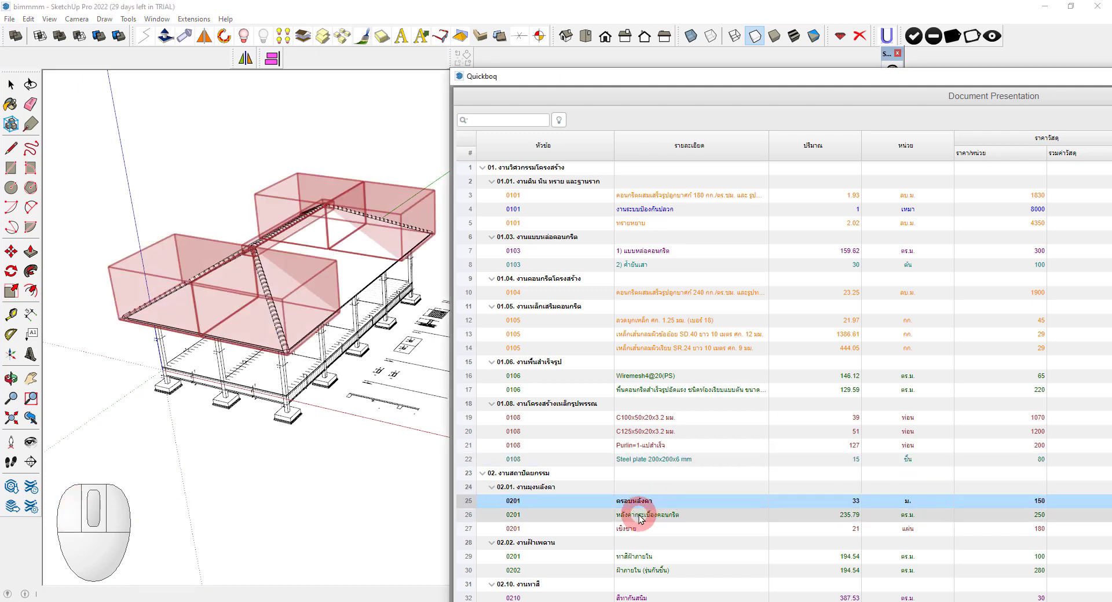
{"action": "left_click", "coordinate": [644, 518]}
{"action": "left_click", "coordinate": [633, 531]}
{"action": "left_click", "coordinate": [636, 559]}
{"action": "left_click", "coordinate": [638, 572]}
{"action": "middle_click", "coordinate": [662, 528]}
{"action": "scroll", "scroll_direction": "down", "scroll_amount": 3}
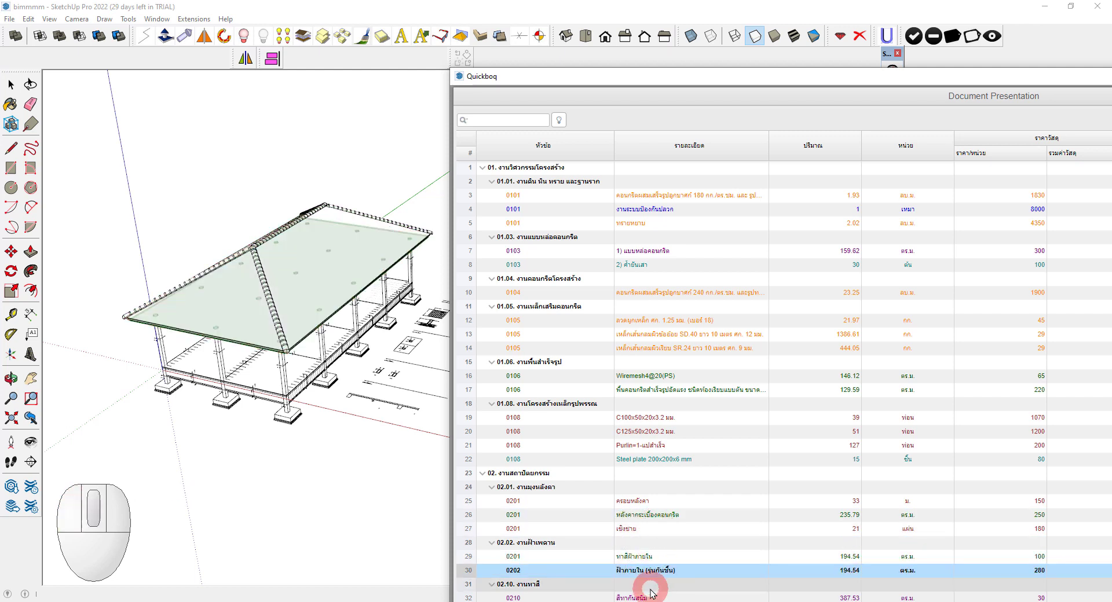
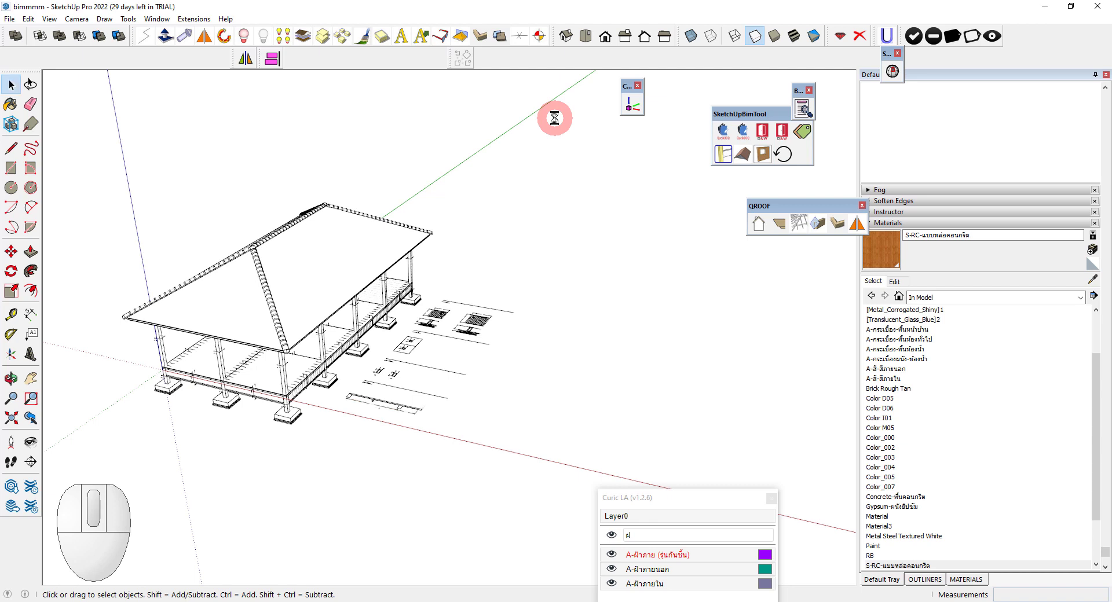
Step: Reopen Quickboq's detailed item sheet with waste factors, material and labour prices
{"action": "left_click", "coordinate": [600, 255]}
{"action": "scroll", "scroll_direction": "down", "scroll_amount": 3}
{"action": "middle_click", "coordinate": [610, 283]}
{"action": "left_click", "coordinate": [533, 231]}
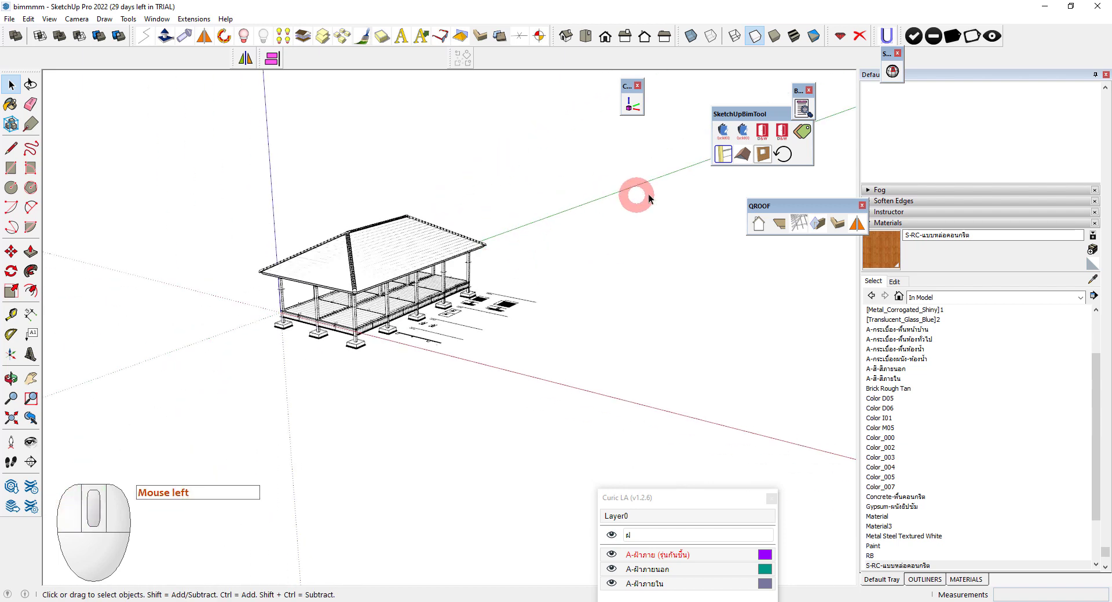
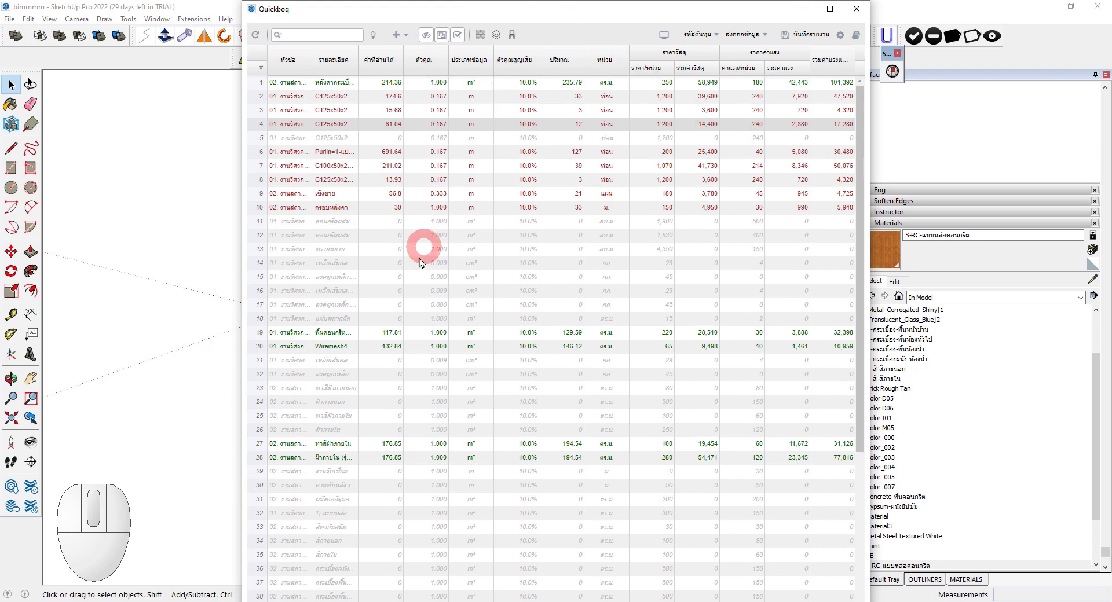
{"action": "left_click", "coordinate": [389, 8]}
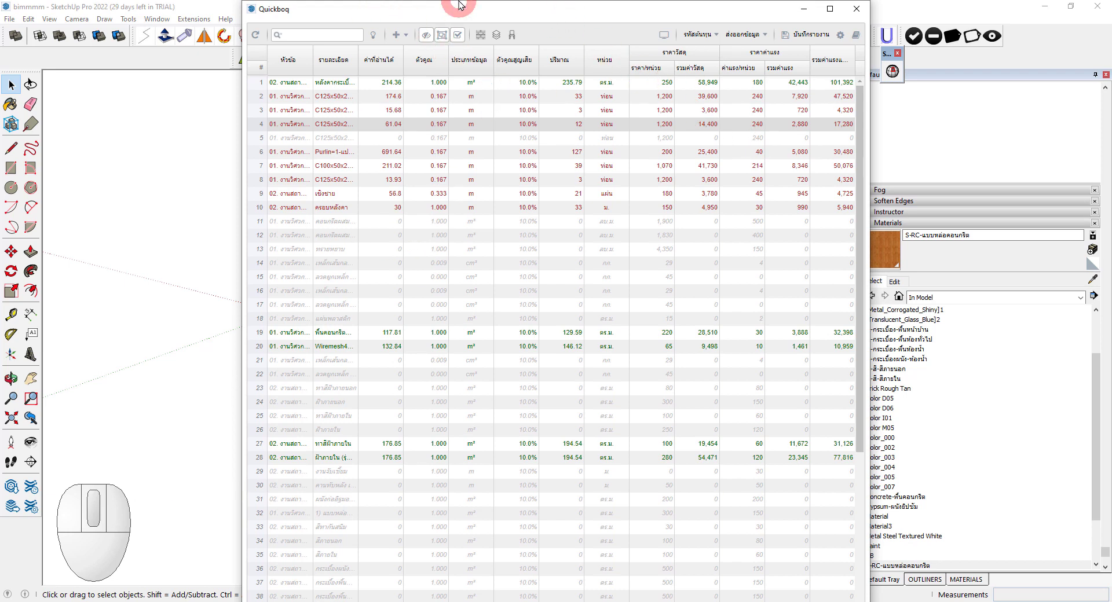
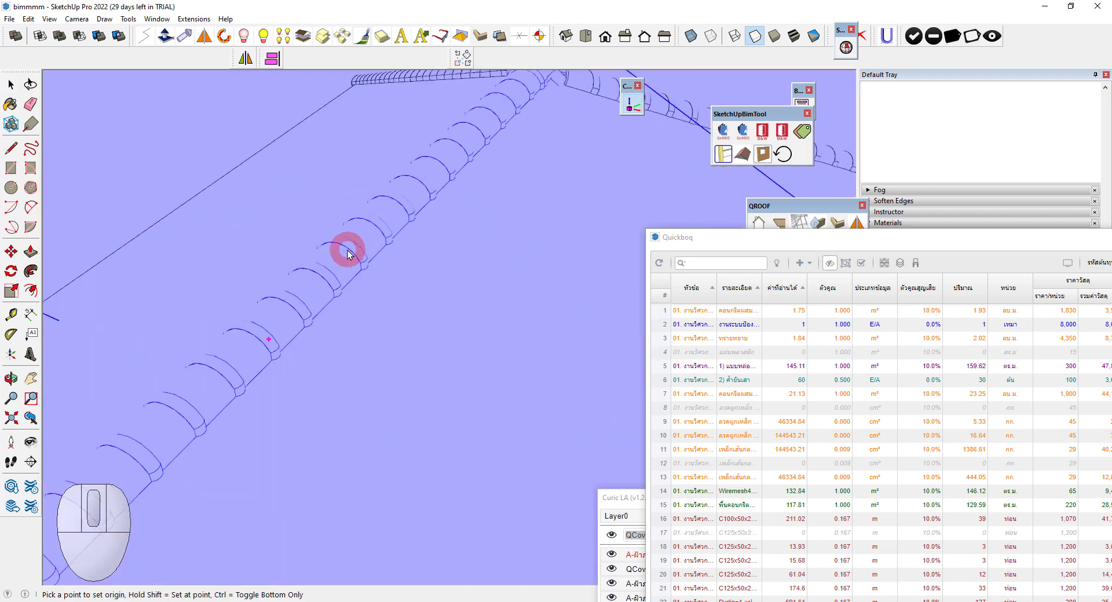
Step: Pick a hip ridge cap and set the drawing axes on it
{"action": "left_click", "coordinate": [332, 266]}
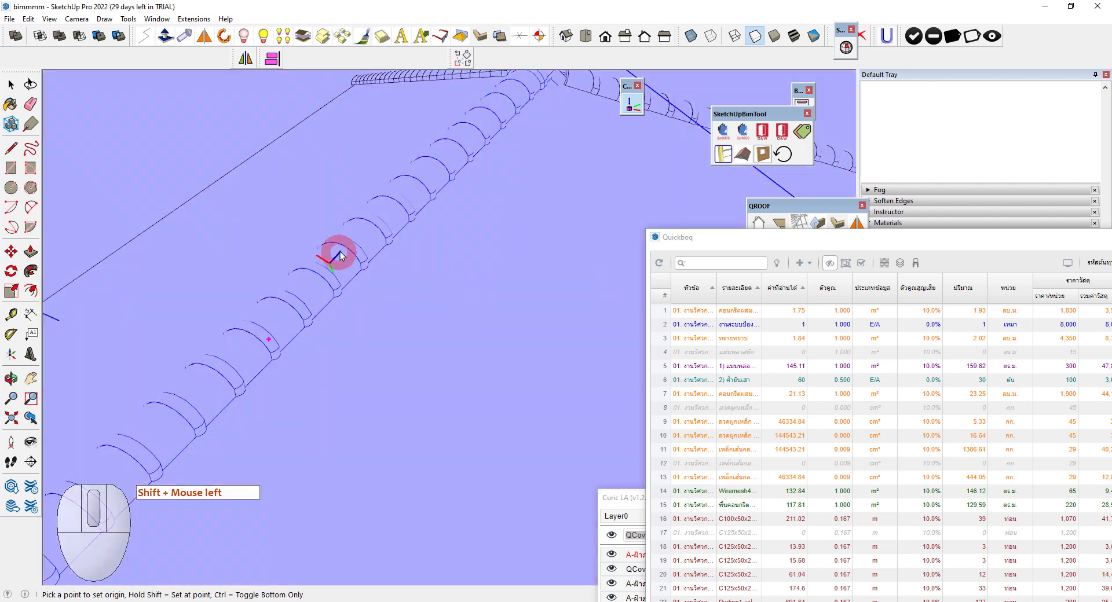
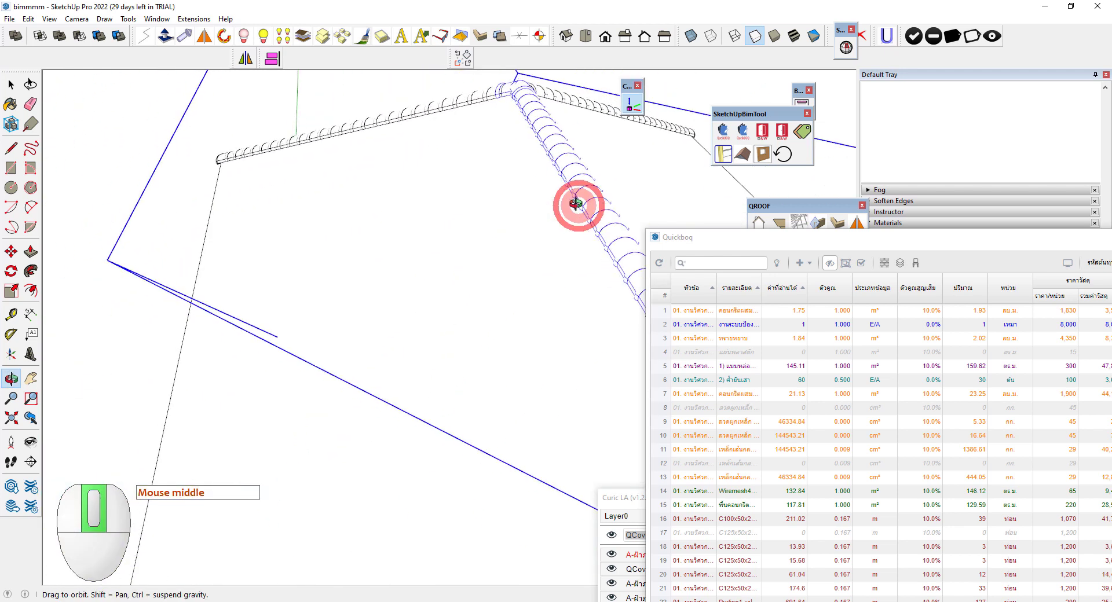
{"action": "scroll", "scroll_direction": "up", "scroll_amount": 3}
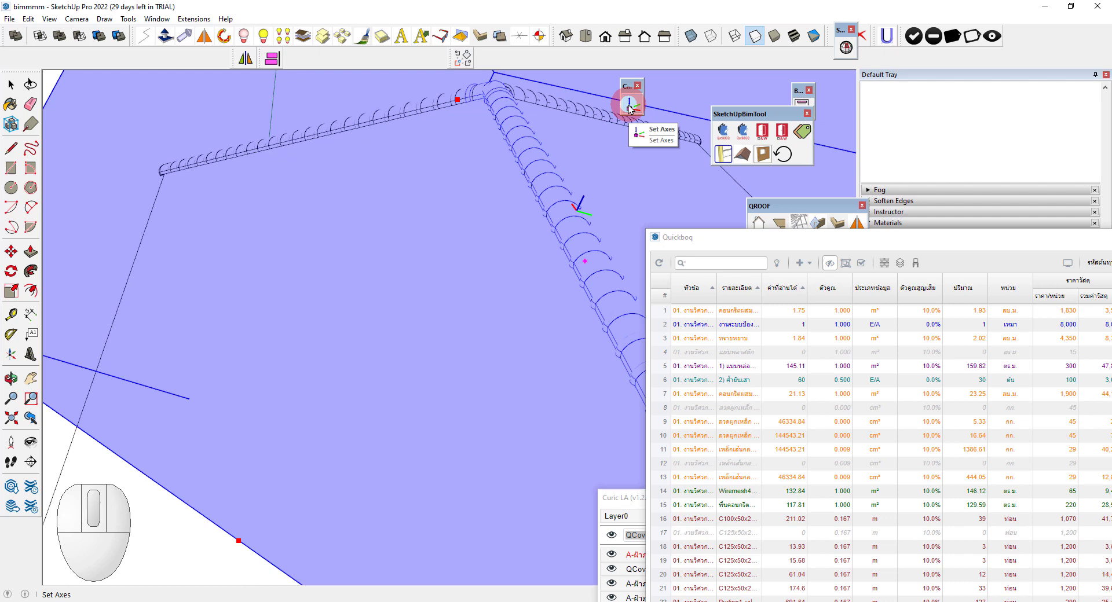
{"action": "left_click", "coordinate": [631, 106]}
{"action": "scroll", "scroll_direction": "up", "scroll_amount": 3}
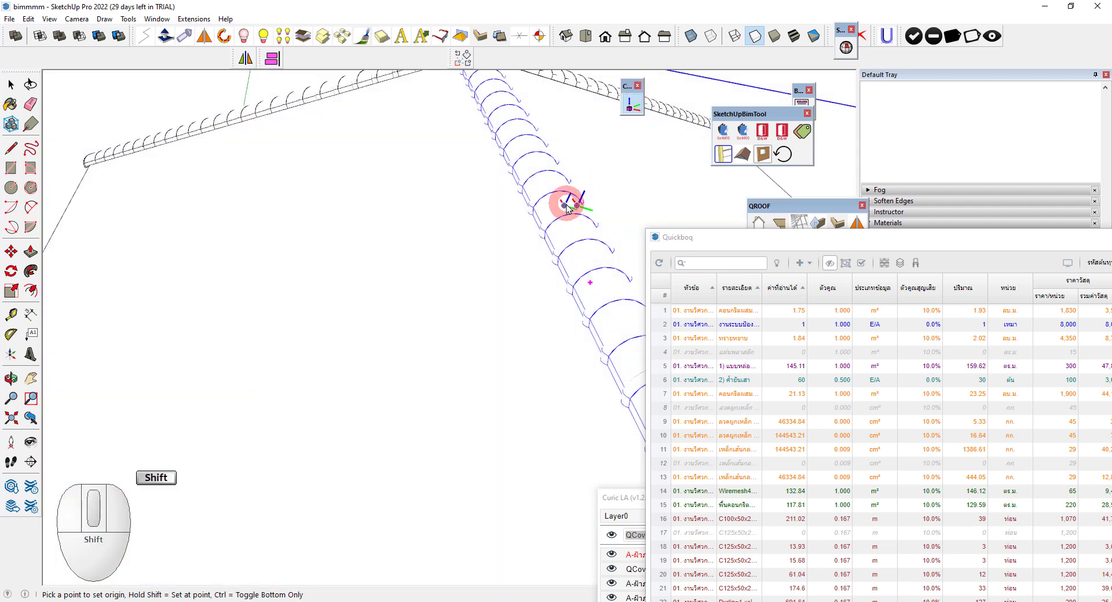
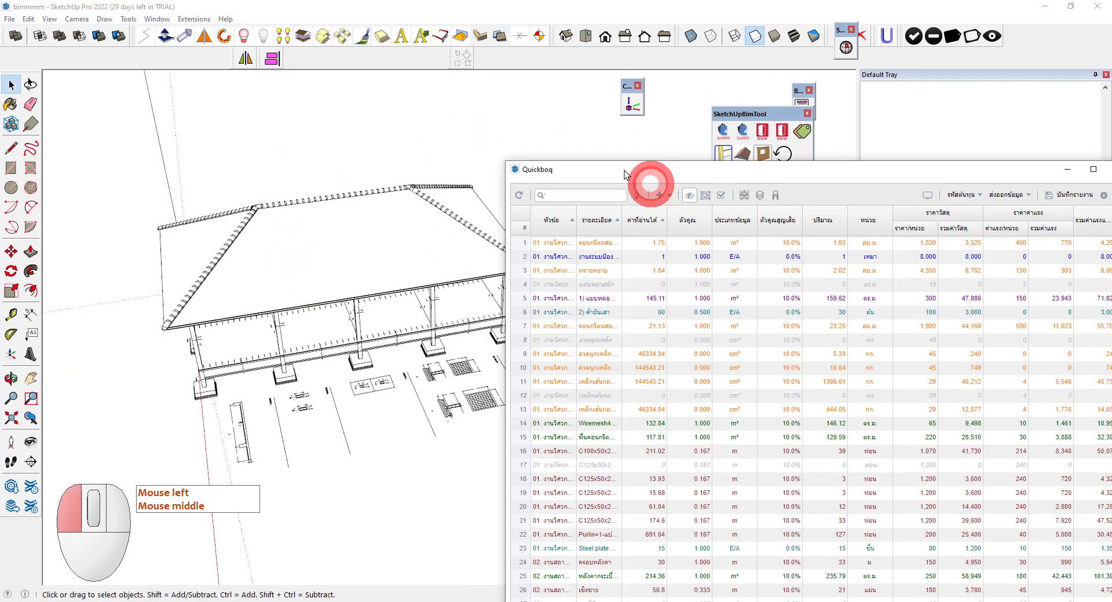
Step: Refresh Quickboq so the ridge cap quantity recalculates, then start the document presentation
{"action": "left_click", "coordinate": [459, 114]}
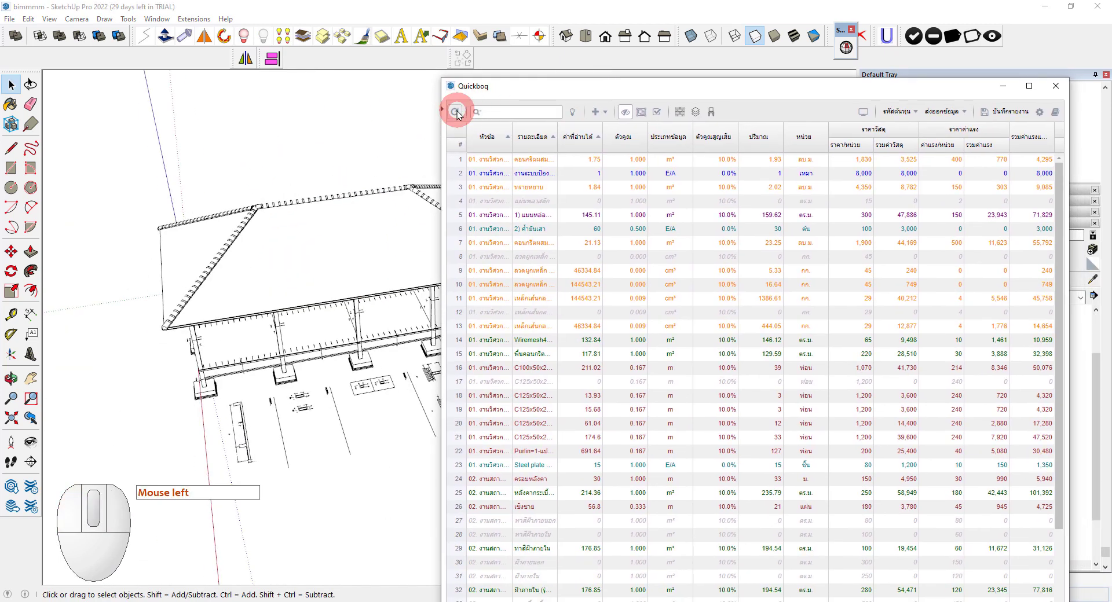
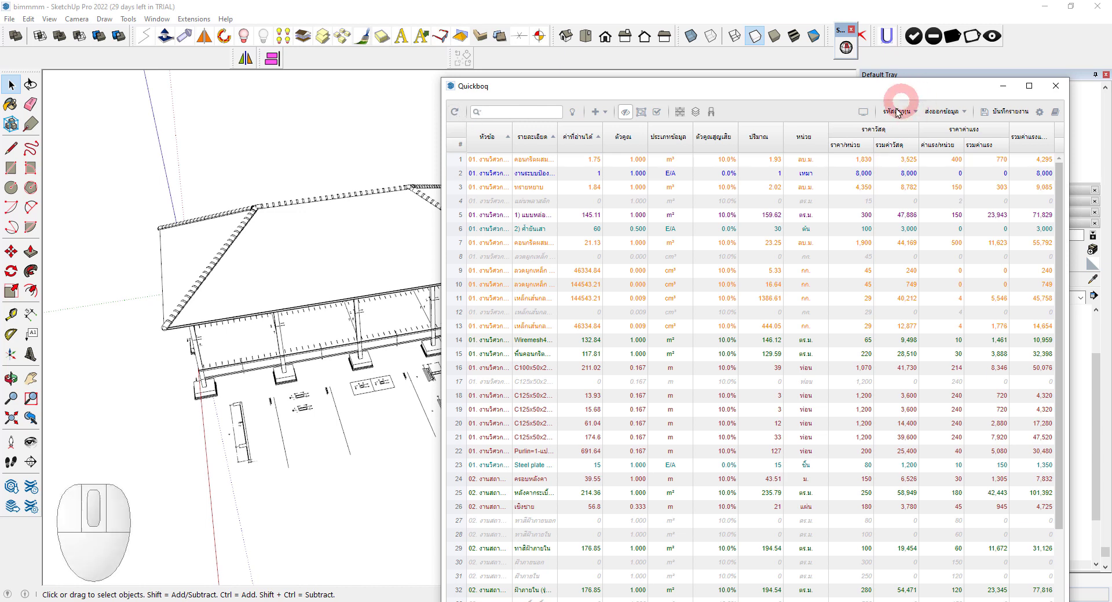
{"action": "left_click", "coordinate": [870, 119]}
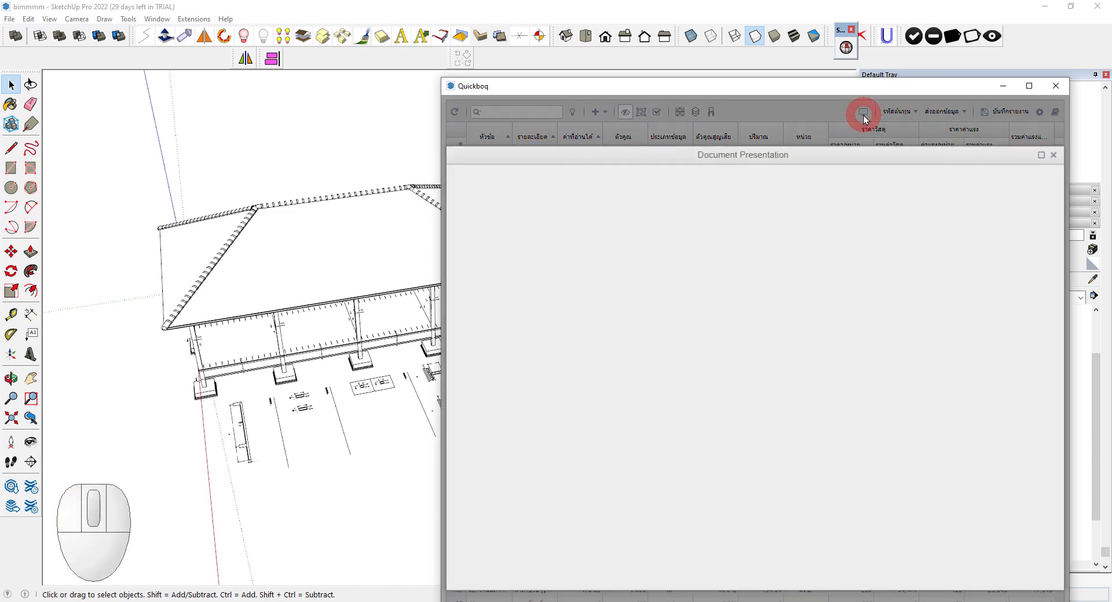
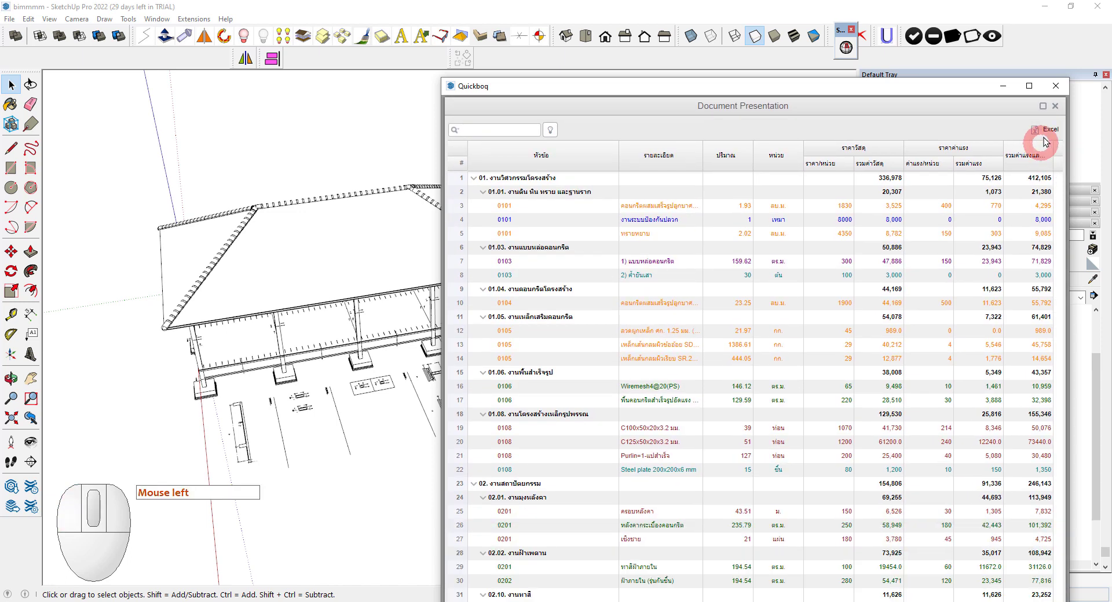
Step: Export to Excel using the multi-sheet cost-code BOQ template with project details
{"action": "left_click", "coordinate": [1056, 128]}
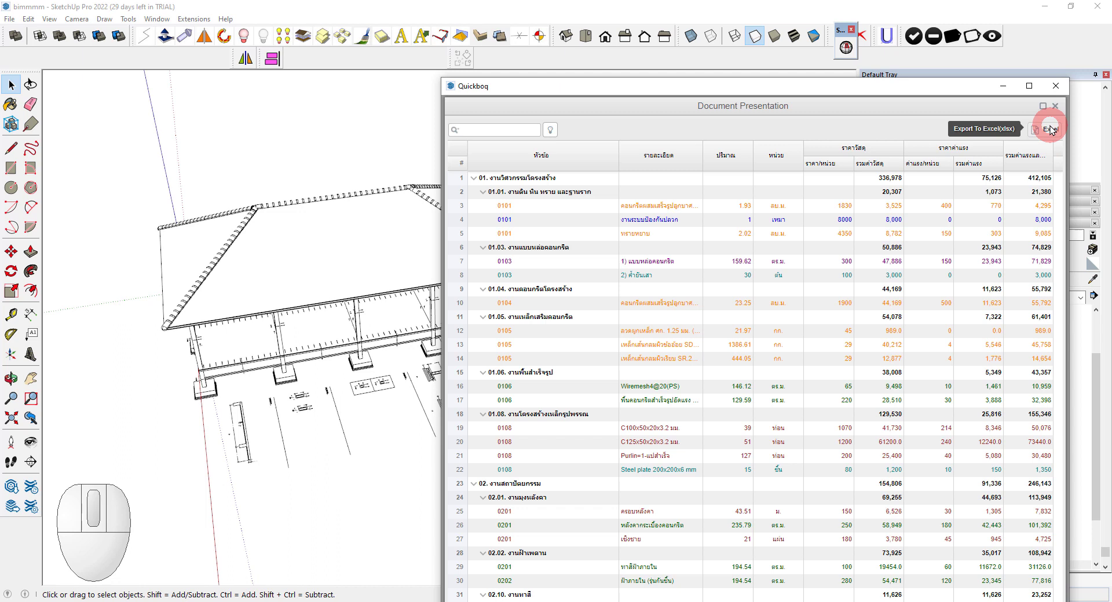
{"action": "left_click", "coordinate": [843, 397]}
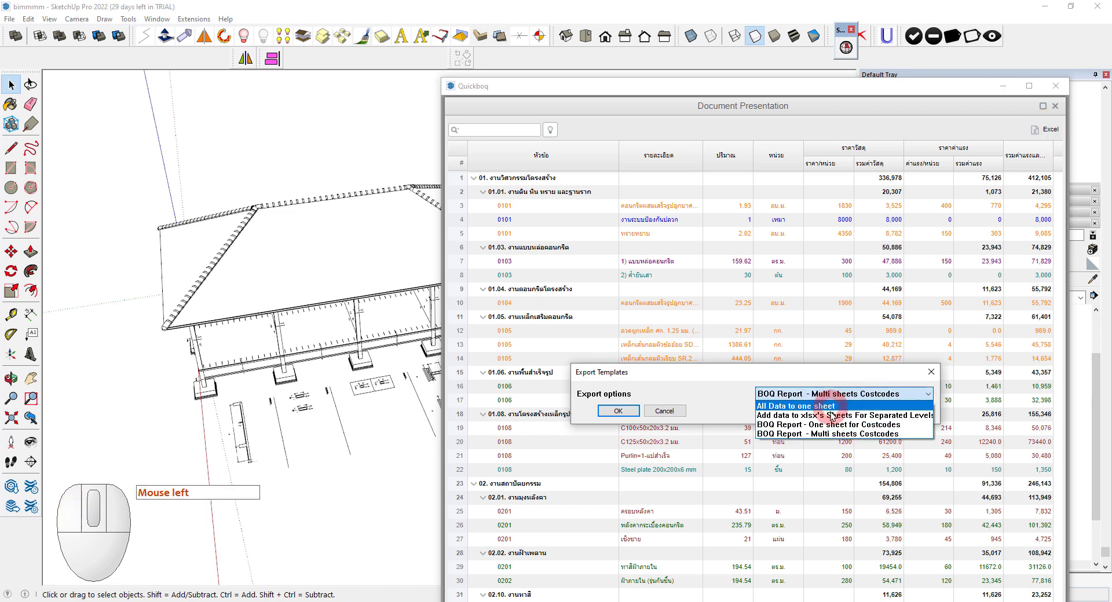
{"action": "left_click", "coordinate": [833, 436]}
{"action": "left_click", "coordinate": [610, 417]}
{"action": "left_click", "coordinate": [715, 457]}
Step: Name the workbook 'tt' and save the Bill of Quantity xlsx
{"action": "key", "text": "t"}
{"action": "key", "text": "t"}
{"action": "key", "text": "Return"}
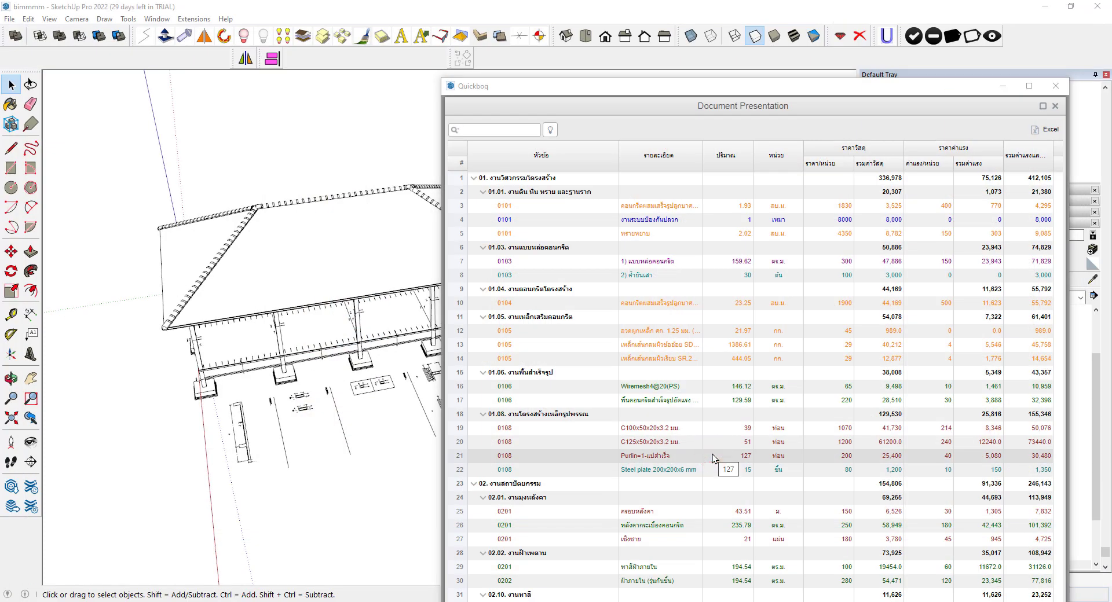